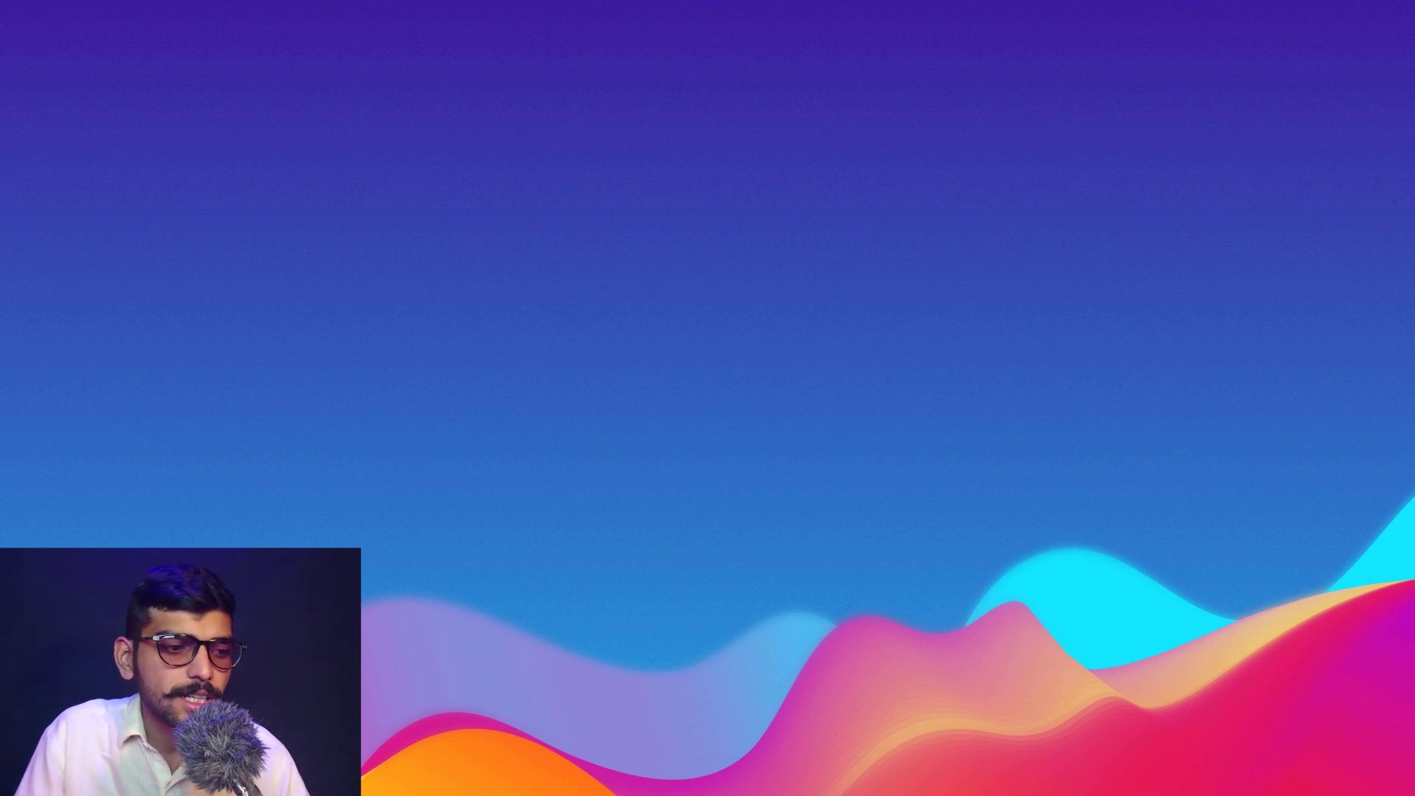
# Step: Launch Adobe After Effects into an empty untitled project with a disk cache warning
pyautogui.click(1030, 595)
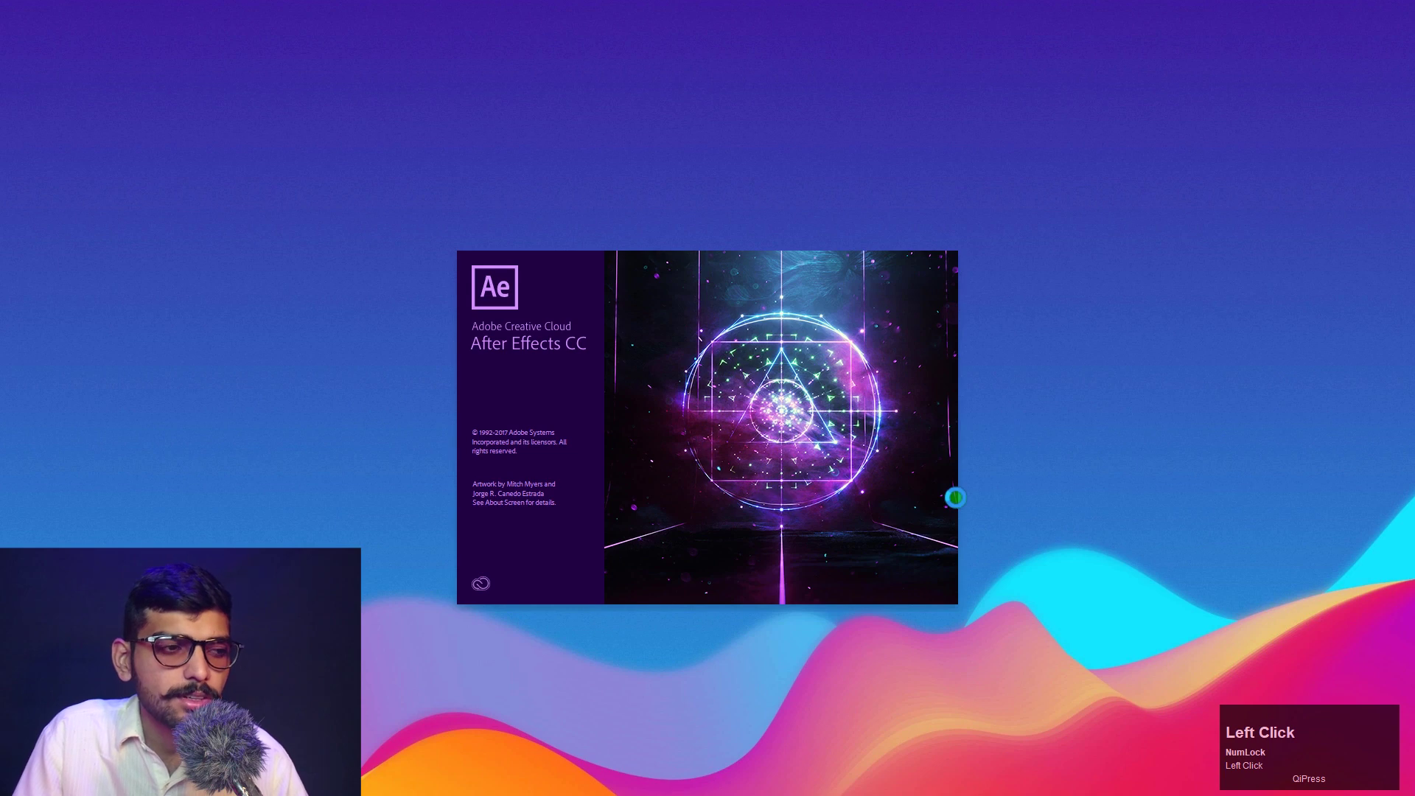
pyautogui.click(1202, 417)
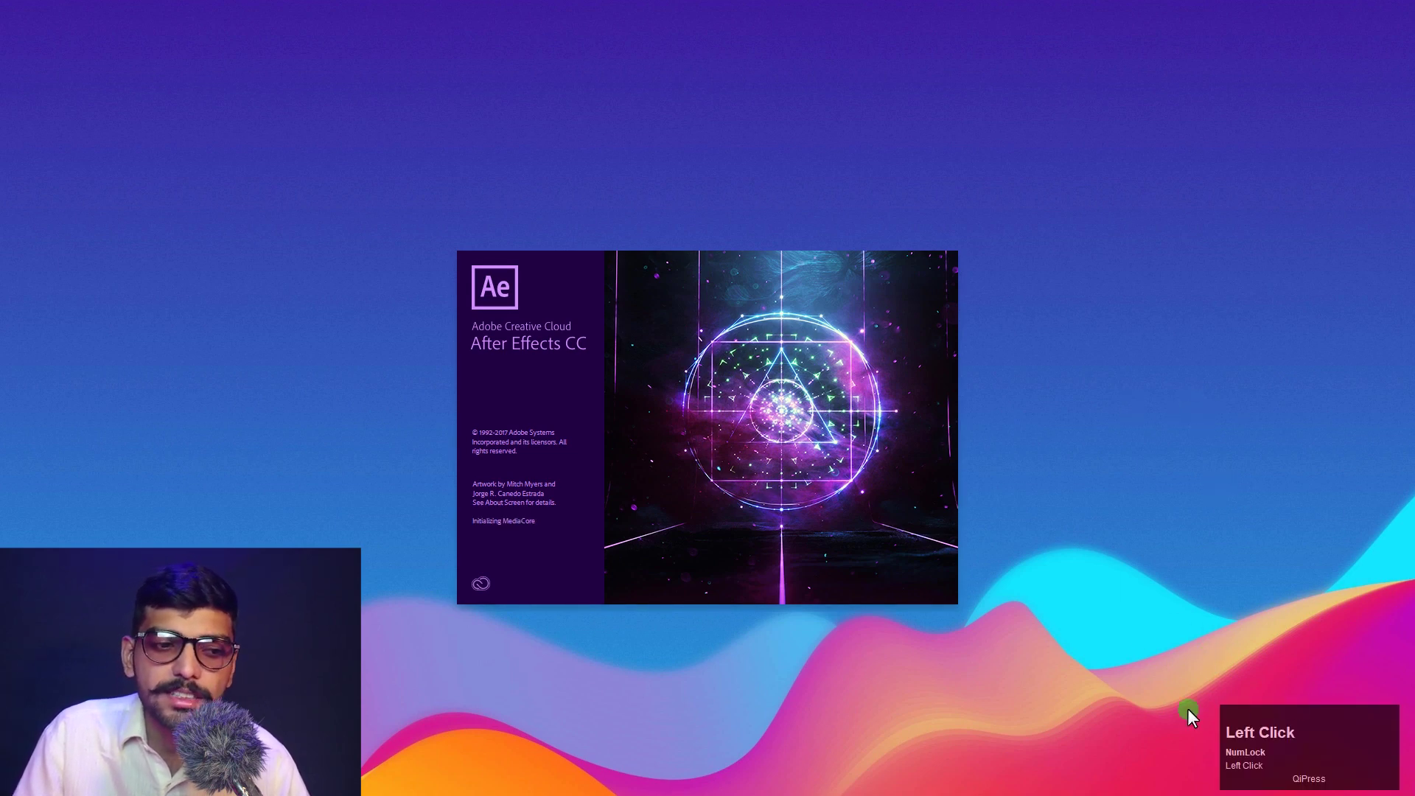
pyautogui.click(1275, 721)
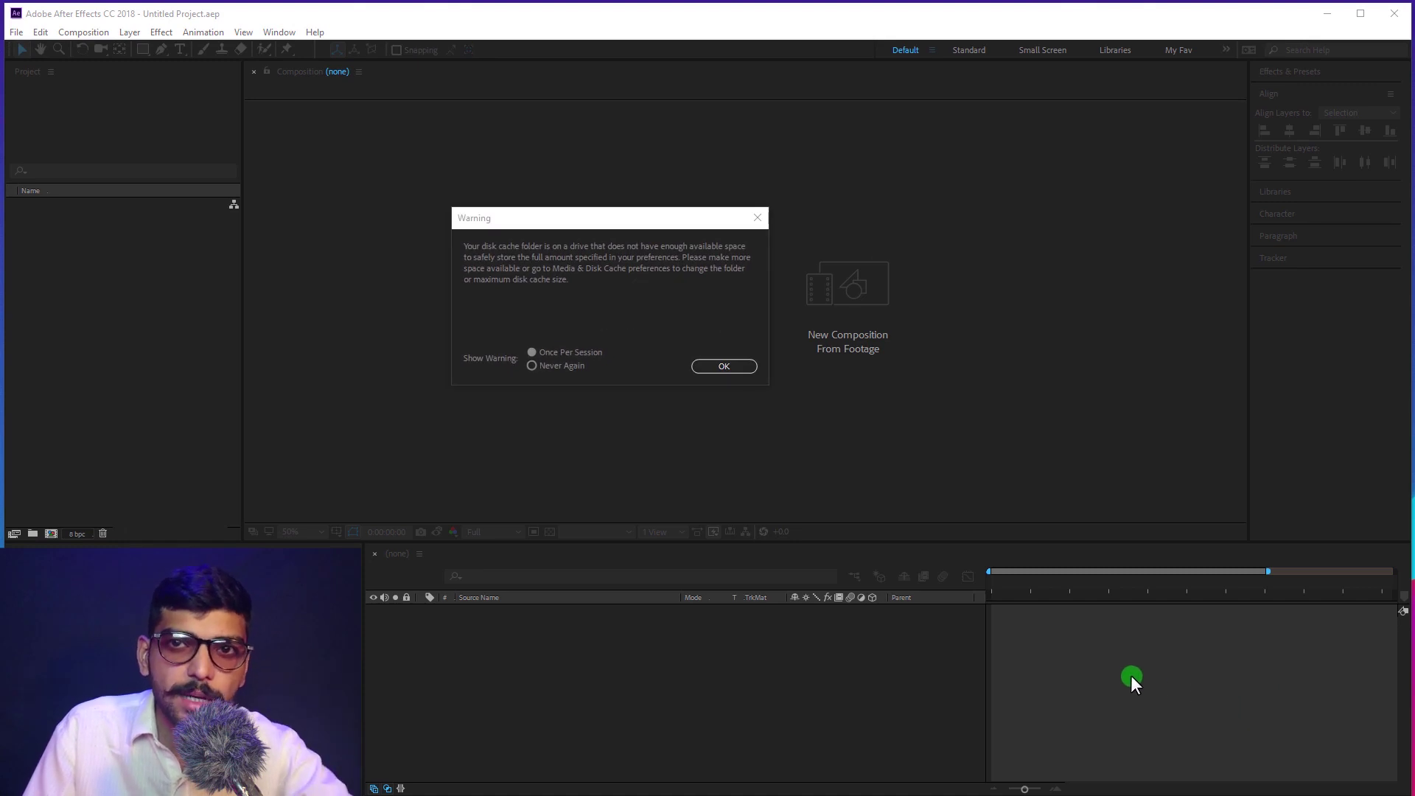
# Step: Move the disk cache warning aside and dismiss it, leaving the empty project
pyautogui.click(701, 216)
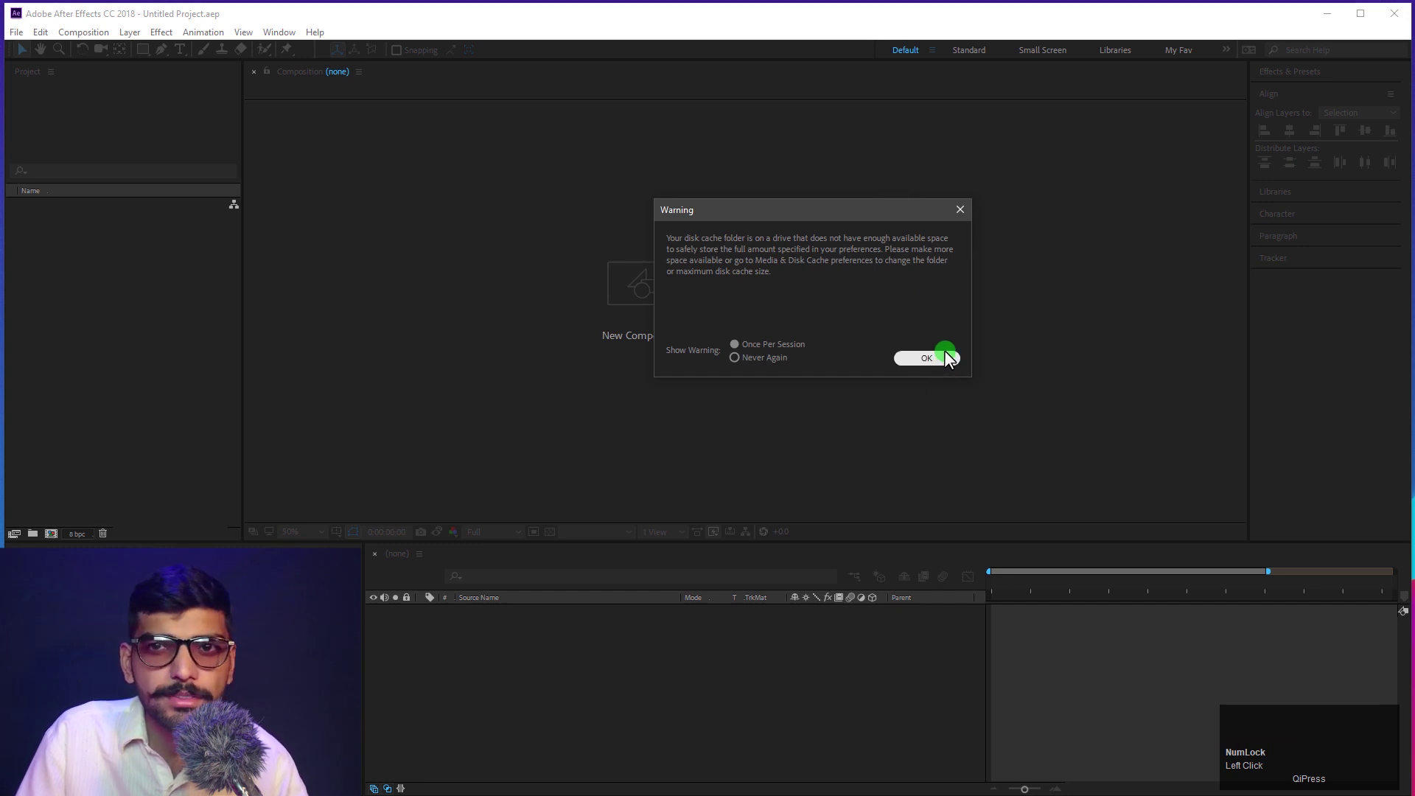
pyautogui.click(954, 358)
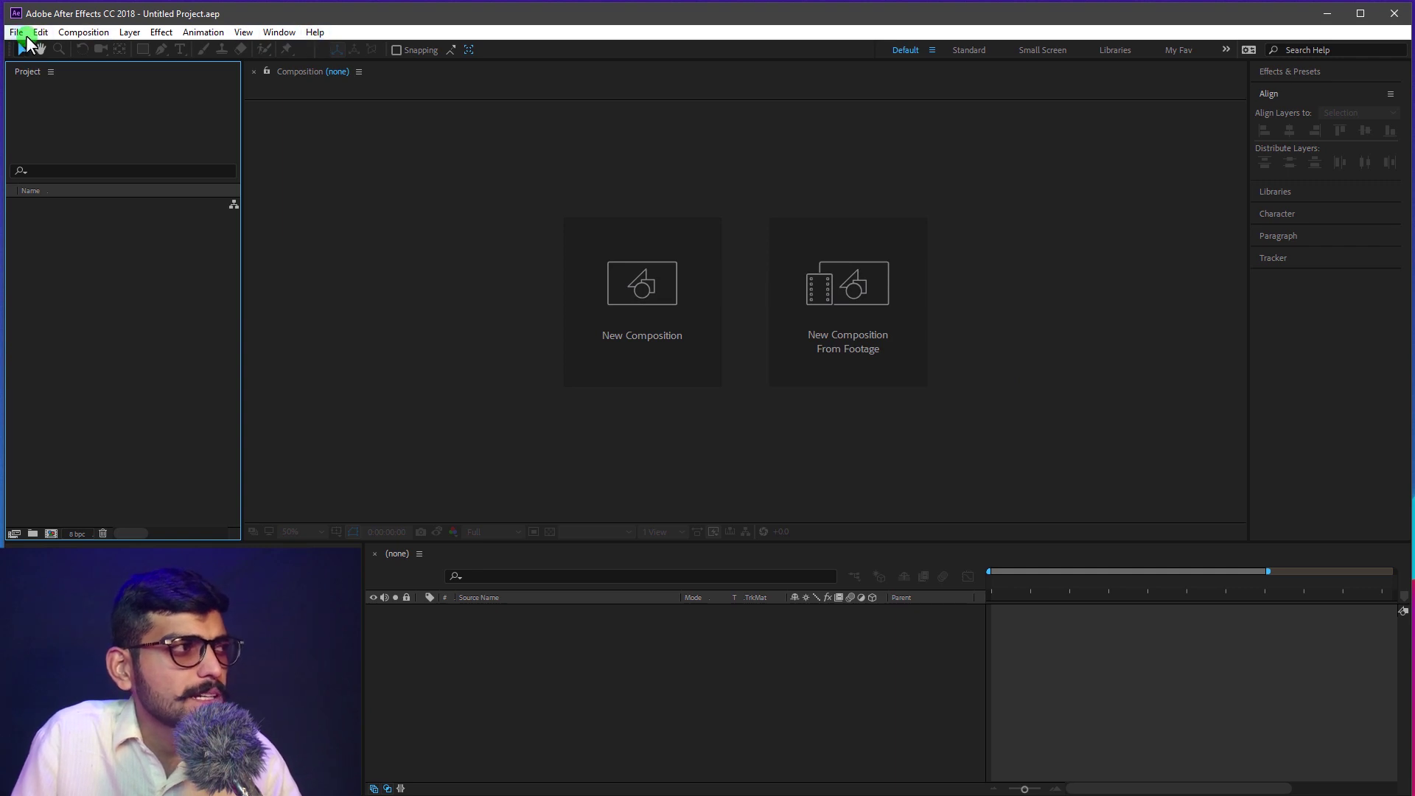
pyautogui.click(283, 40)
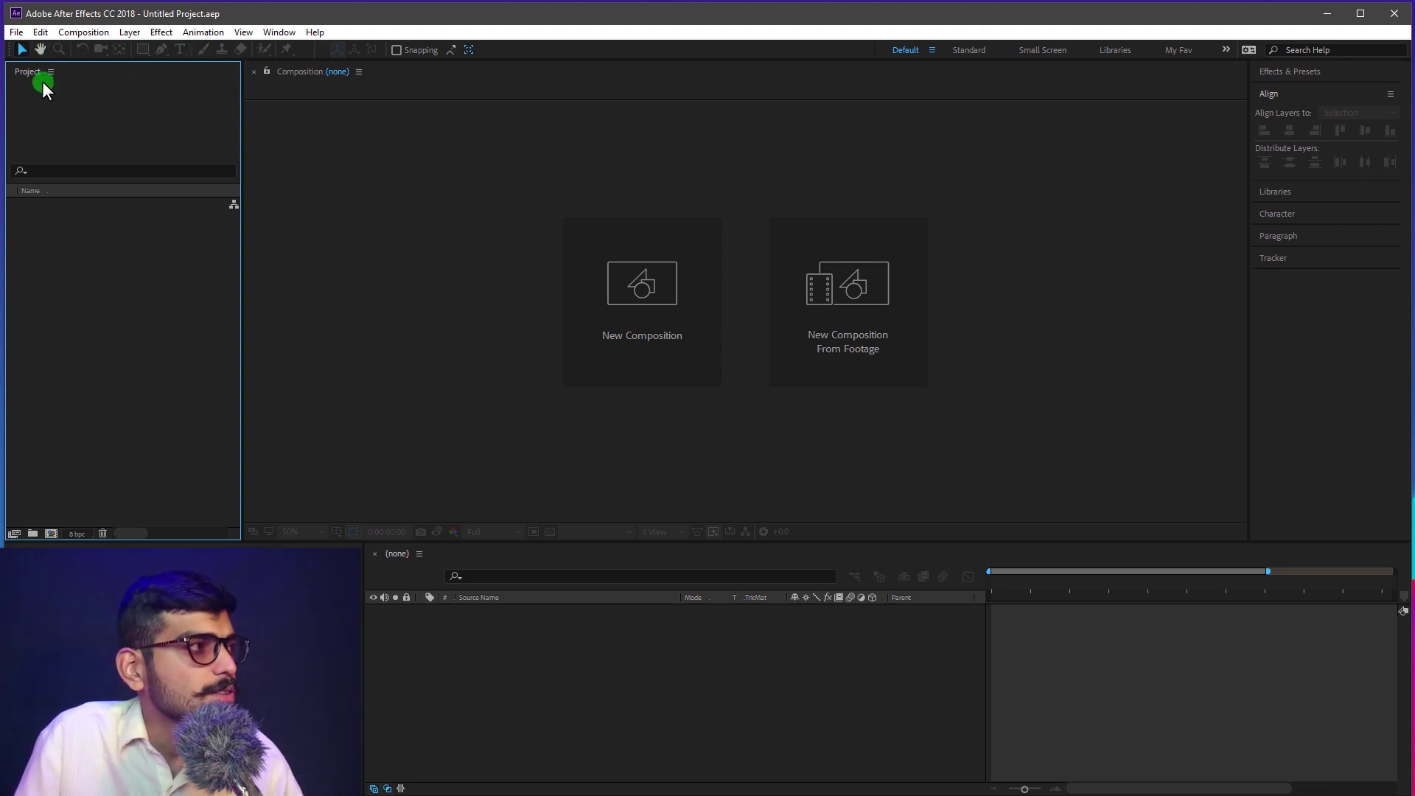
# Step: Import the PNG image into the Project panel
pyautogui.doubleClick(53, 89)
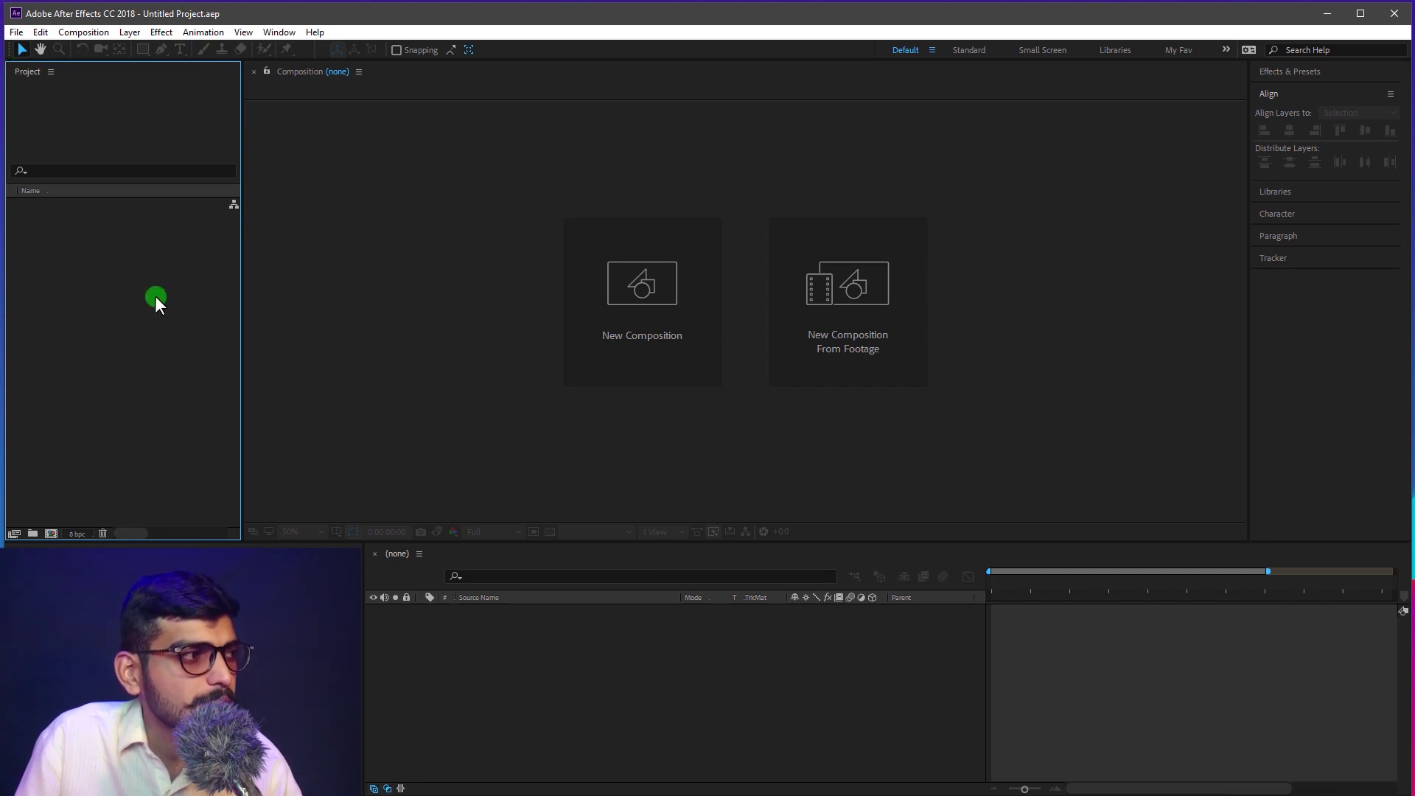
pyautogui.doubleClick(165, 304)
pyautogui.rightClick(165, 304)
pyautogui.click(230, 381)
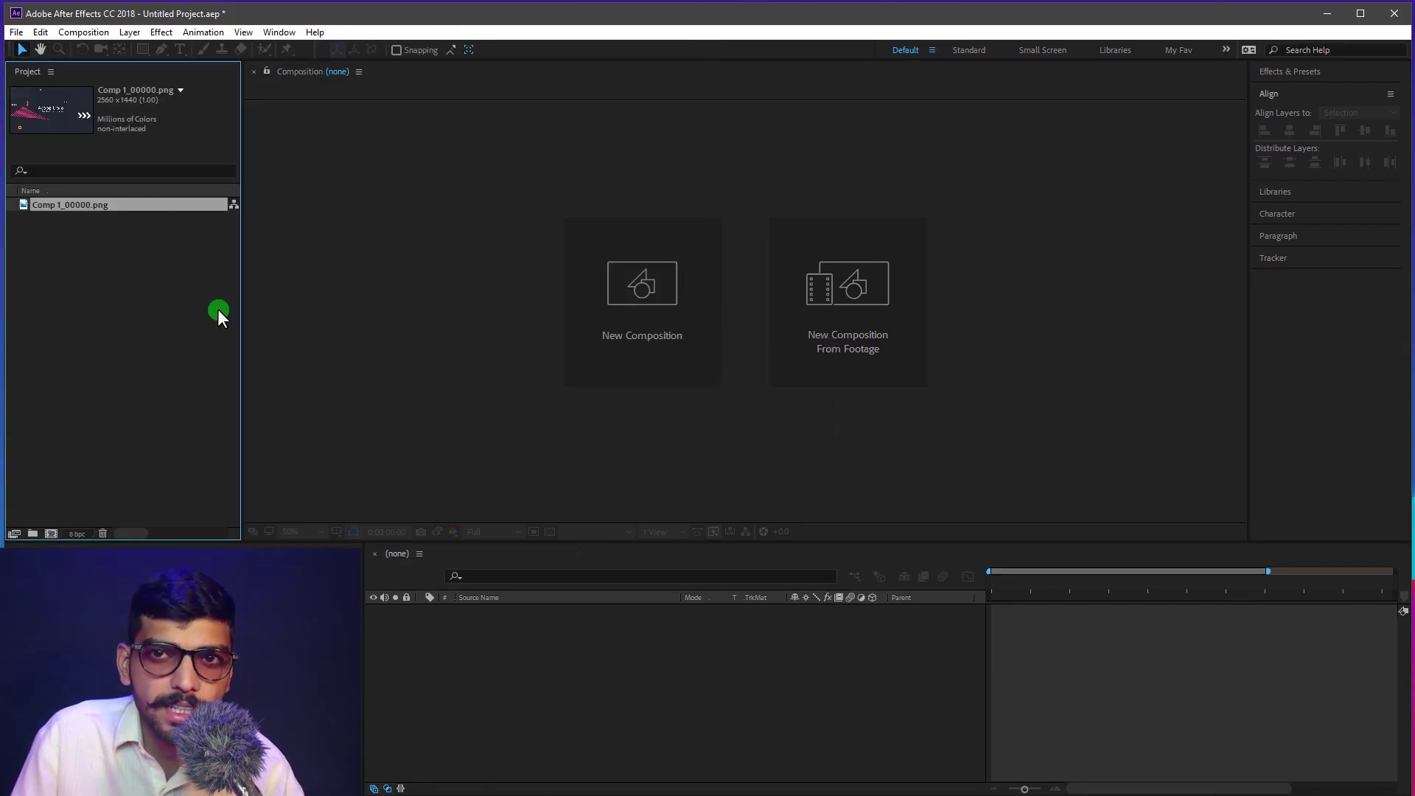
# Step: Import every video and audio file in the assets folder at once
pyautogui.rightClick(112, 301)
pyautogui.click(104, 283)
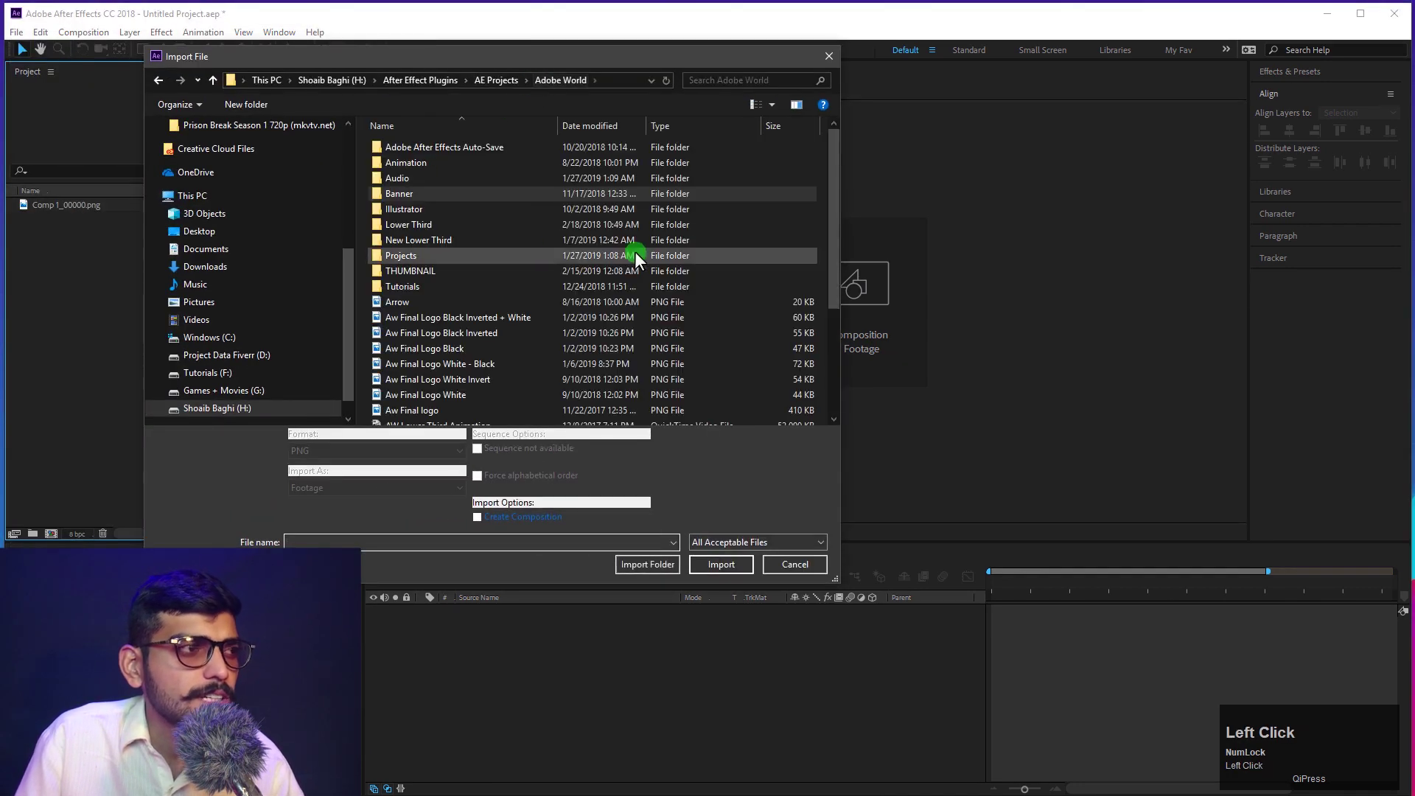
pyautogui.click(441, 250)
pyautogui.scroll(-3)
pyautogui.press('ctrl+a')
pyautogui.click(731, 574)
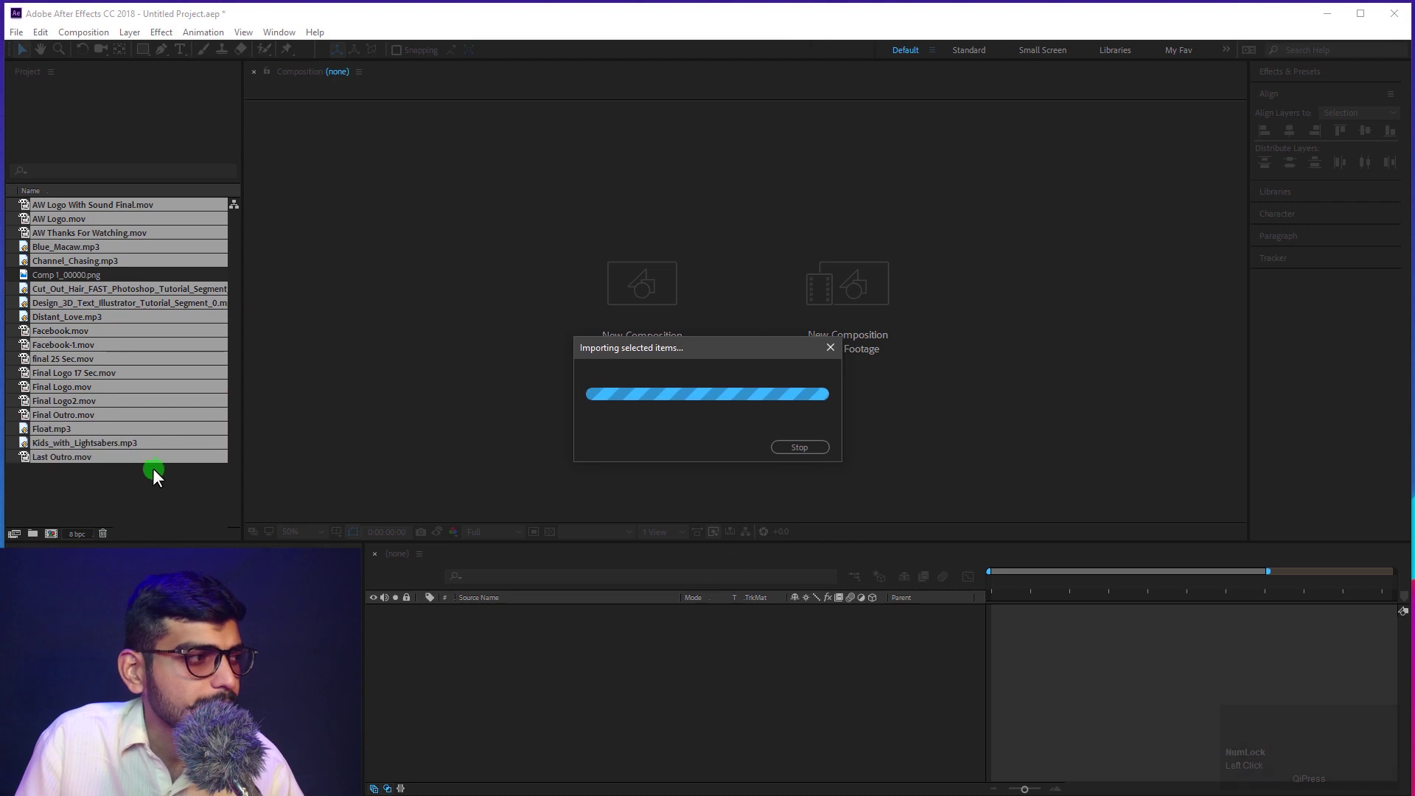
# Step: Browse the imported footage items in the Project panel
pyautogui.scroll(-3)
pyautogui.click(194, 334)
pyautogui.scroll(-3)
pyautogui.click(170, 525)
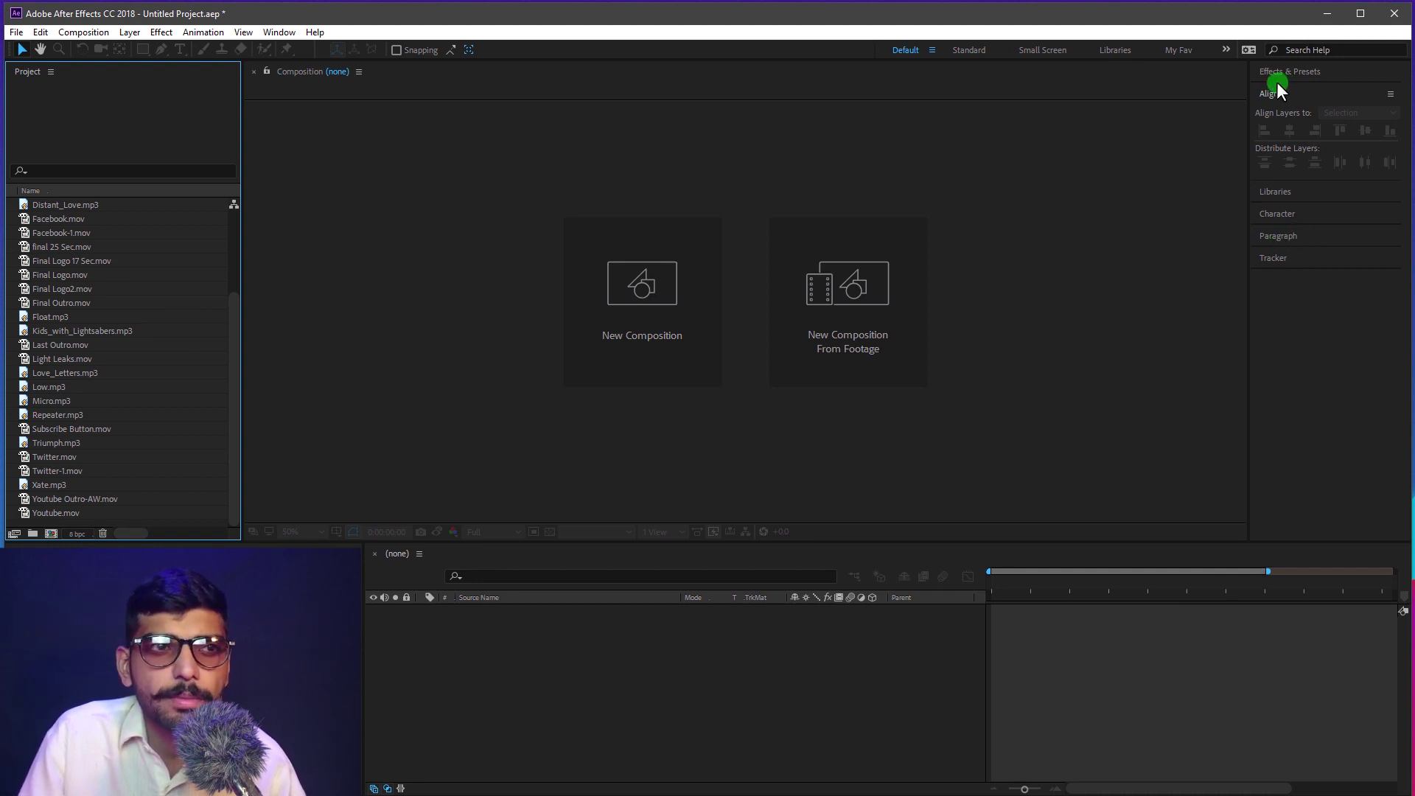
# Step: Open the Libraries, Character, Effects & Presets and Paragraph panels, leaving Paragraph showing
pyautogui.doubleClick(1325, 81)
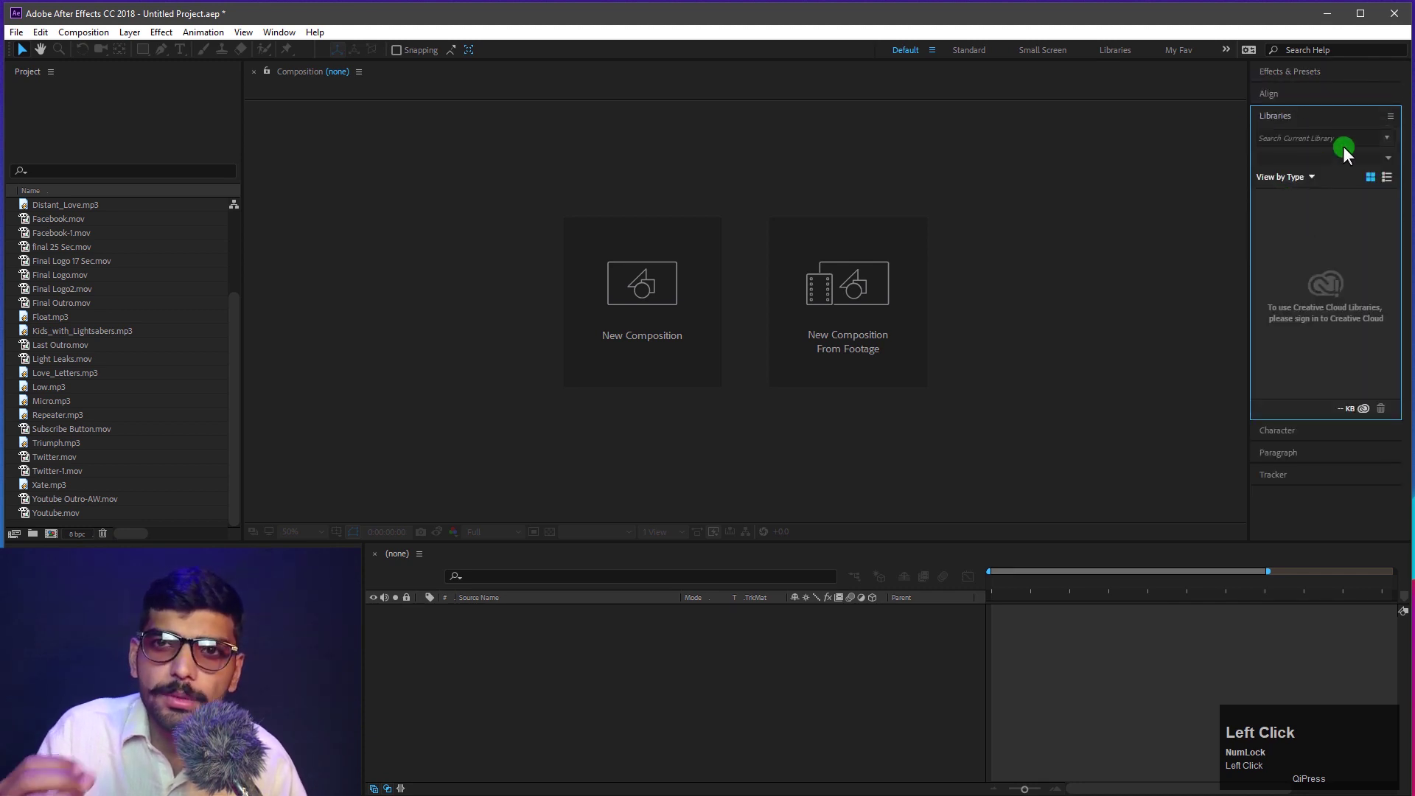
pyautogui.click(1401, 123)
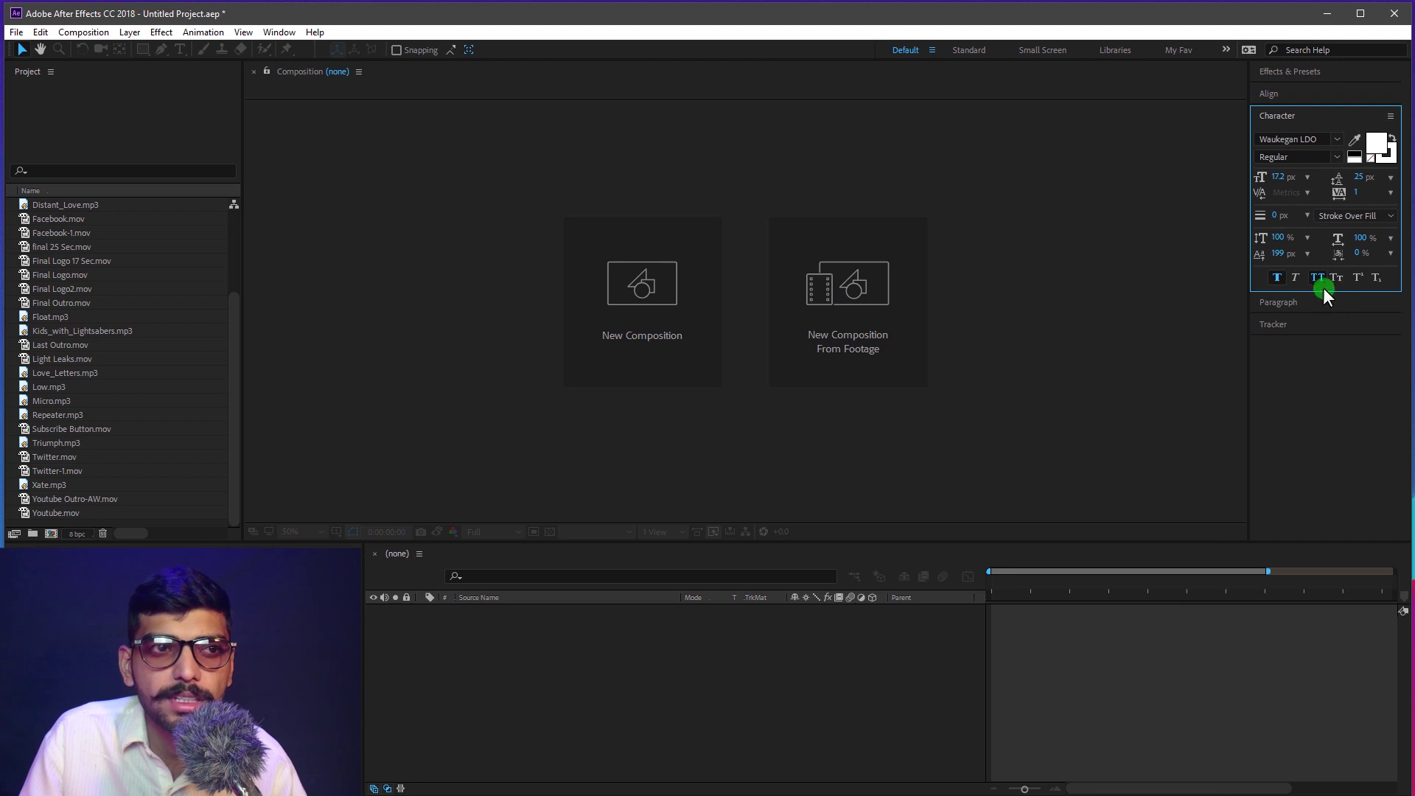
pyautogui.moveTo(1330, 298); pyautogui.dragTo(1284, 102)
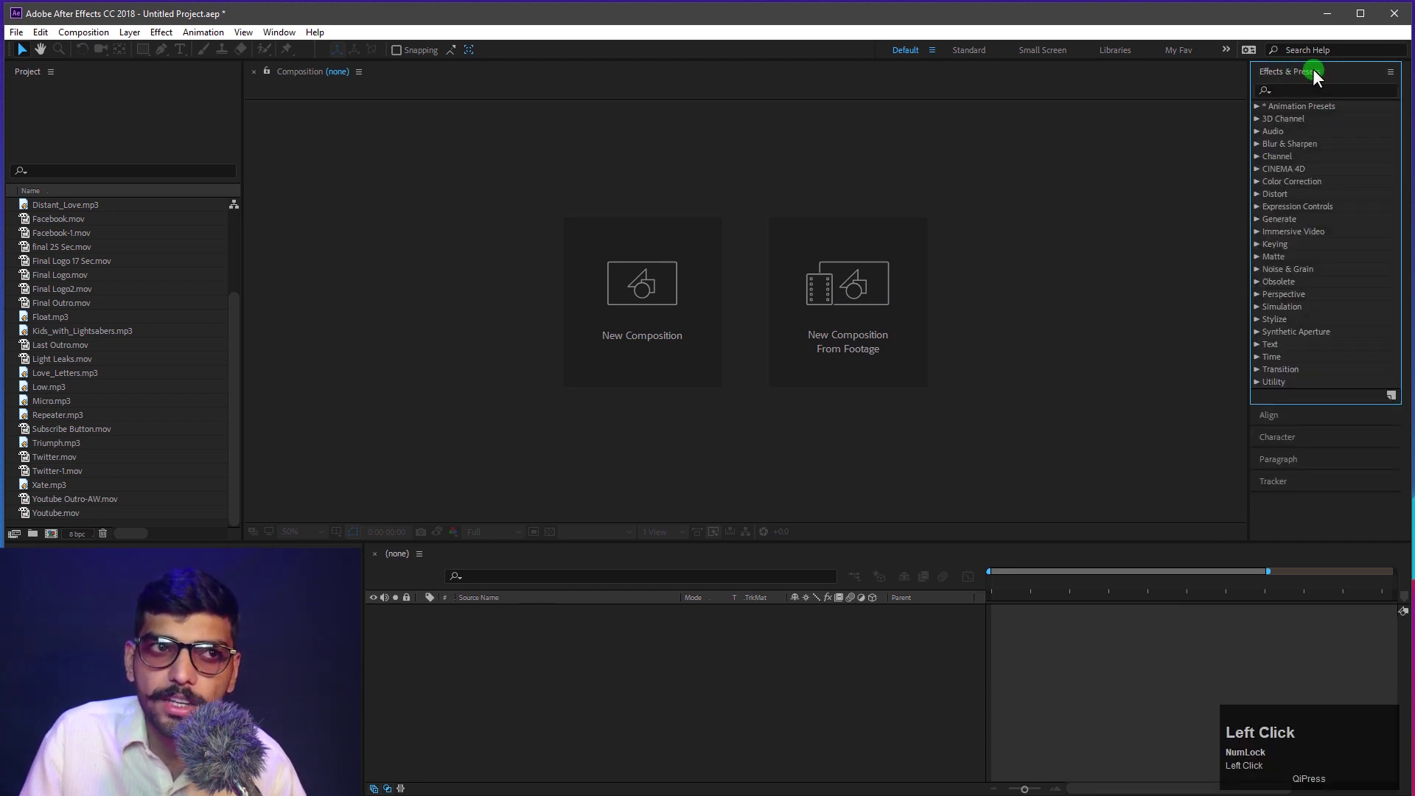
pyautogui.click(1284, 465)
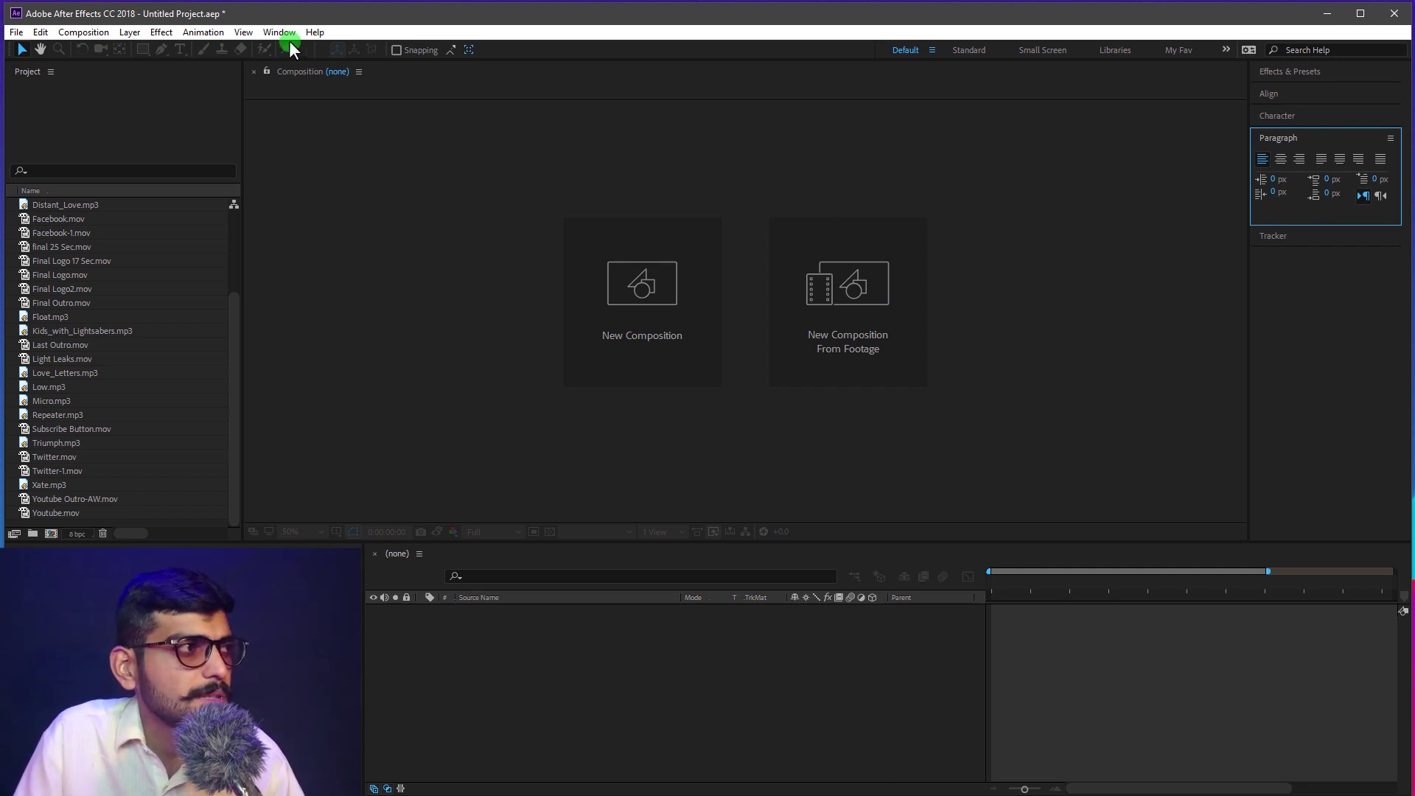
# Step: Check the Window panel list, then start a new composition from the Composition menu
pyautogui.click(286, 45)
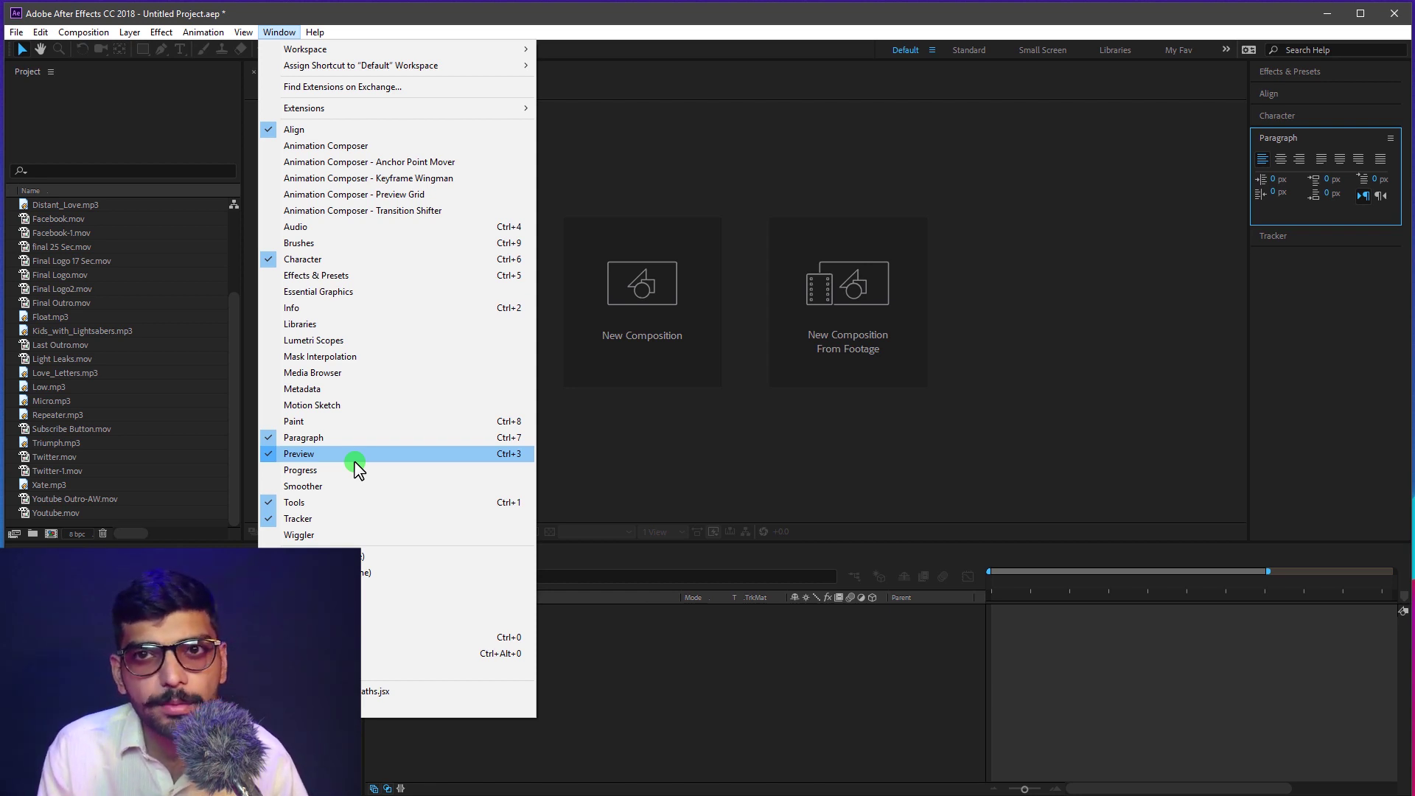
pyautogui.click(1078, 209)
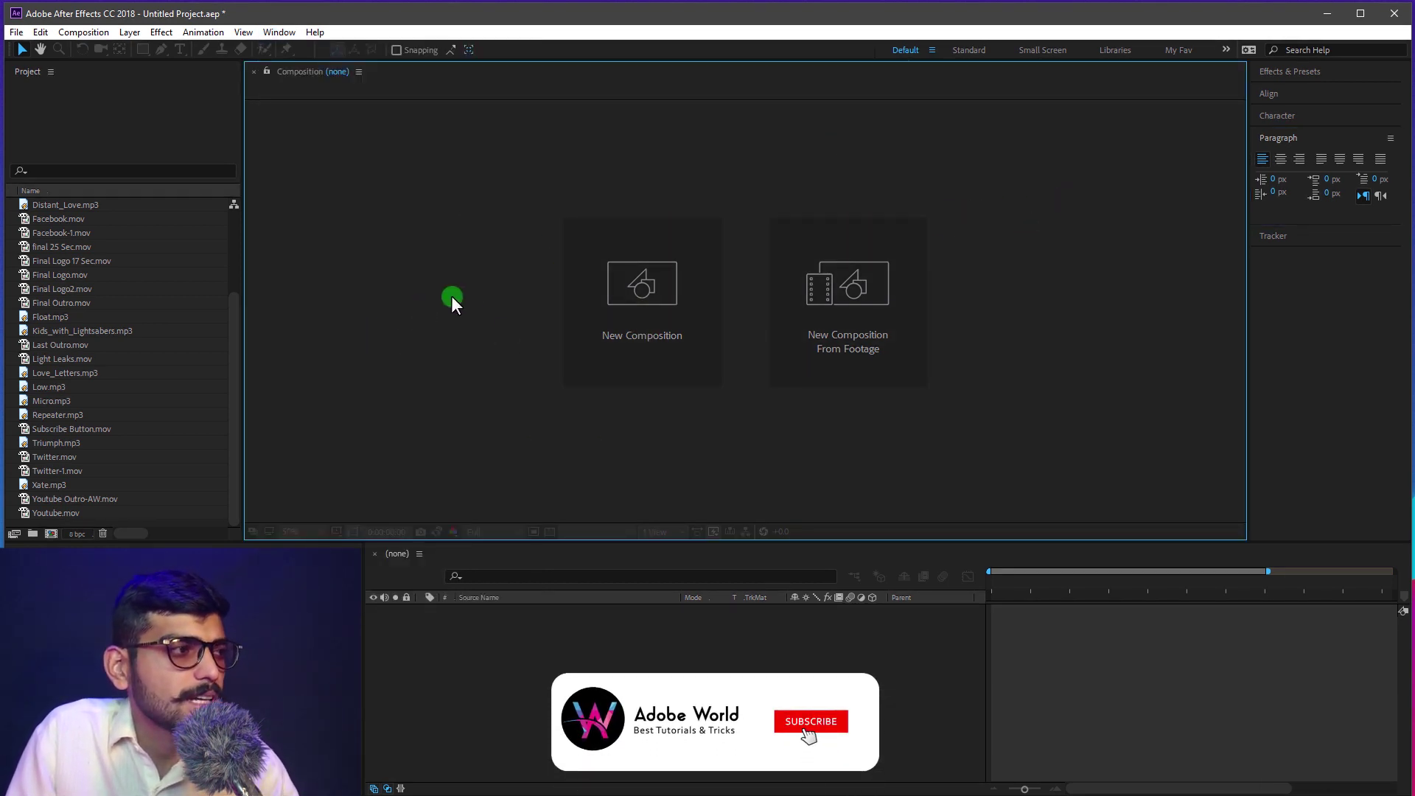
pyautogui.click(501, 147)
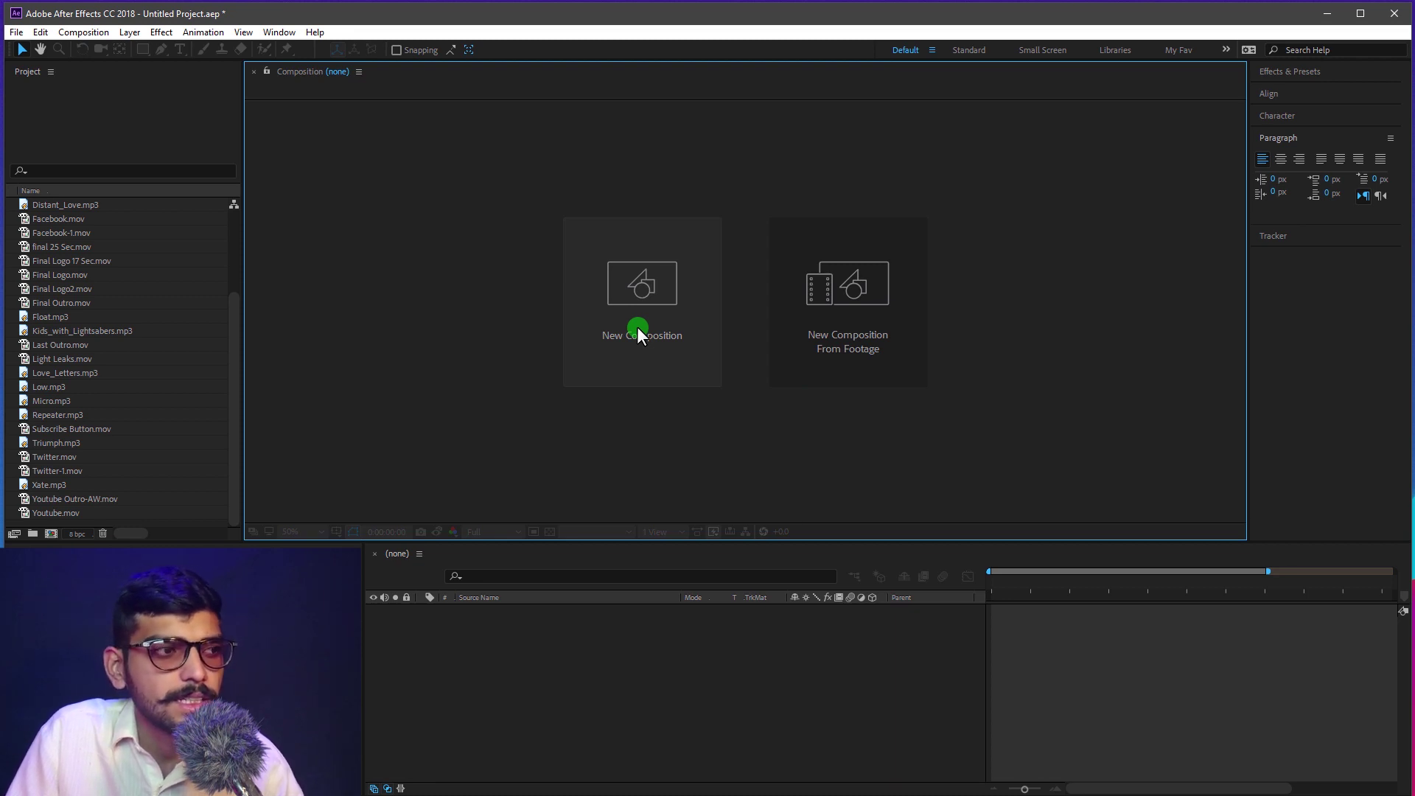
# Step: Create Comp 1 from an HDTV 1080 (1920x1080) preset and open it
pyautogui.click(647, 335)
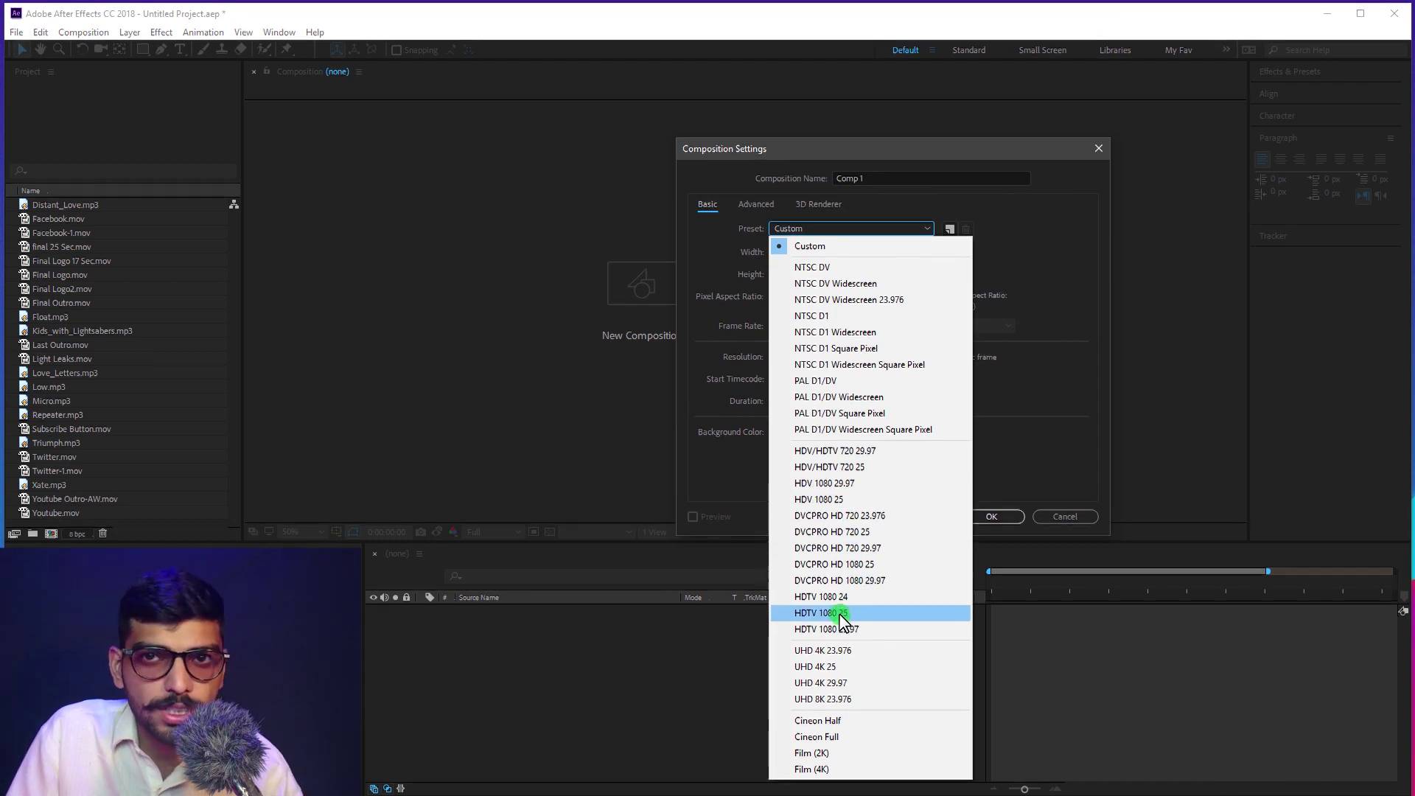
pyautogui.click(841, 603)
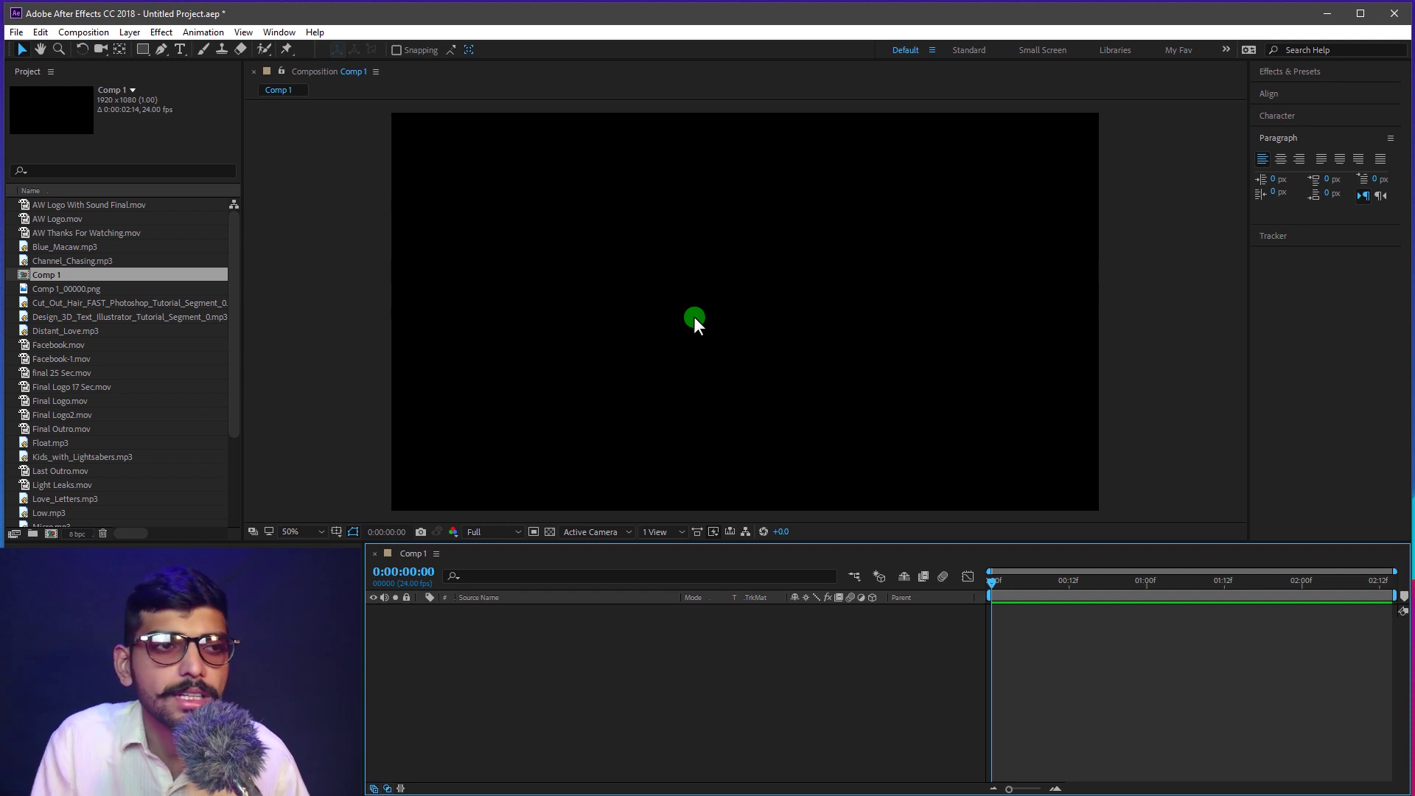
# Step: Add an 'Adobe World' text layer to Comp 1
pyautogui.click(196, 46)
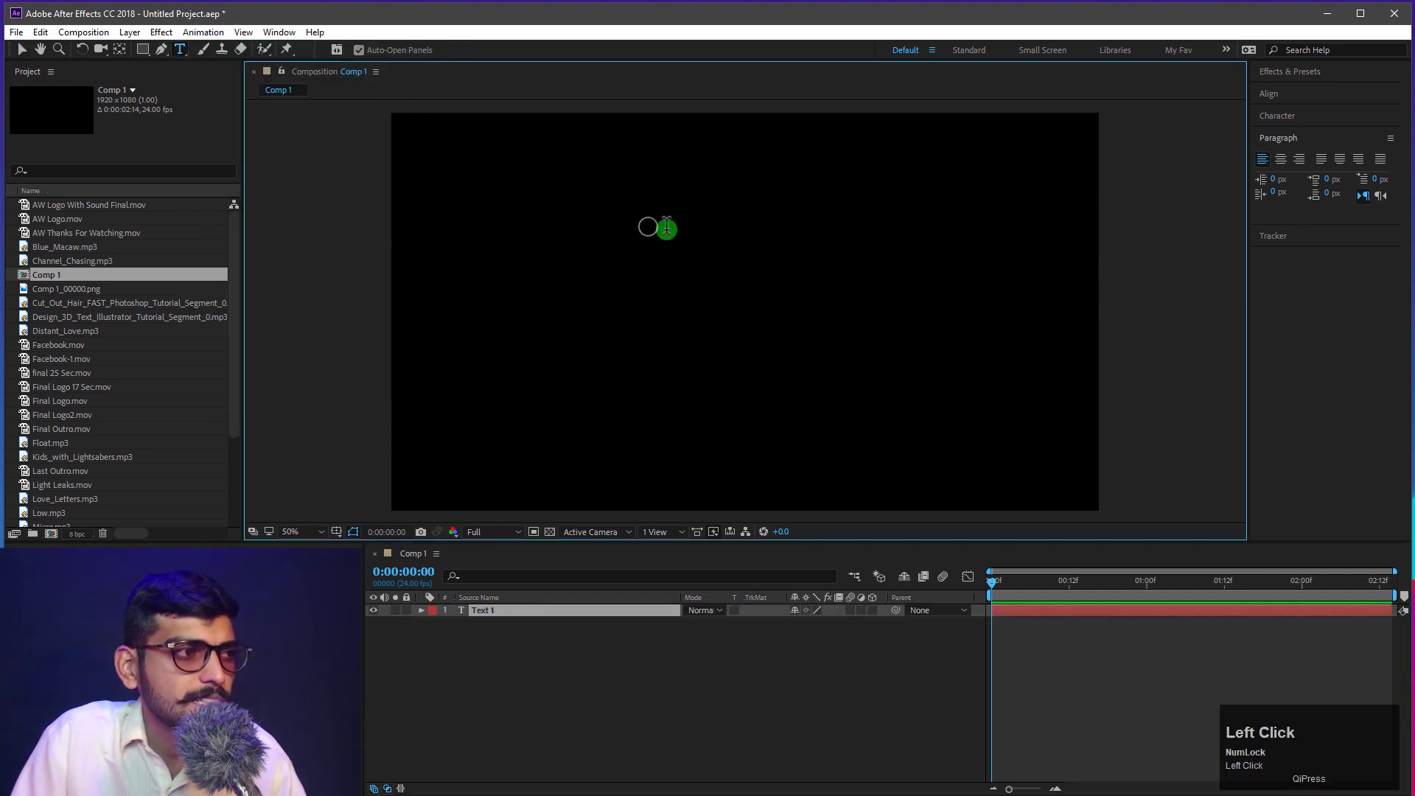
pyautogui.write('dobe')
pyautogui.press('space')
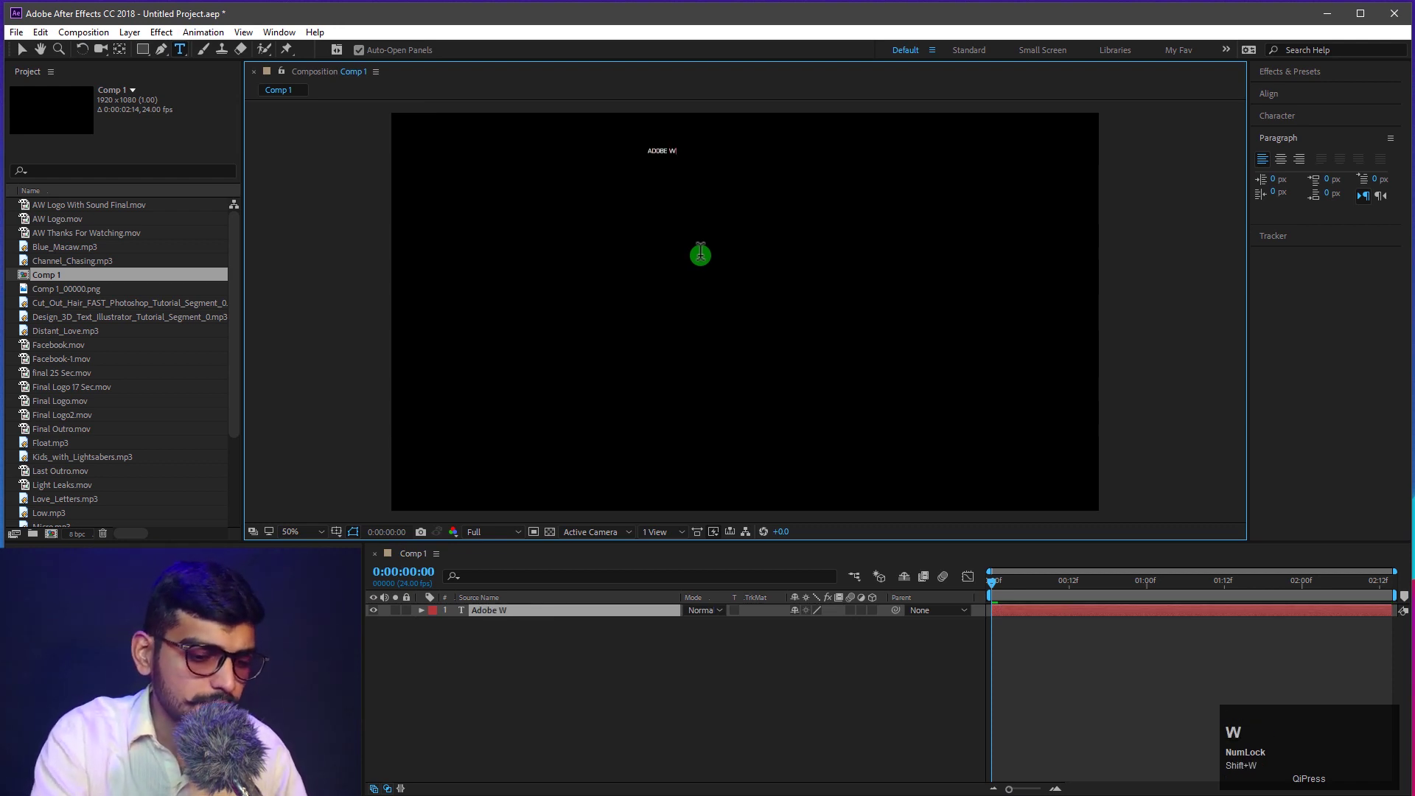
pyautogui.write('orld')
pyautogui.click(761, 667)
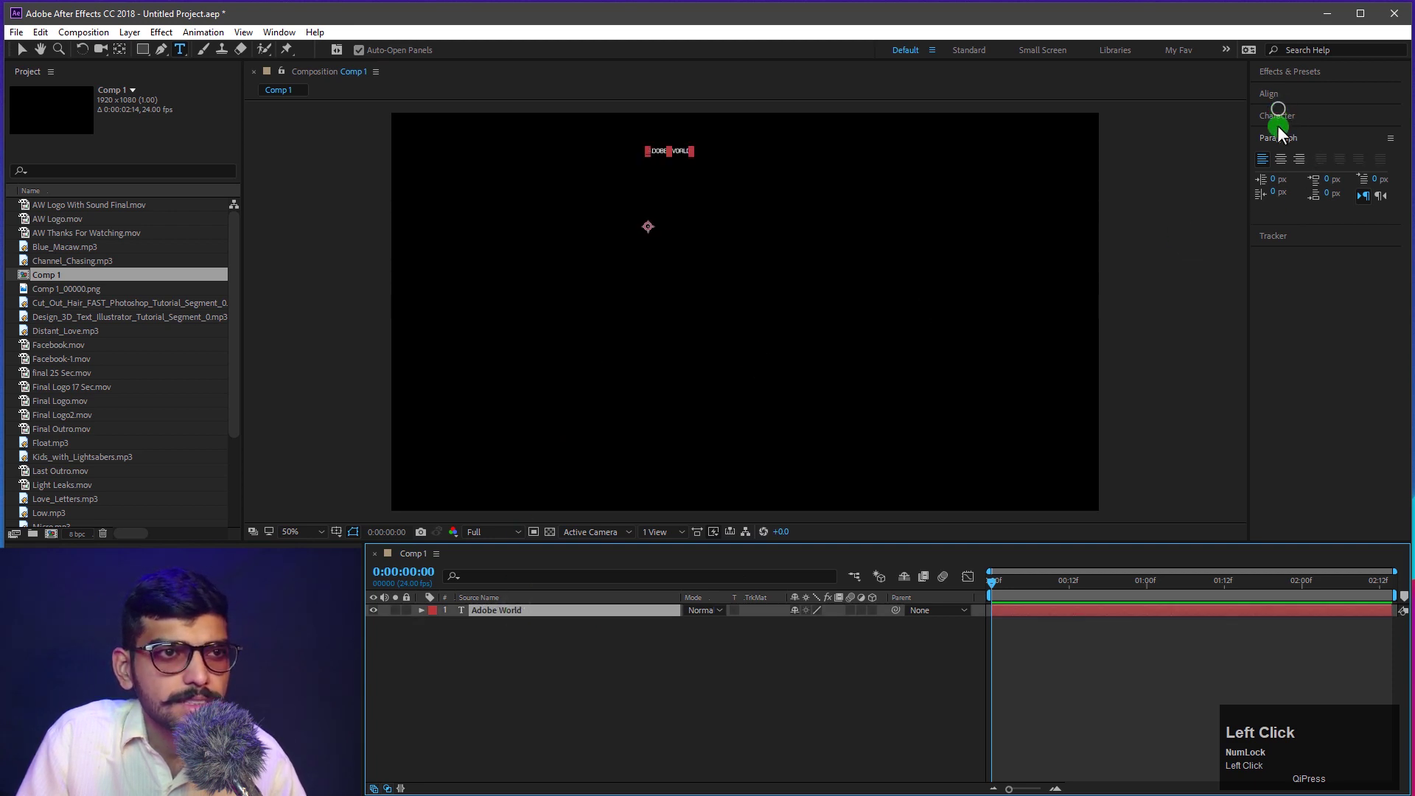
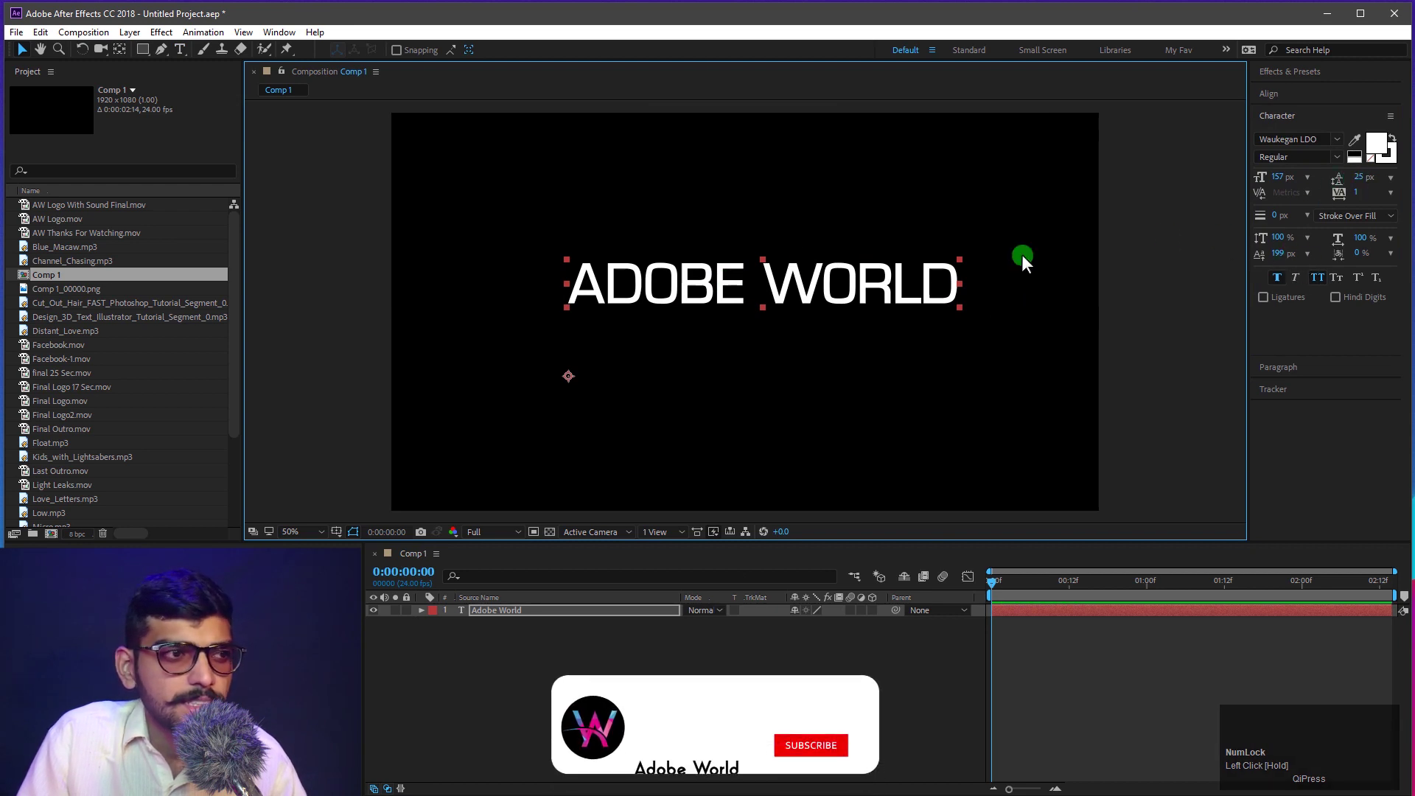
# Step: Style the title red and adjust it, then highlight Comp 1_00000.png in the Project panel
pyautogui.click(1339, 242)
pyautogui.press('Escape')
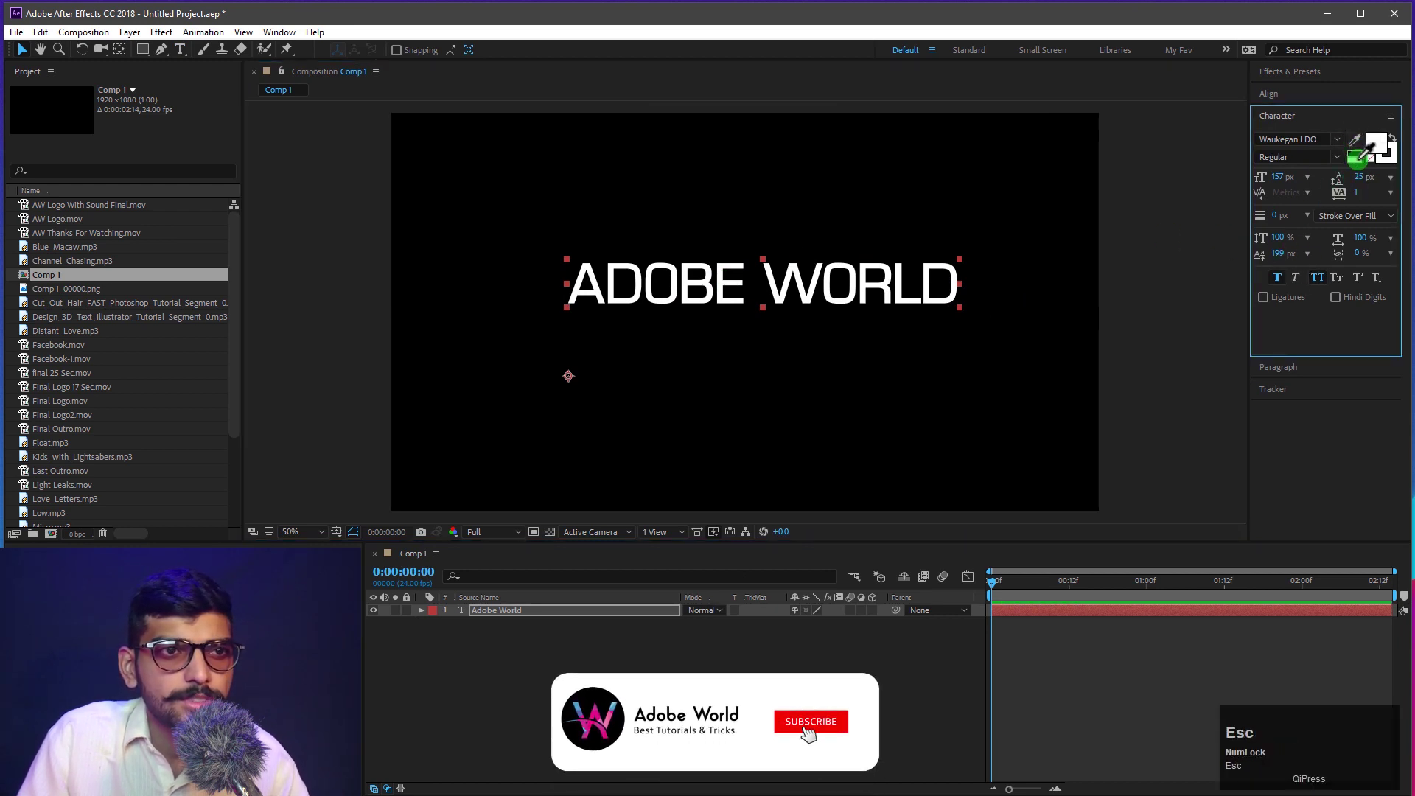
pyautogui.click(1336, 386)
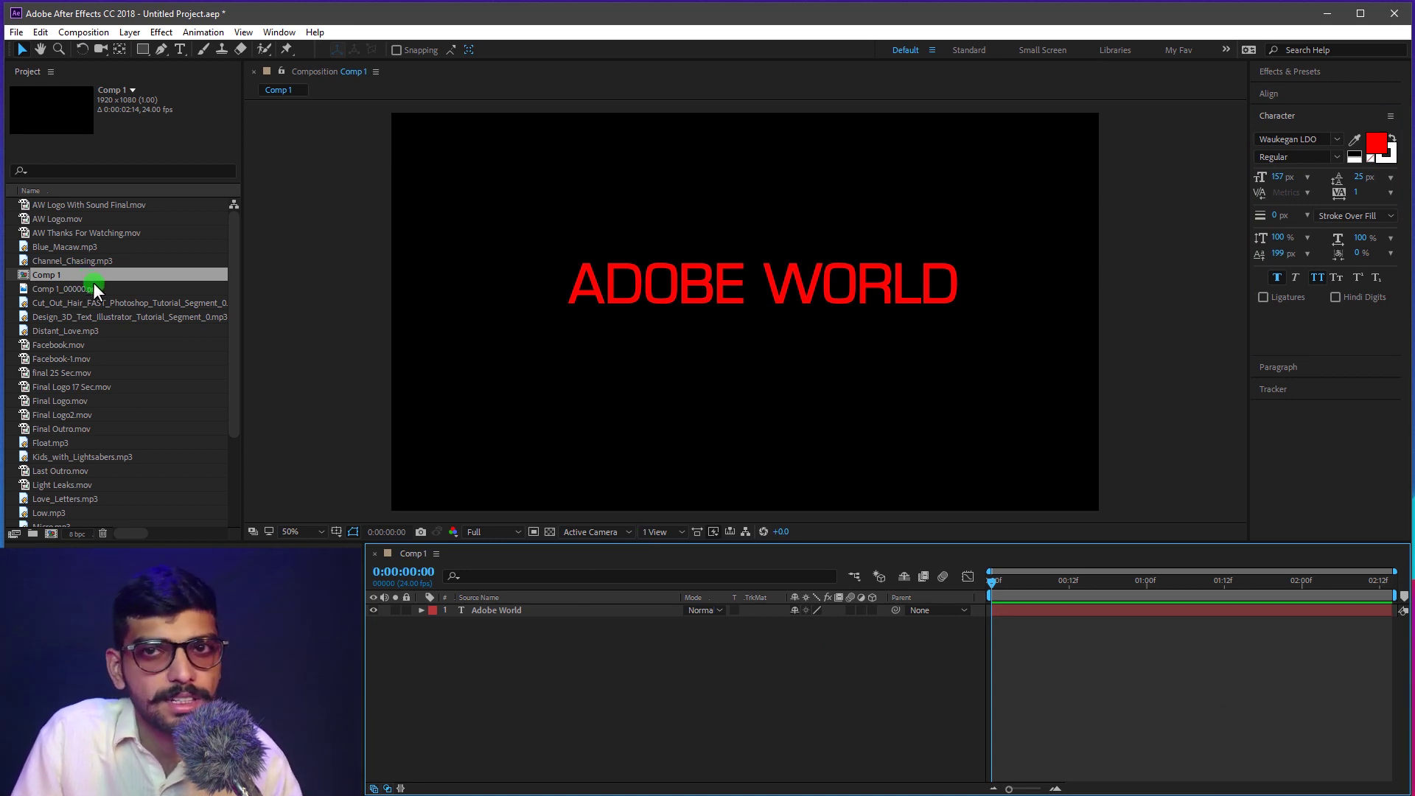
pyautogui.click(564, 679)
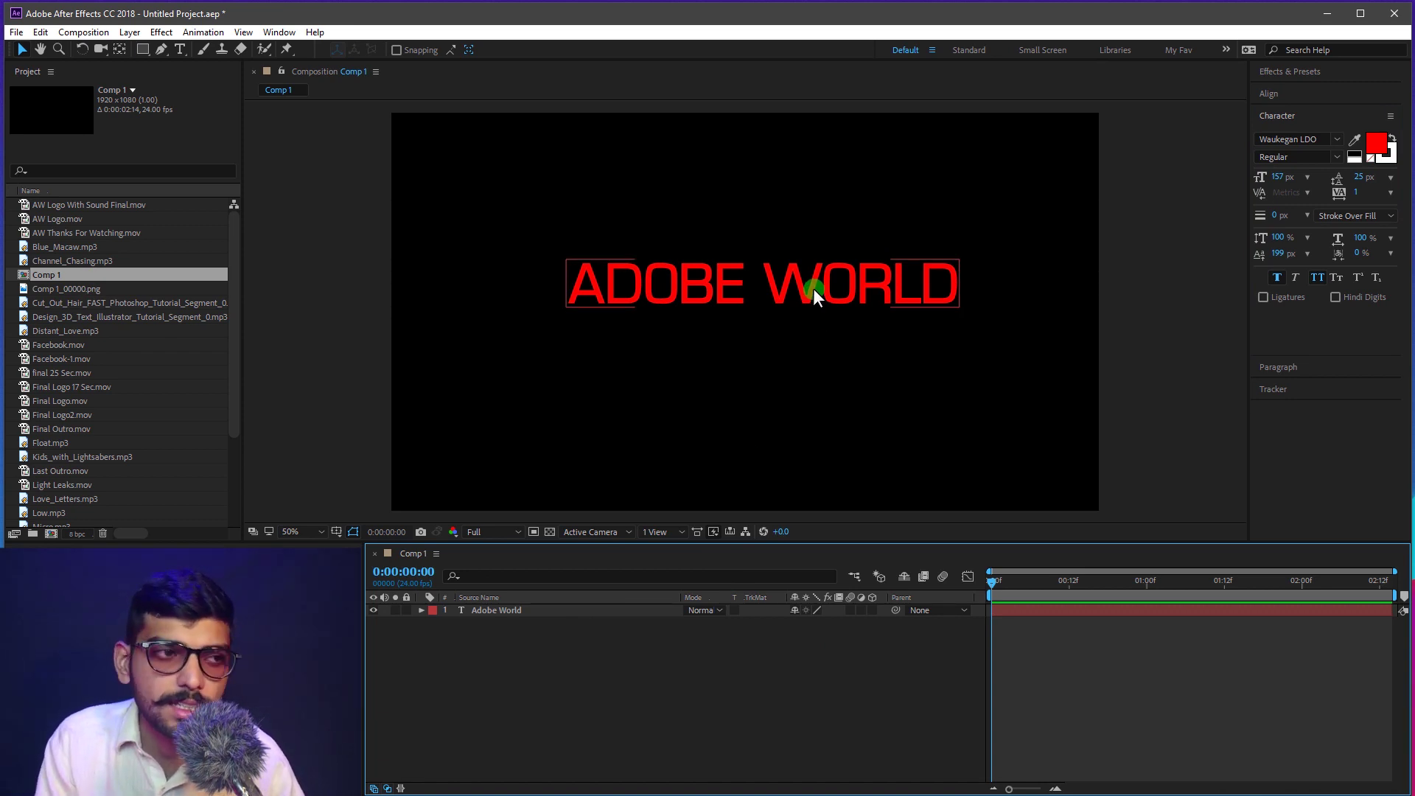
pyautogui.moveTo(768, 676); pyautogui.dragTo(516, 594)
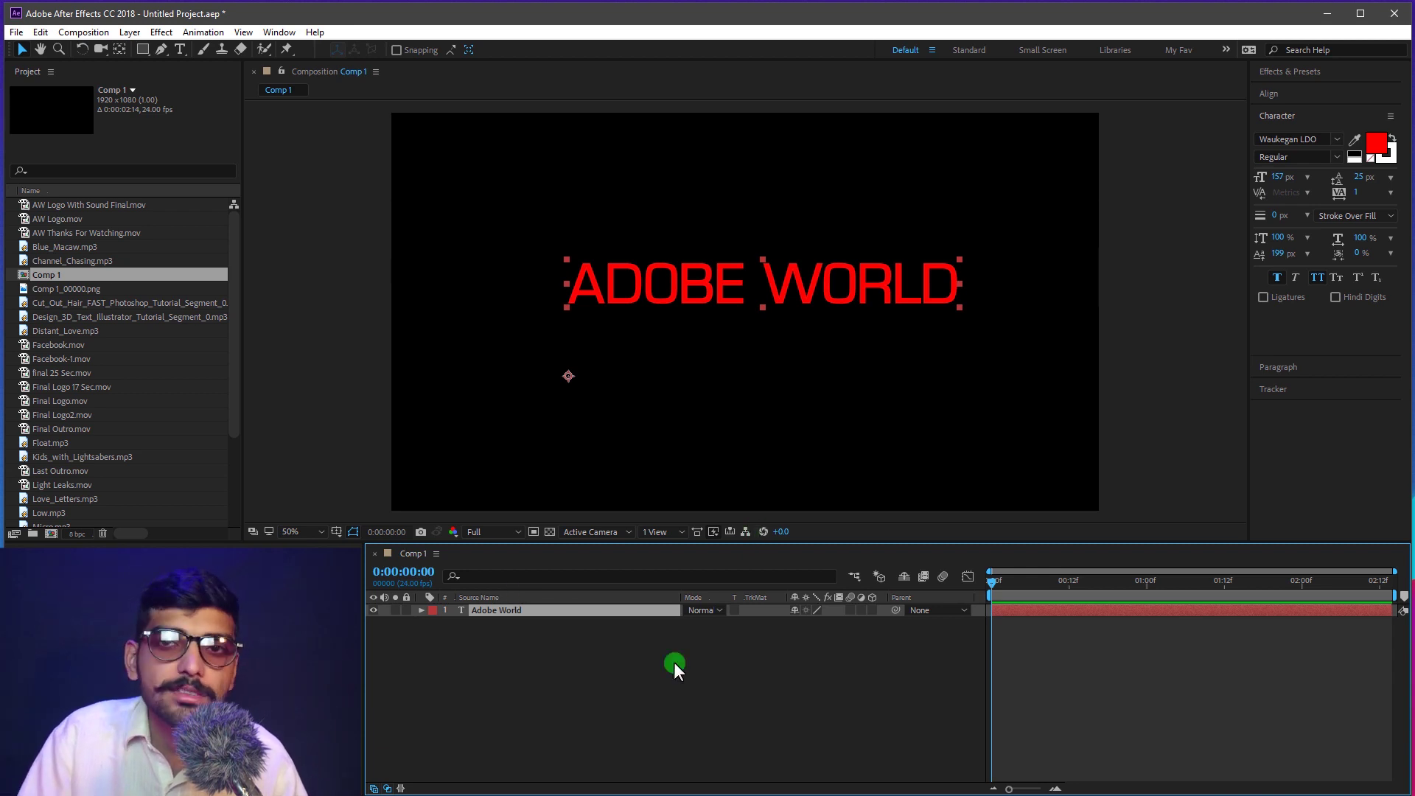
pyautogui.moveTo(707, 671); pyautogui.dragTo(116, 394)
pyautogui.scroll(-3)
pyautogui.scroll(-3)
# Step: Add Comp 1_00000.png as a background layer and scale it to 81.6% to fit the frame
pyautogui.click(72, 294)
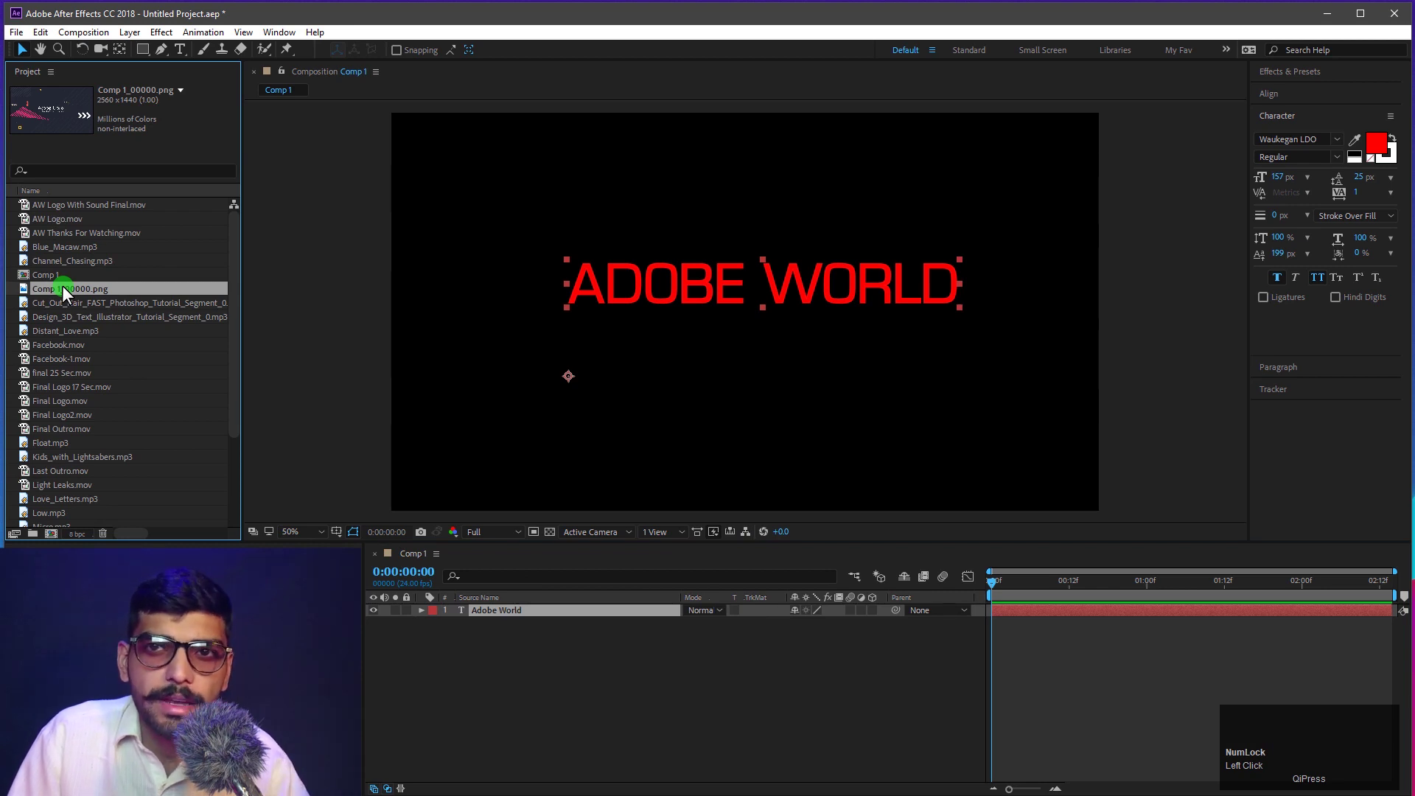
pyautogui.moveTo(78, 294); pyautogui.dragTo(552, 631)
pyautogui.press('s')
pyautogui.moveTo(1338, 242); pyautogui.dragTo(619, 272)
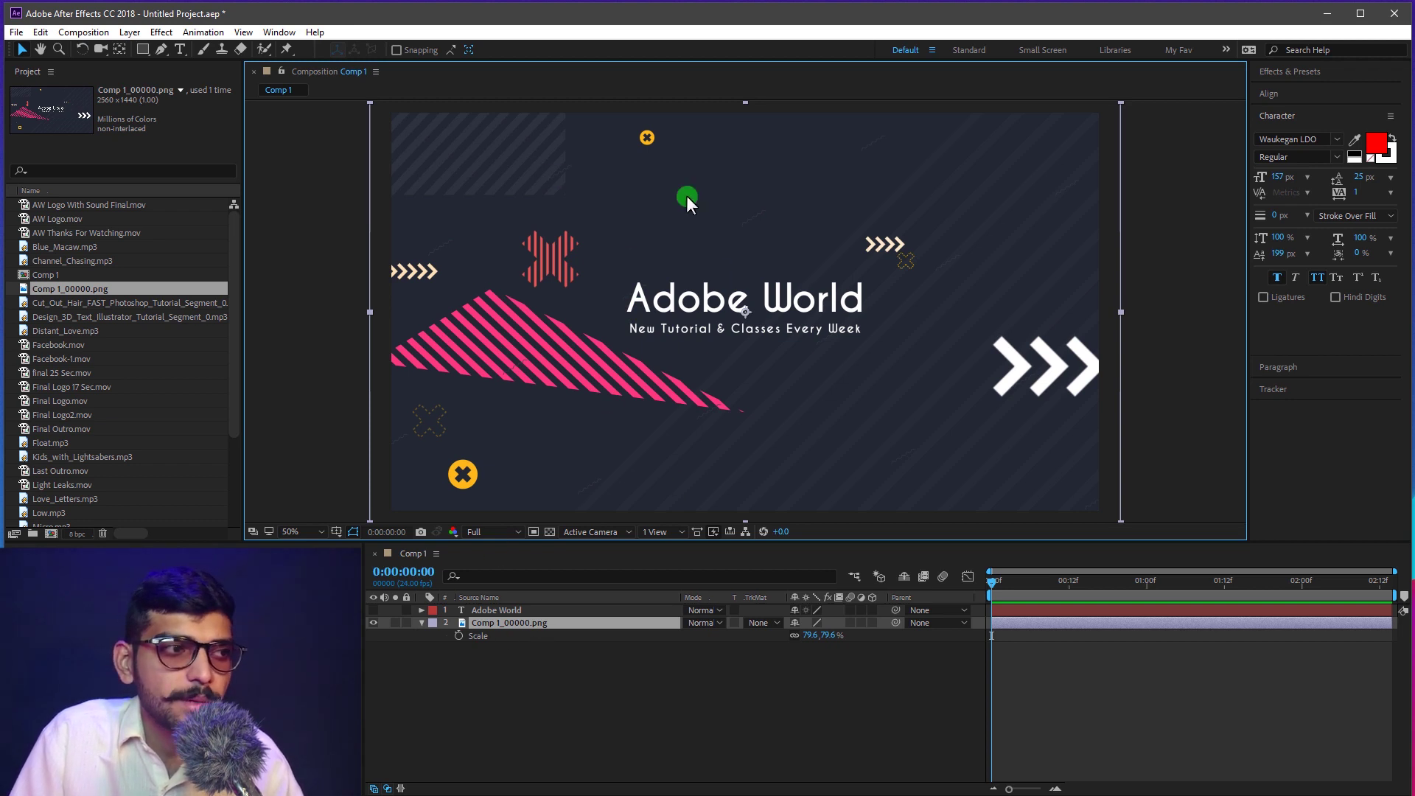
# Step: Add Subscribe Button.mov to Comp 1 and nudge the background scale to cover the frame
pyautogui.click(586, 680)
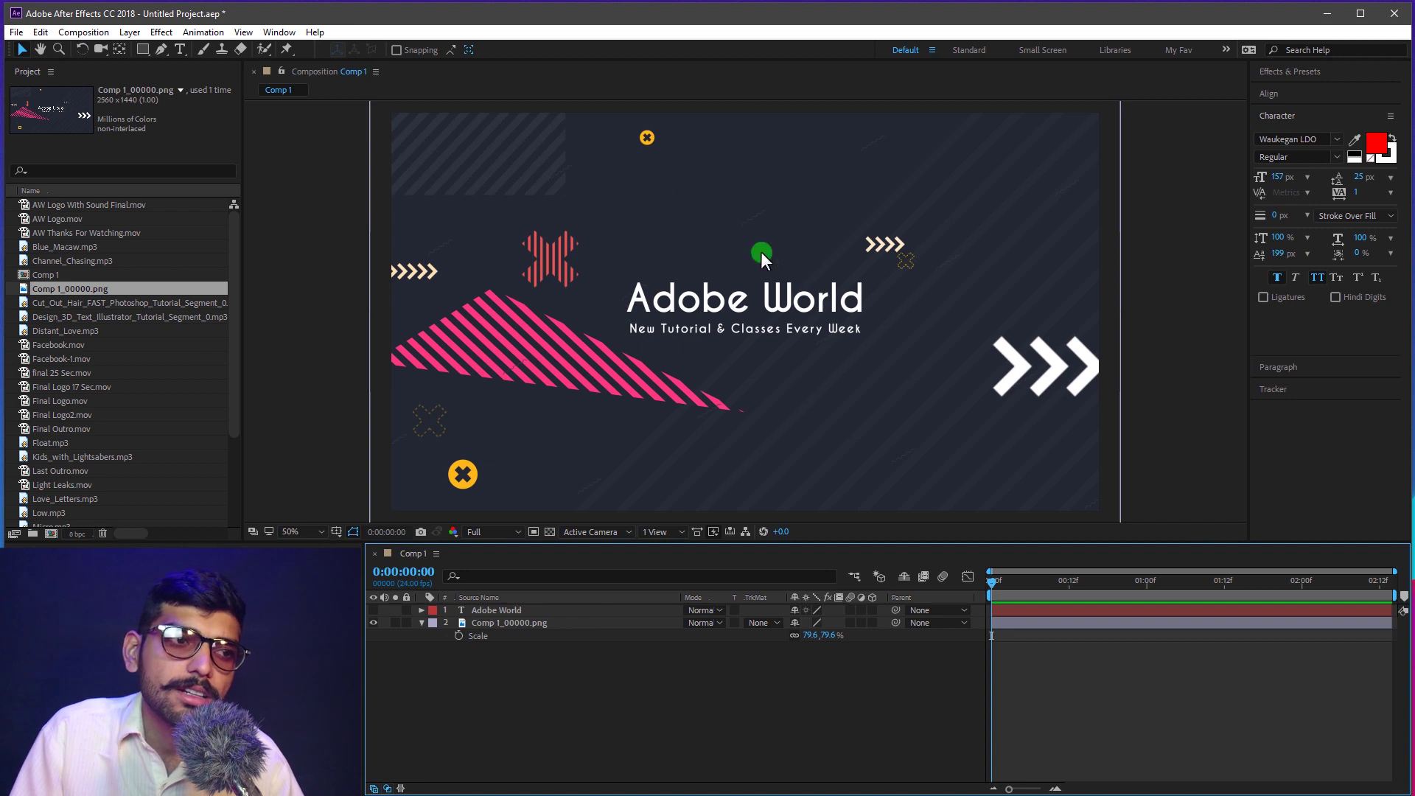
pyautogui.moveTo(1021, 629); pyautogui.dragTo(85, 424)
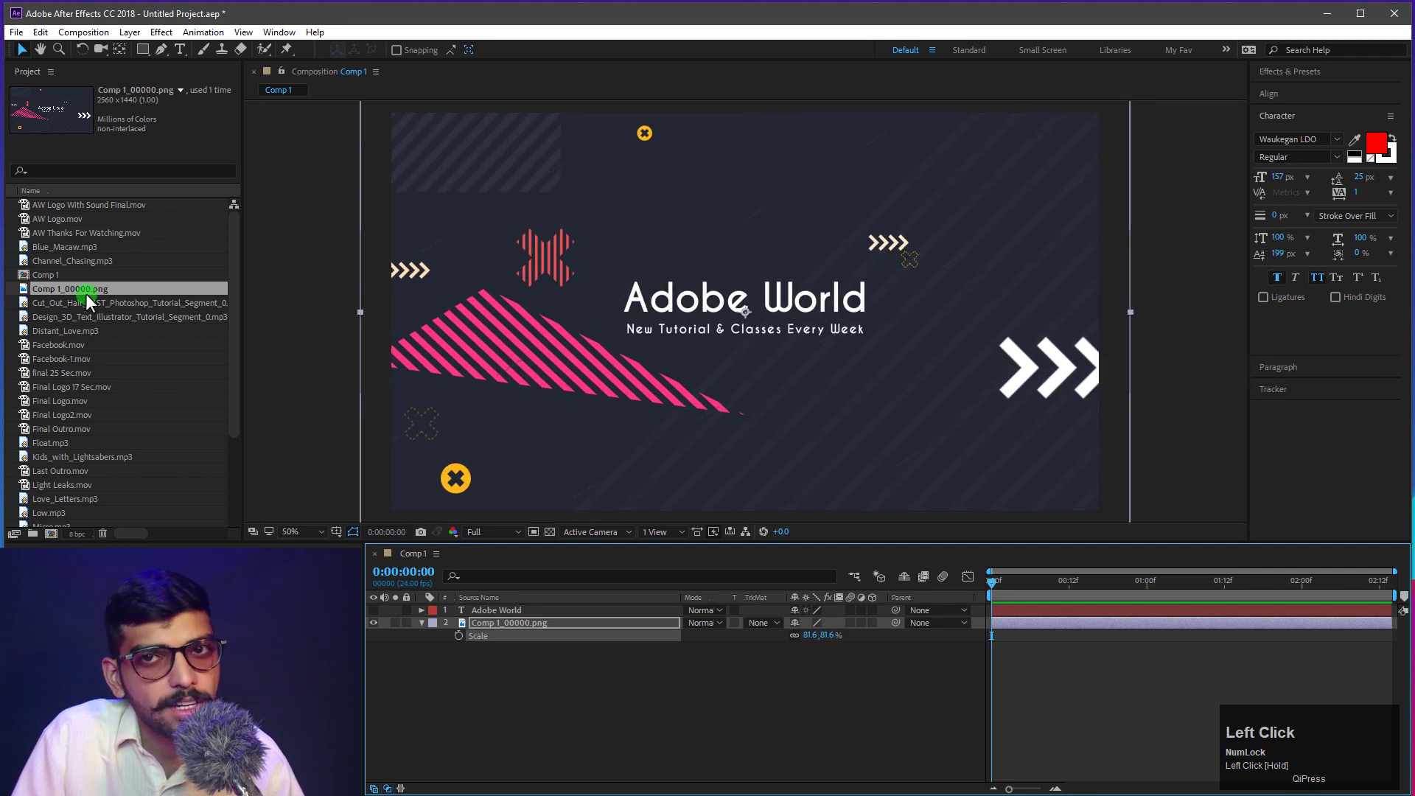
pyautogui.scroll(-3)
# Step: Preview the subscribe animation, return the playhead to 0, and move the background layer to the top
pyautogui.moveTo(68, 439); pyautogui.dragTo(1014, 606)
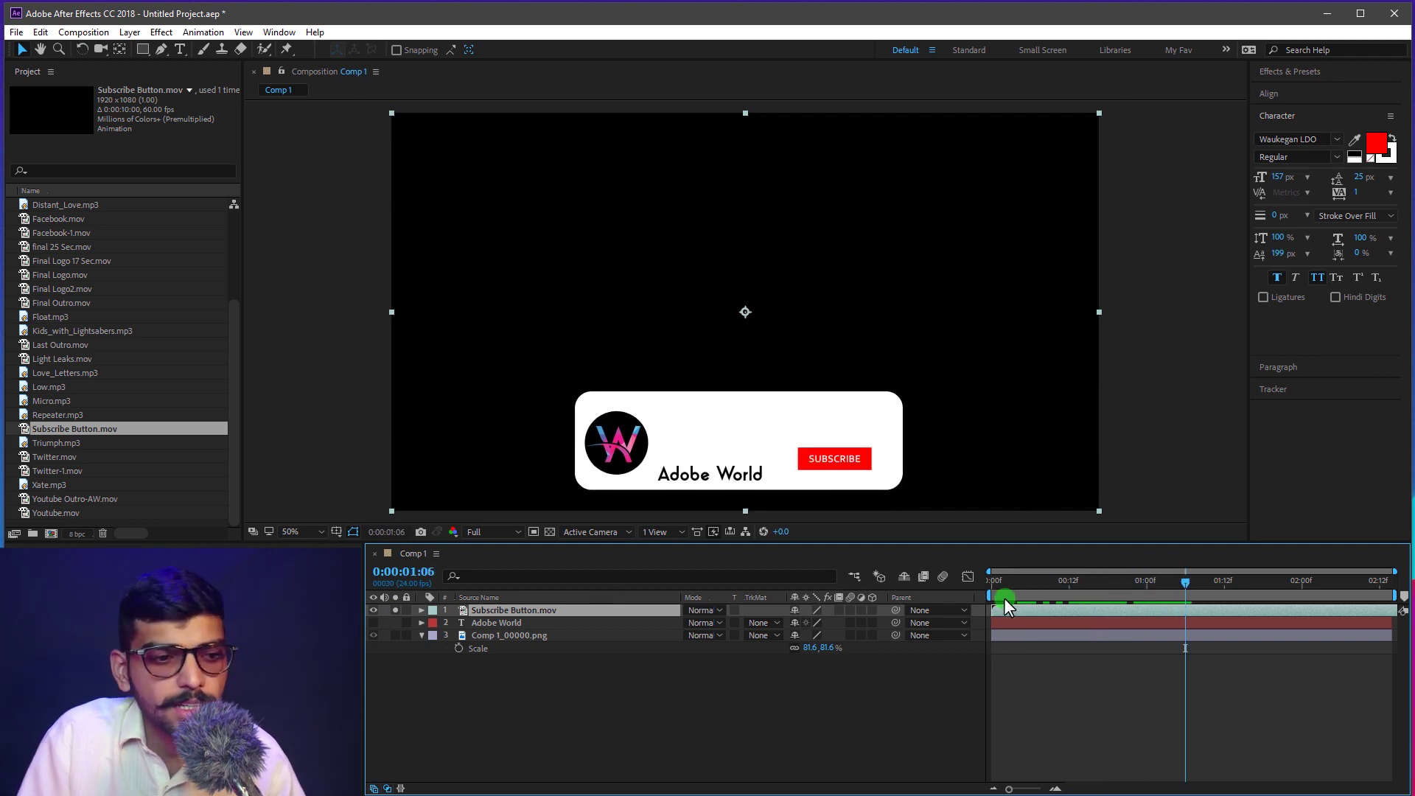
pyautogui.press('-')
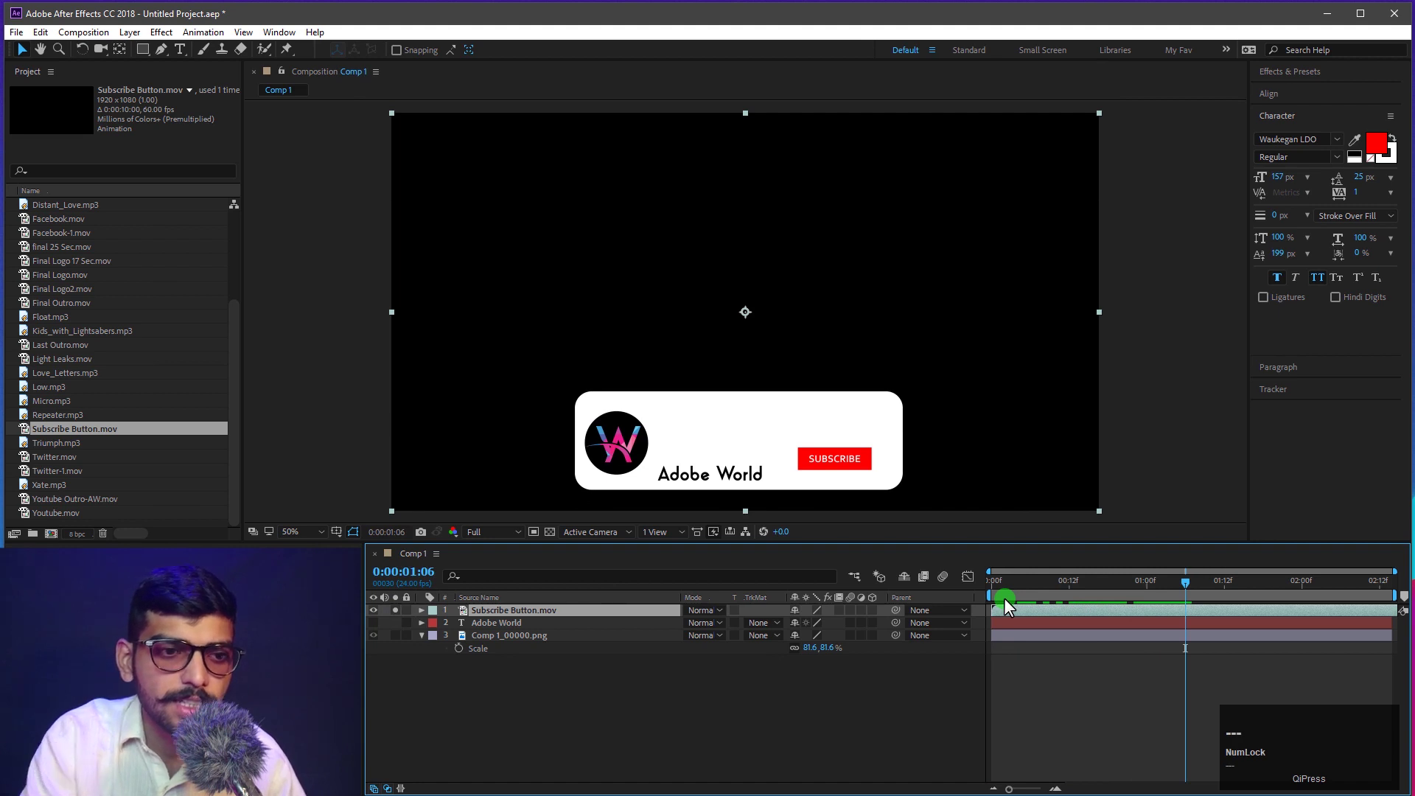
pyautogui.moveTo(1037, 601); pyautogui.dragTo(900, 692)
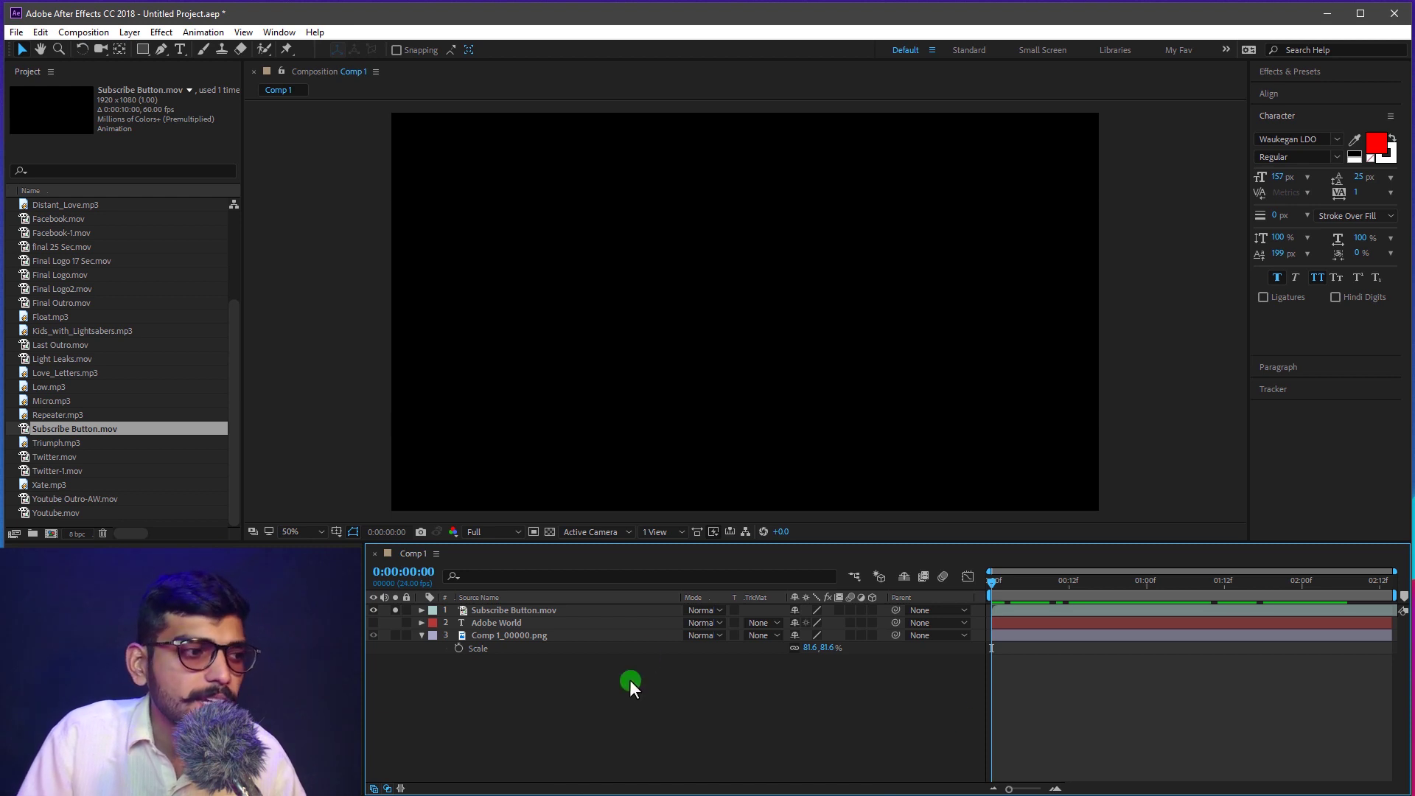
pyautogui.moveTo(612, 731); pyautogui.dragTo(407, 623)
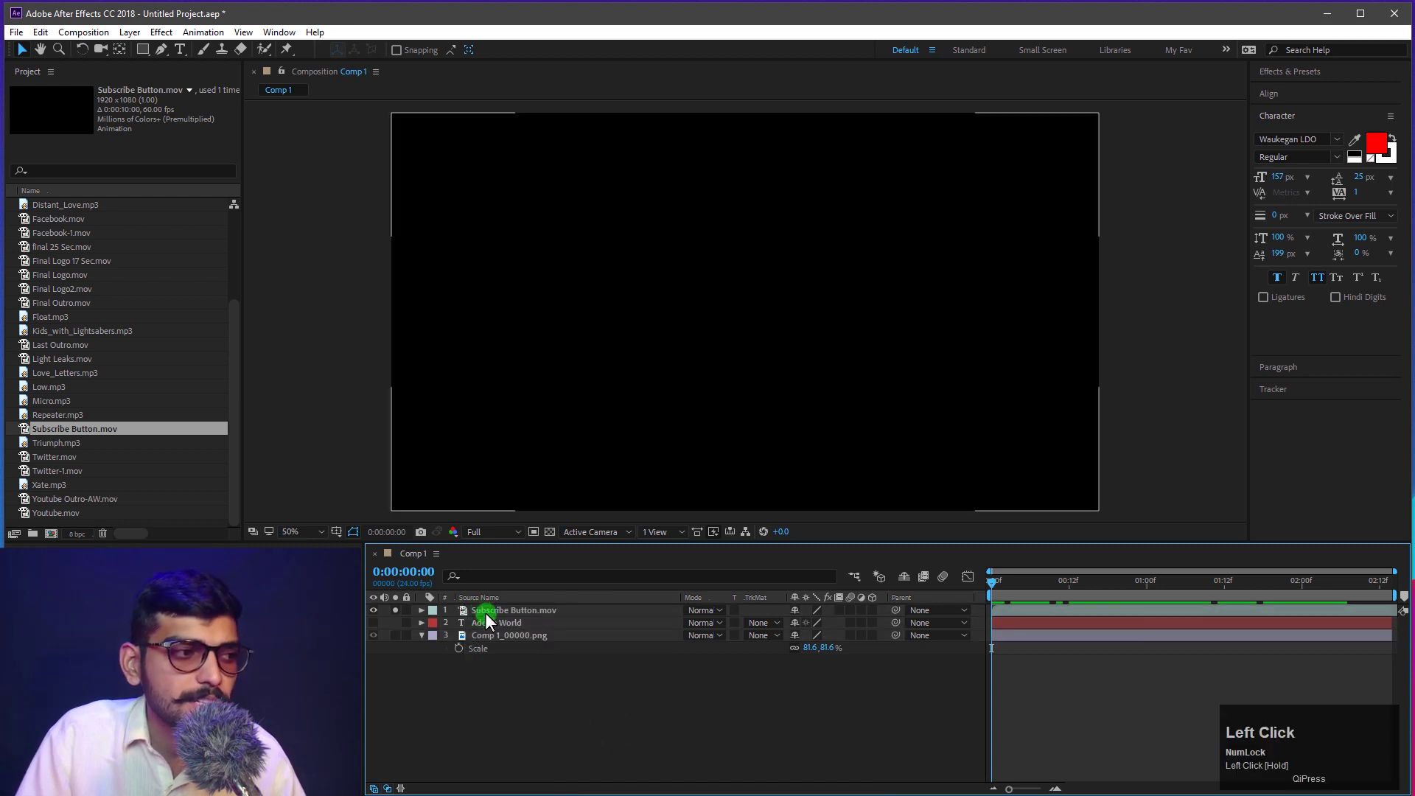
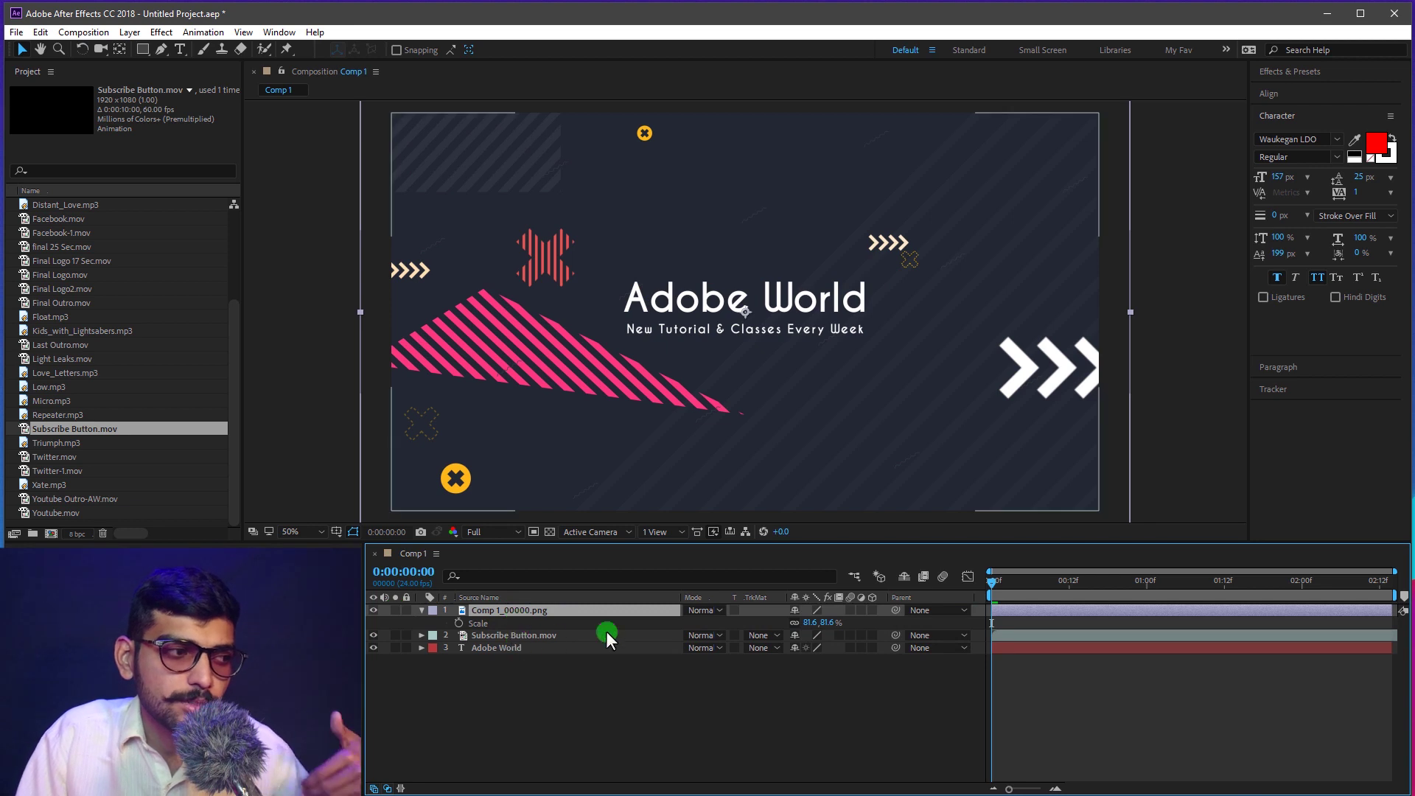
# Step: Send Comp 1_00000.png below Adobe World and Subscribe Button.mov so all three show
pyautogui.moveTo(1073, 590); pyautogui.dragTo(1099, 598)
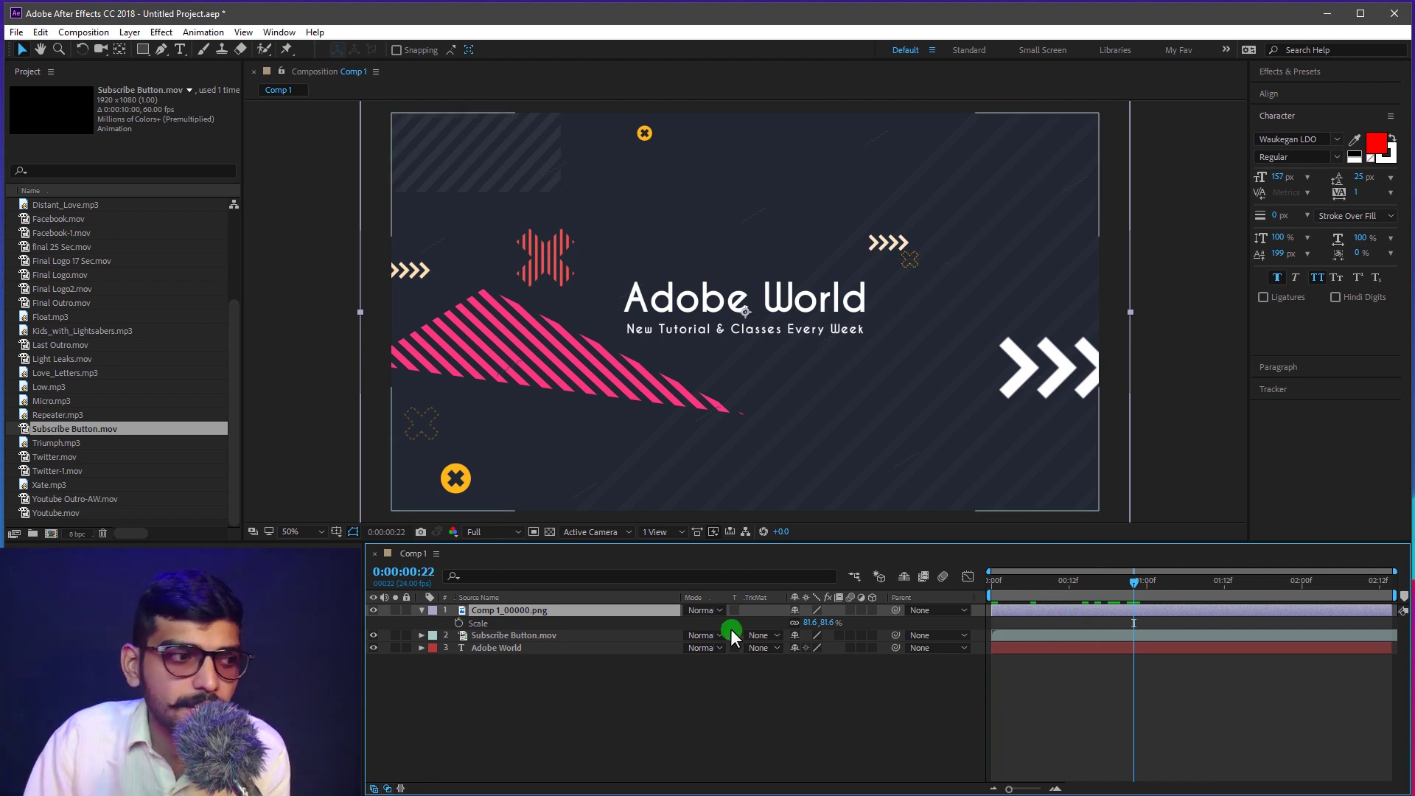
pyautogui.moveTo(552, 621); pyautogui.dragTo(933, 381)
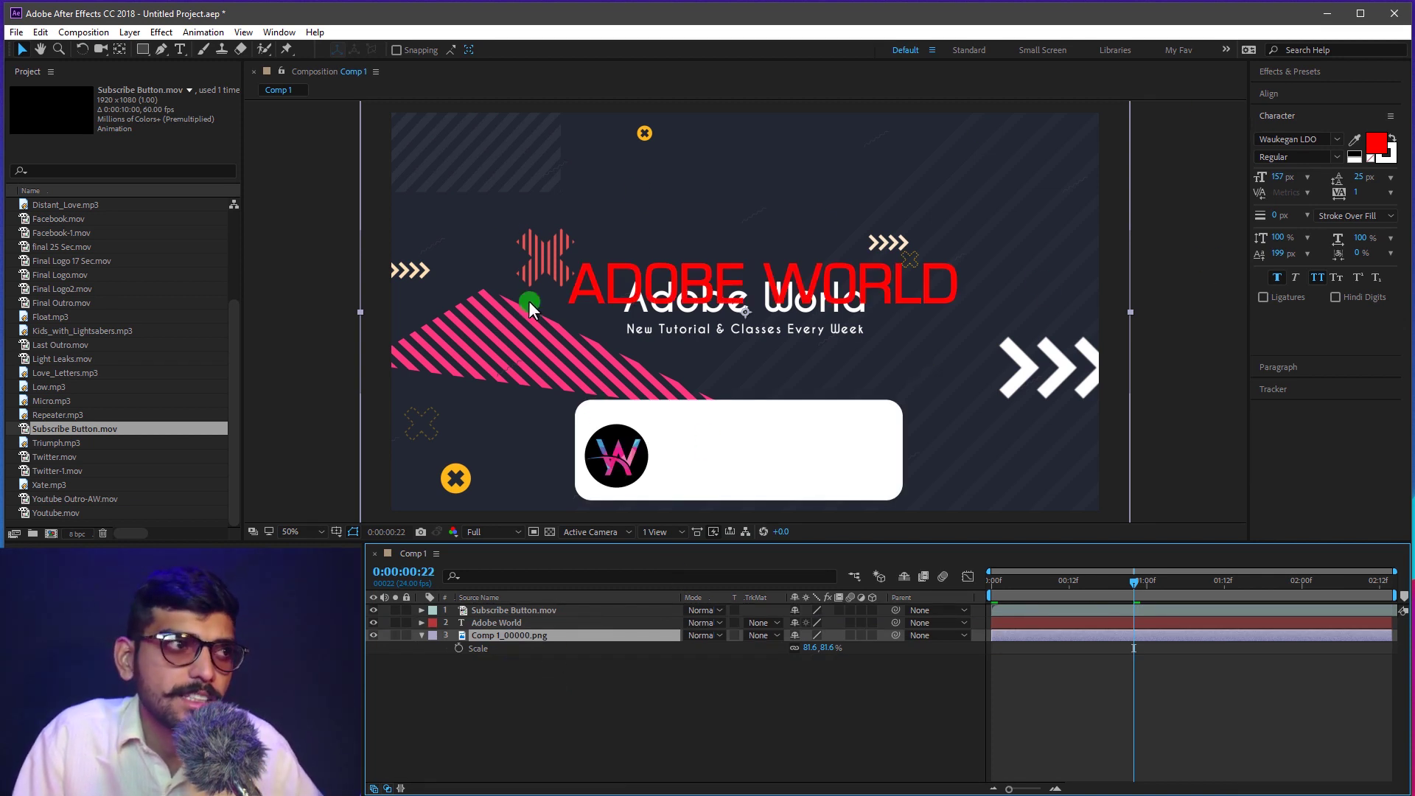
pyautogui.doubleClick(1185, 232)
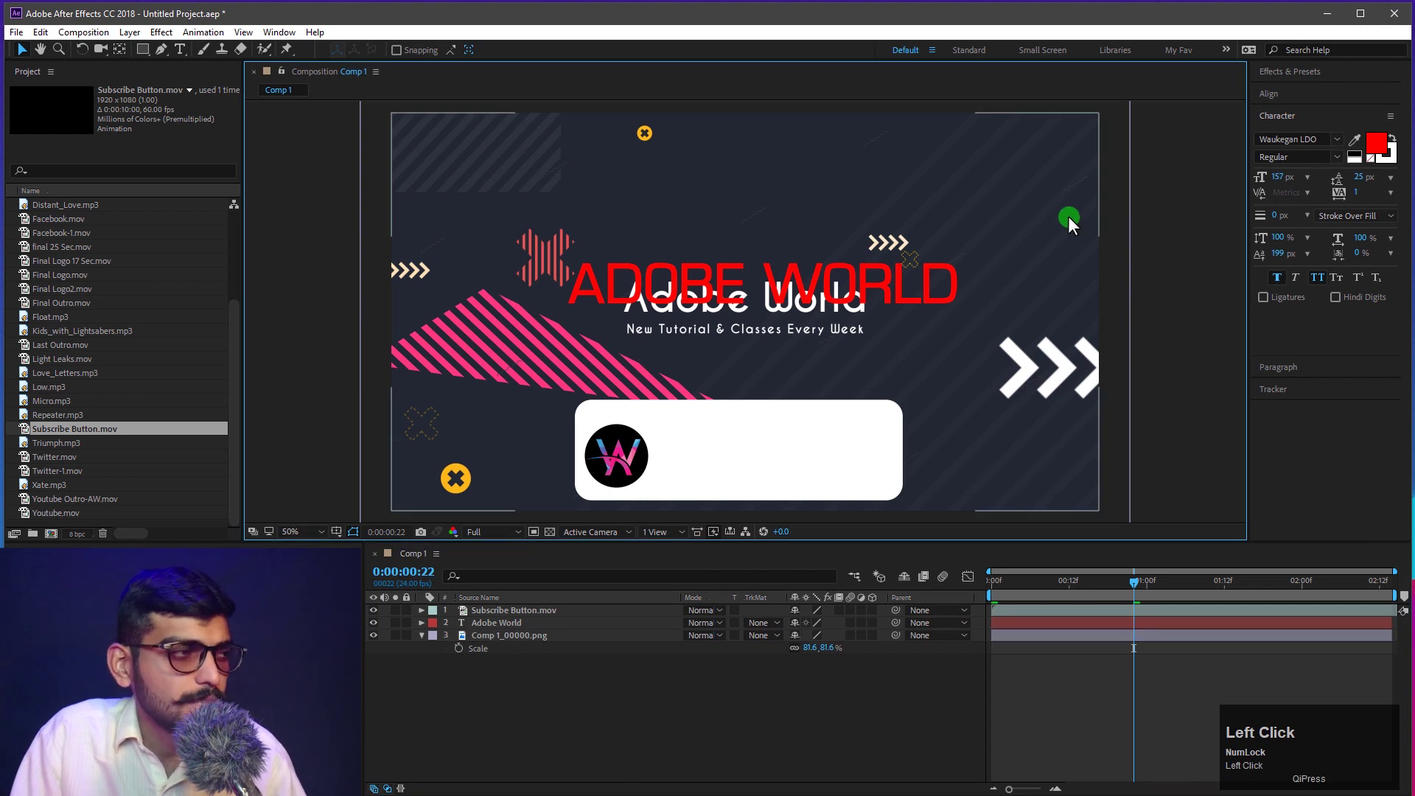
pyautogui.click(150, 137)
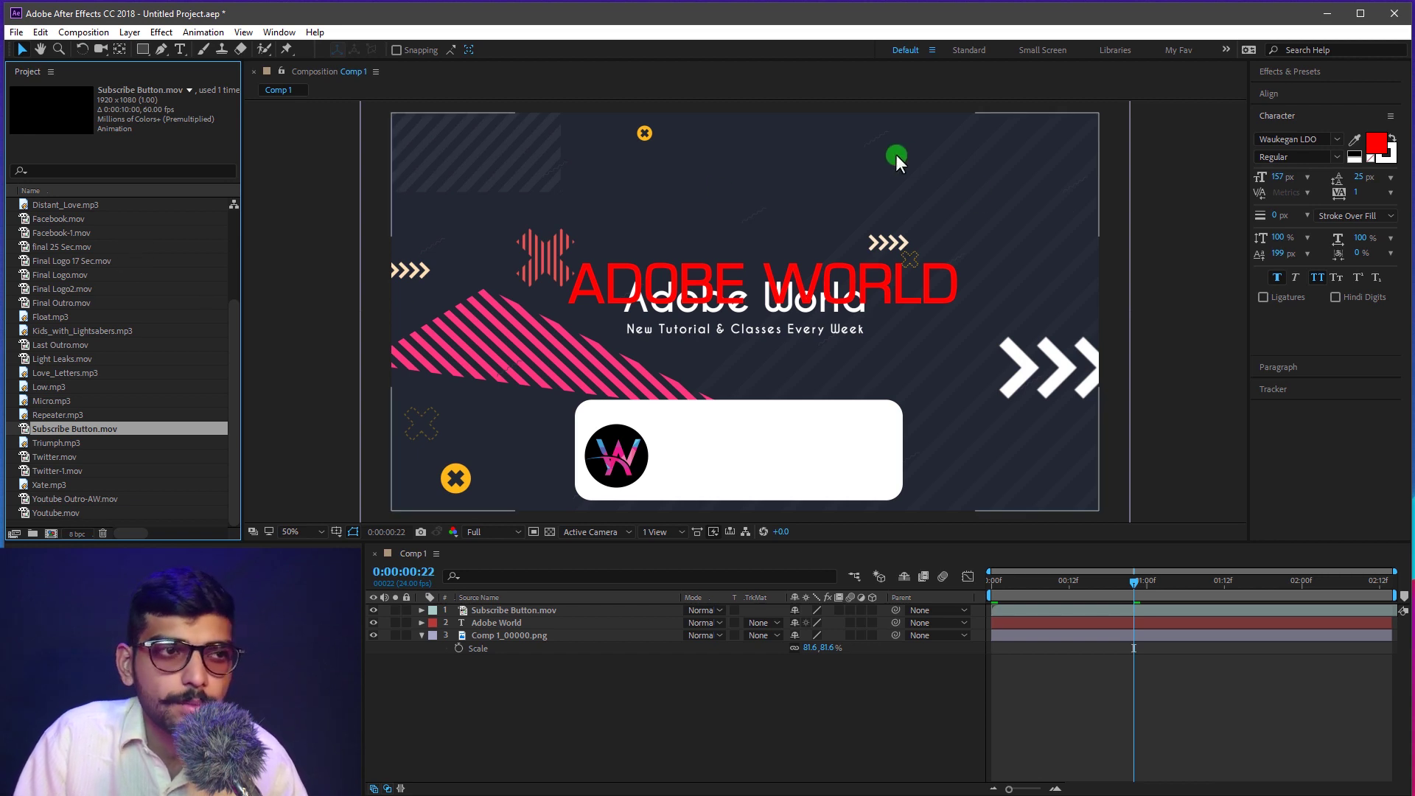
# Step: Move the red ADOBE WORLD title up toward the upper right of the frame
pyautogui.moveTo(749, 435); pyautogui.dragTo(817, 229)
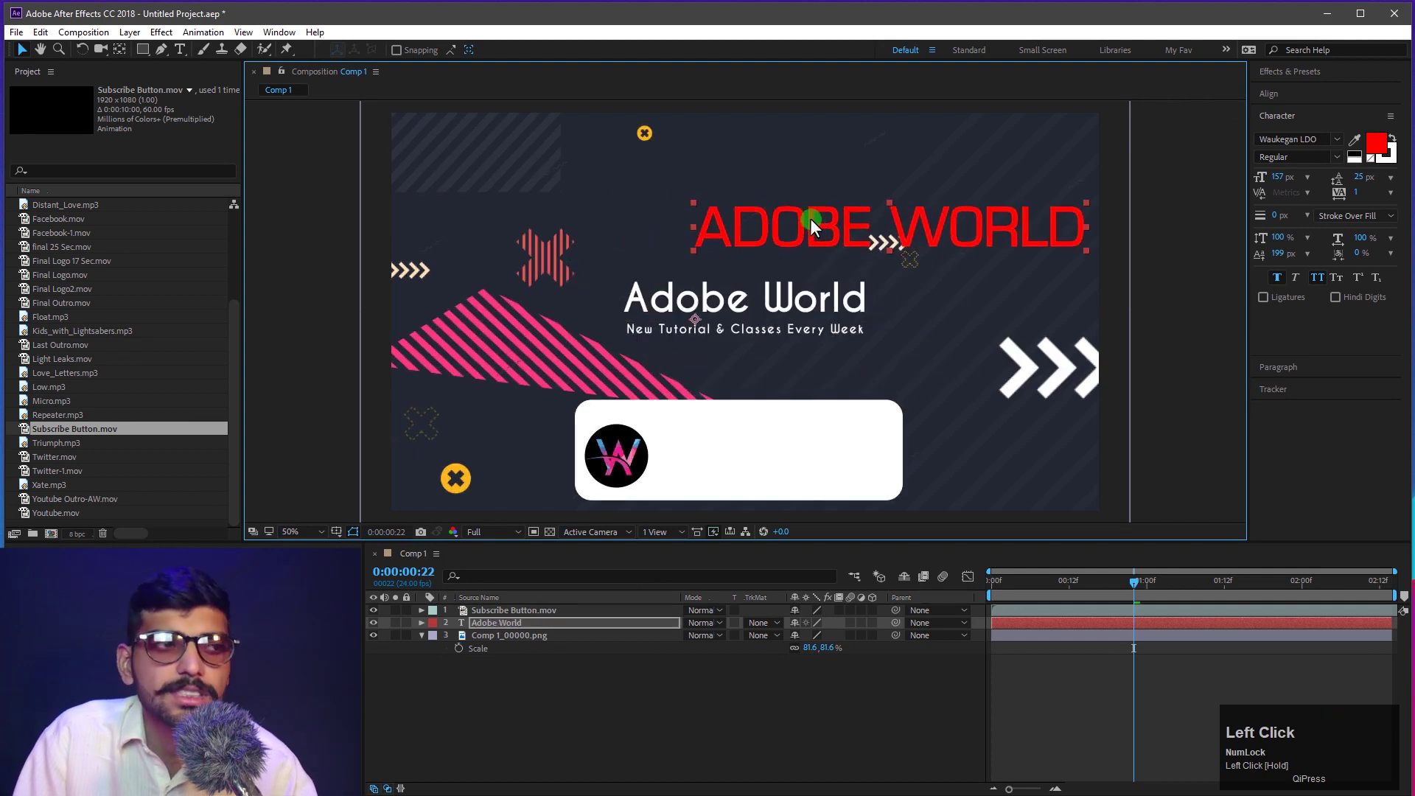
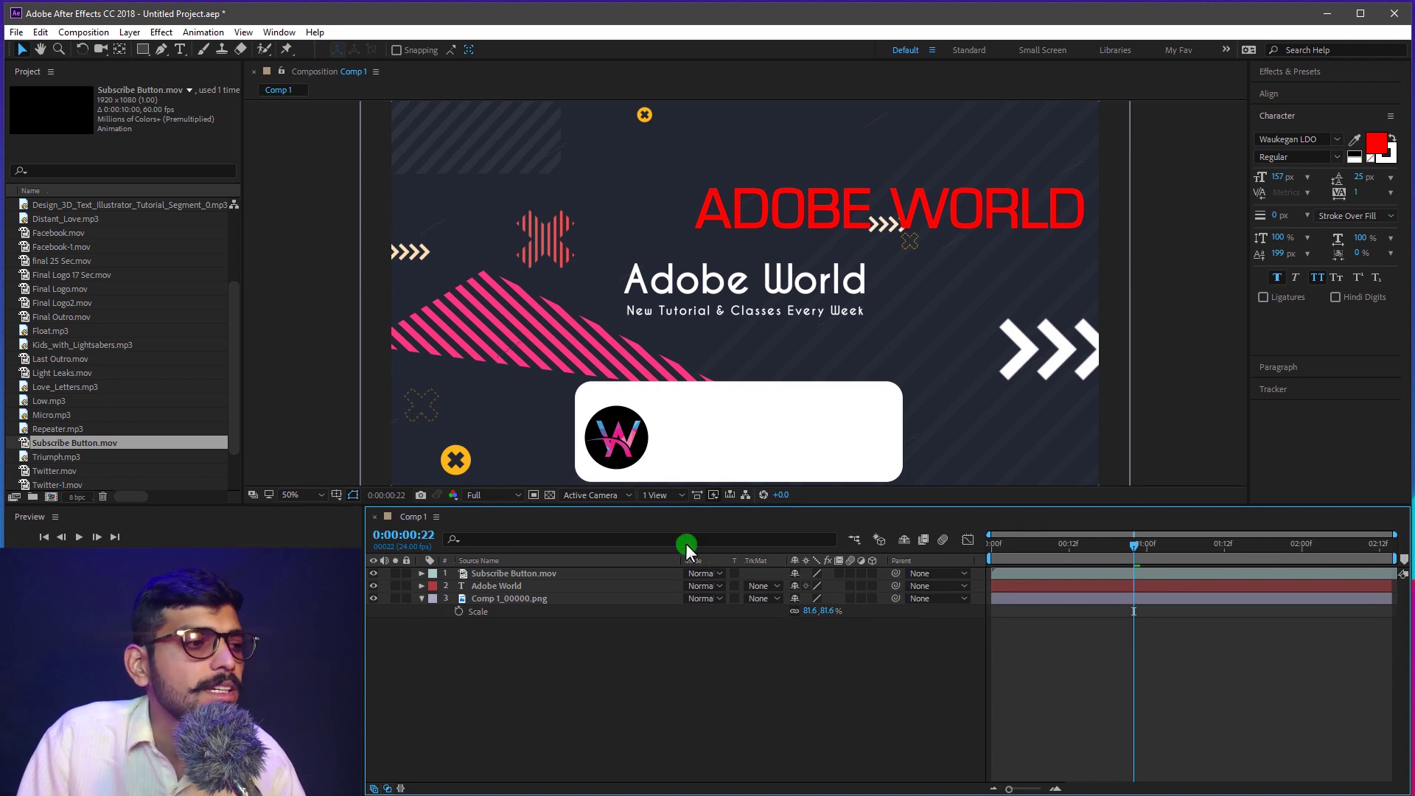
pyautogui.moveTo(767, 669); pyautogui.dragTo(732, 686)
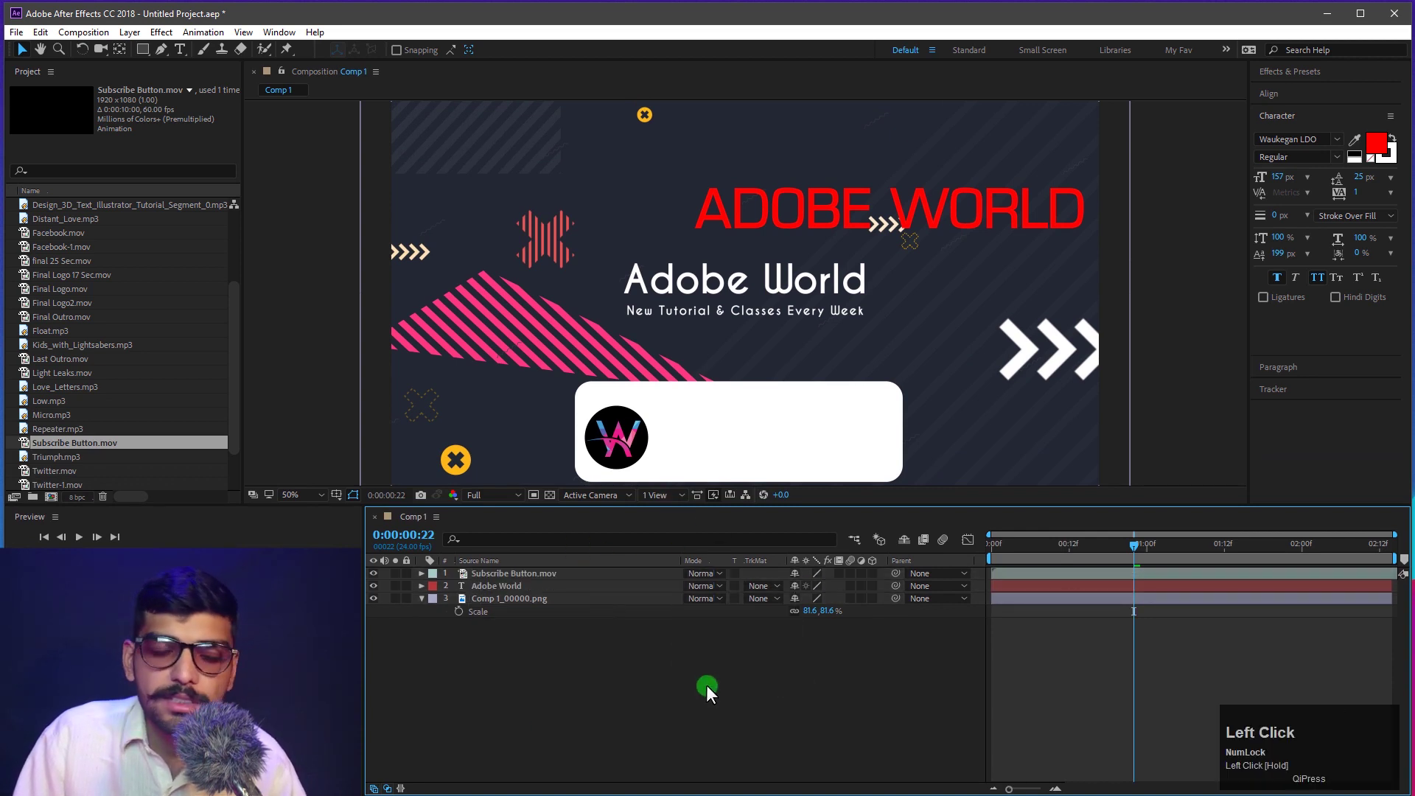
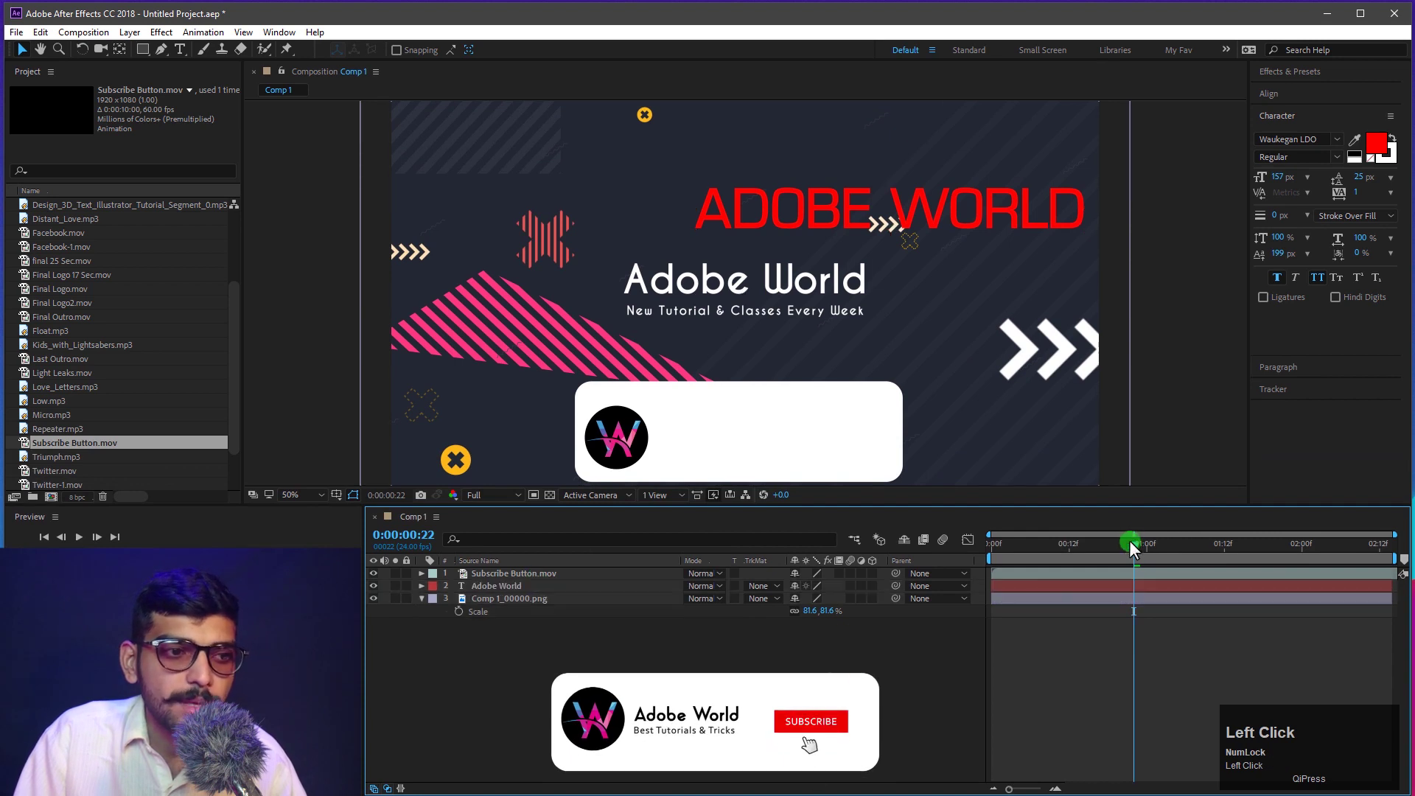
pyautogui.moveTo(1216, 559); pyautogui.dragTo(1028, 769)
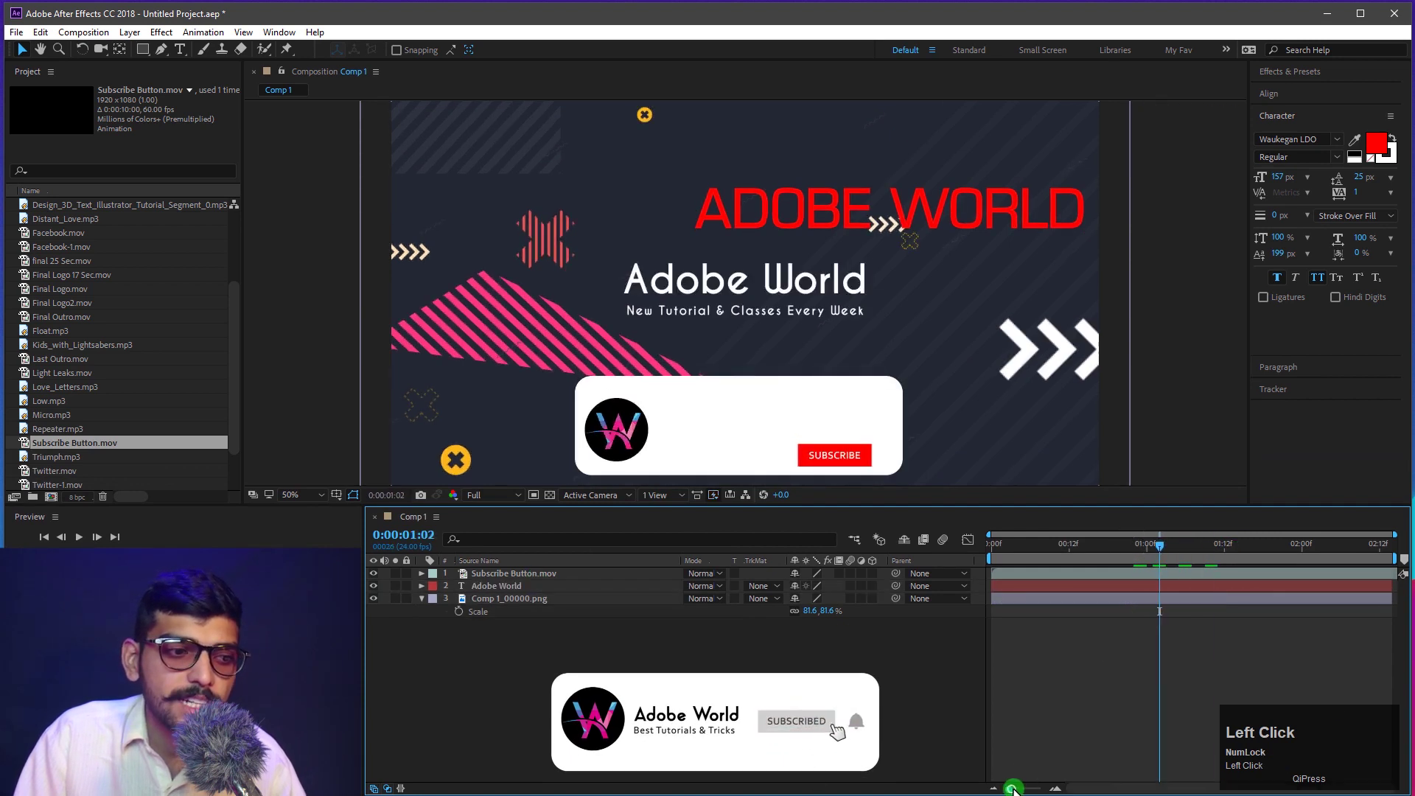
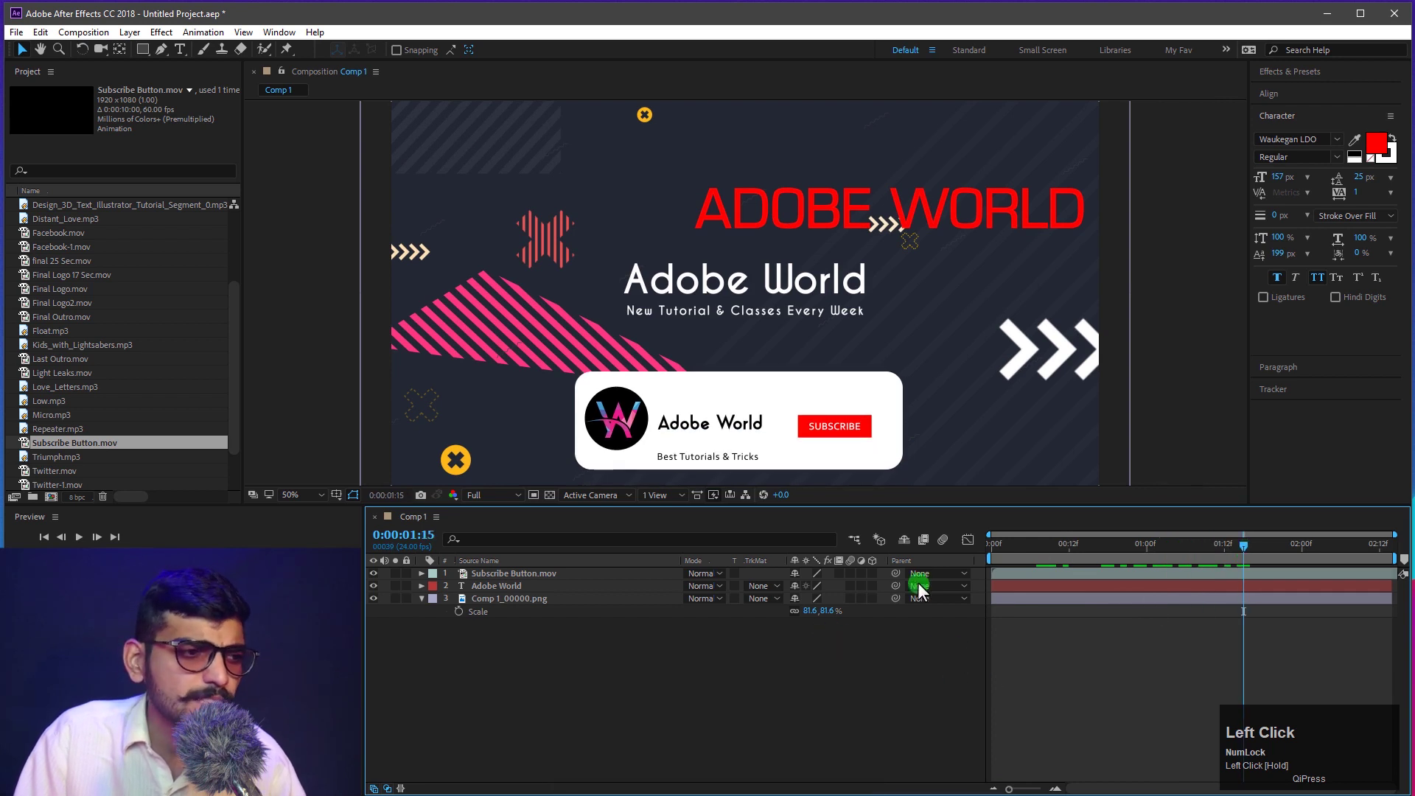
pyautogui.moveTo(1090, 554); pyautogui.dragTo(1144, 562)
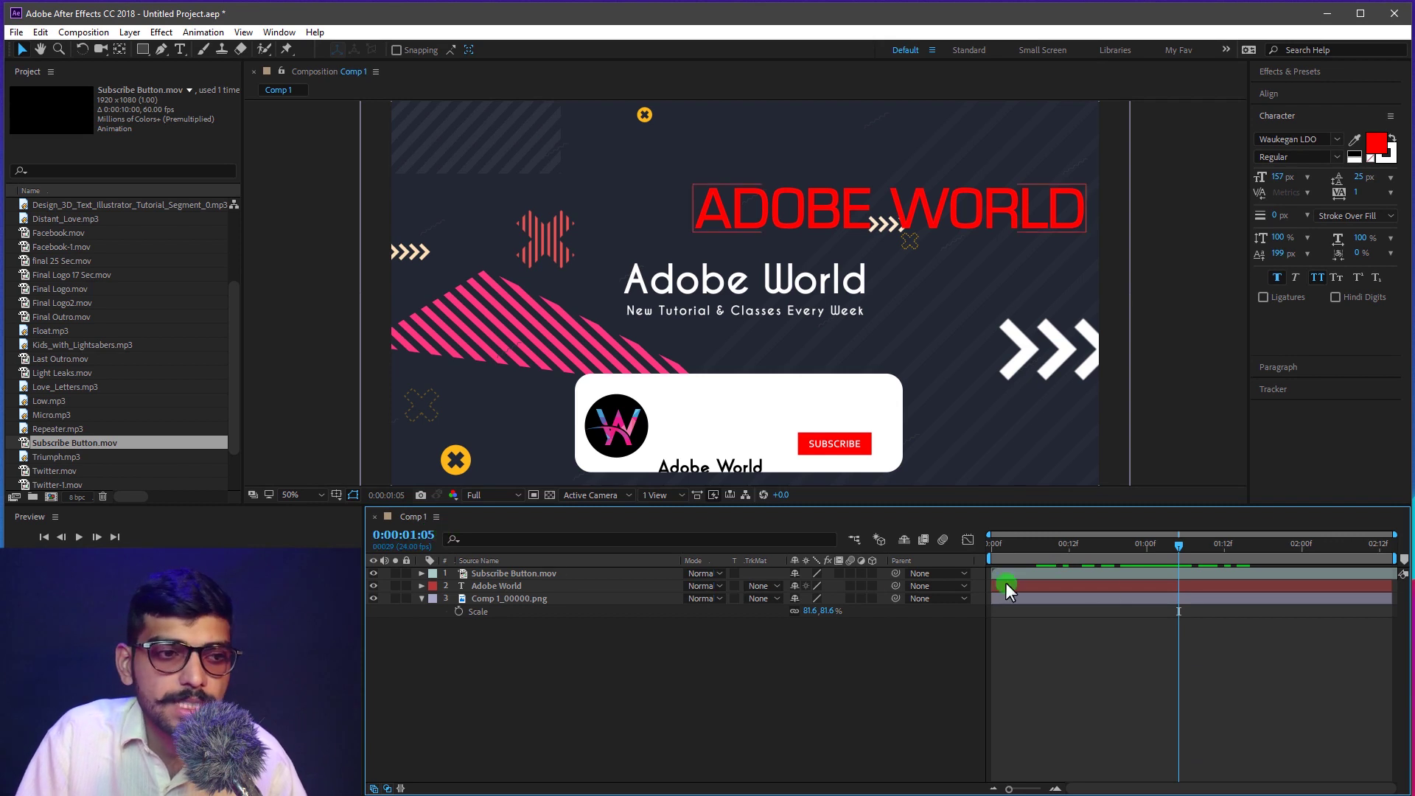
pyautogui.moveTo(1193, 549); pyautogui.dragTo(971, 655)
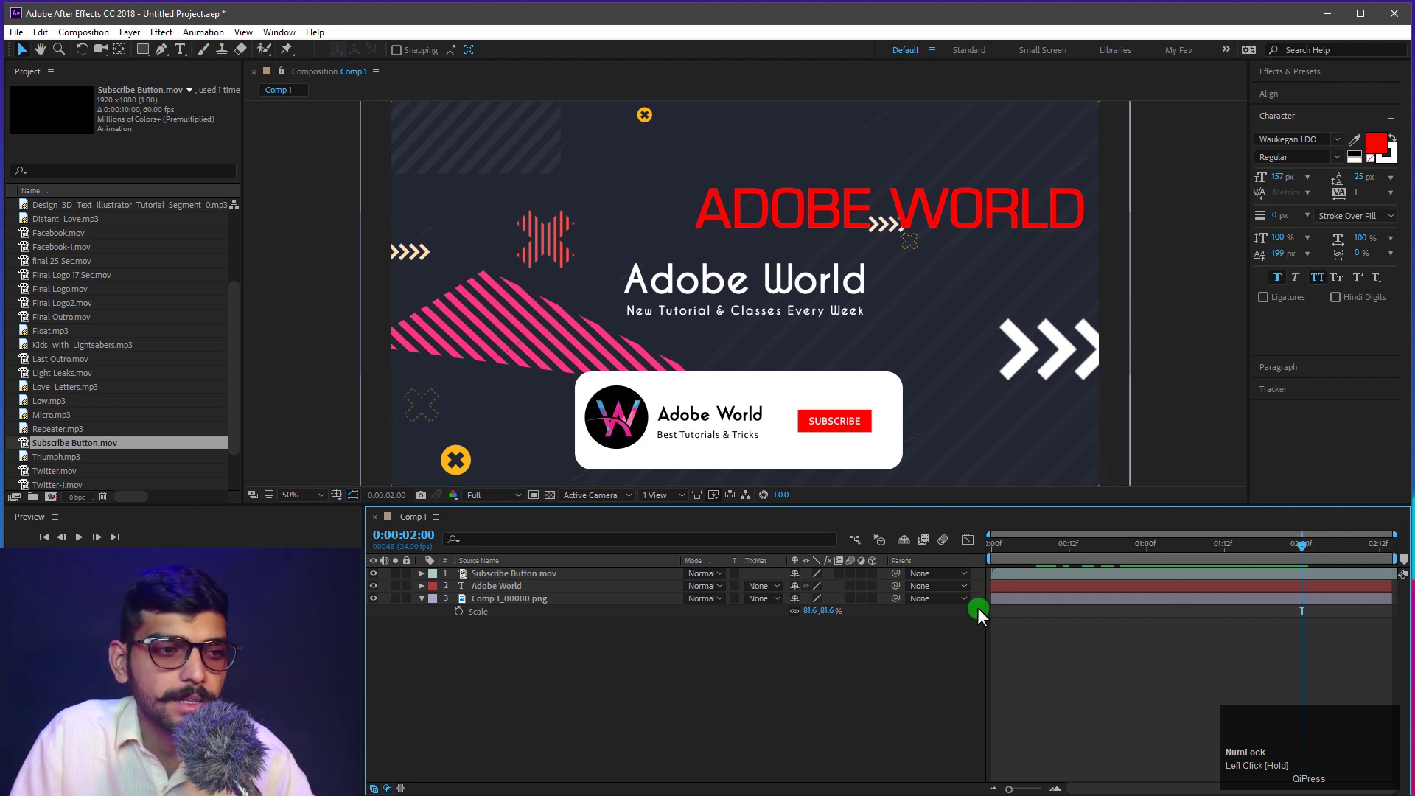
pyautogui.moveTo(766, 695); pyautogui.dragTo(523, 629)
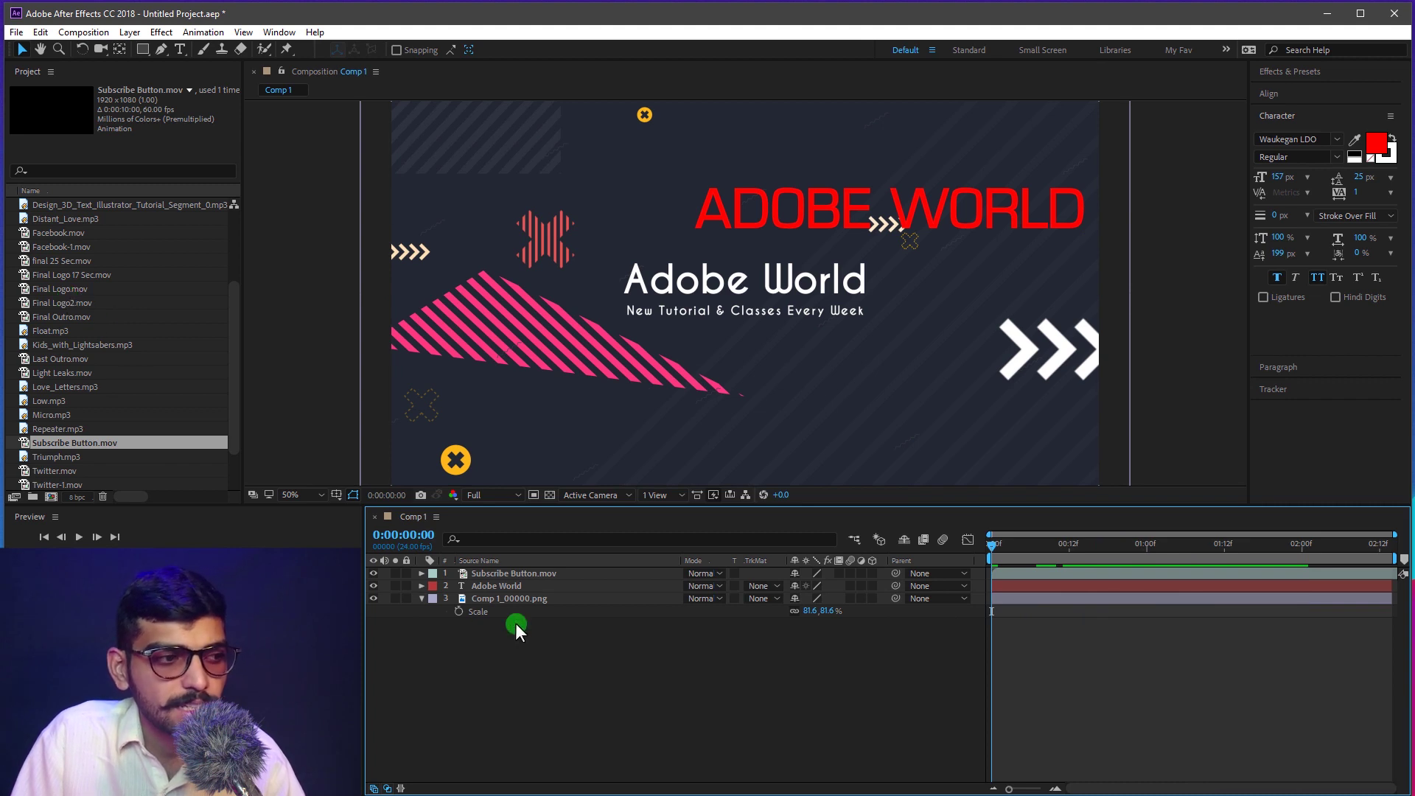
pyautogui.moveTo(556, 633); pyautogui.dragTo(612, 660)
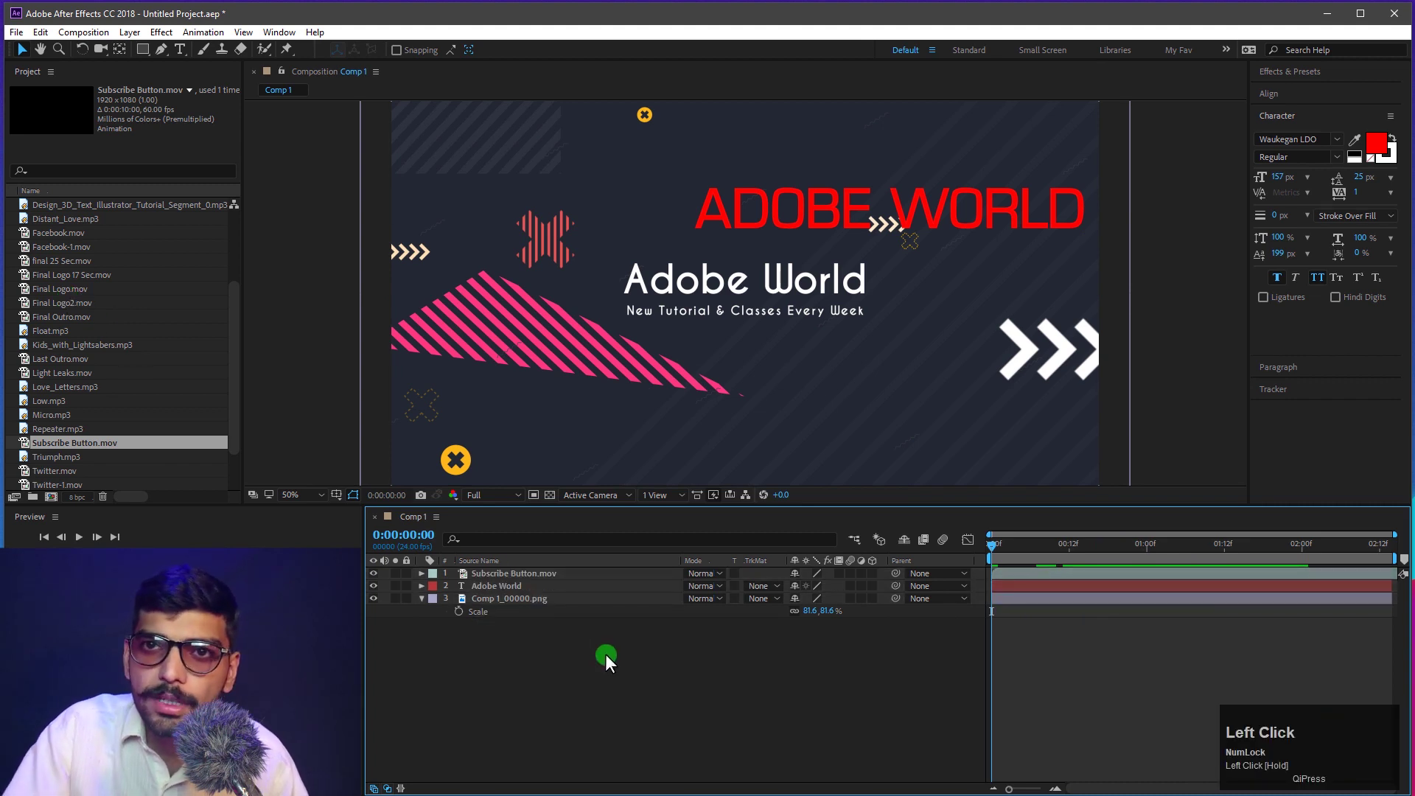
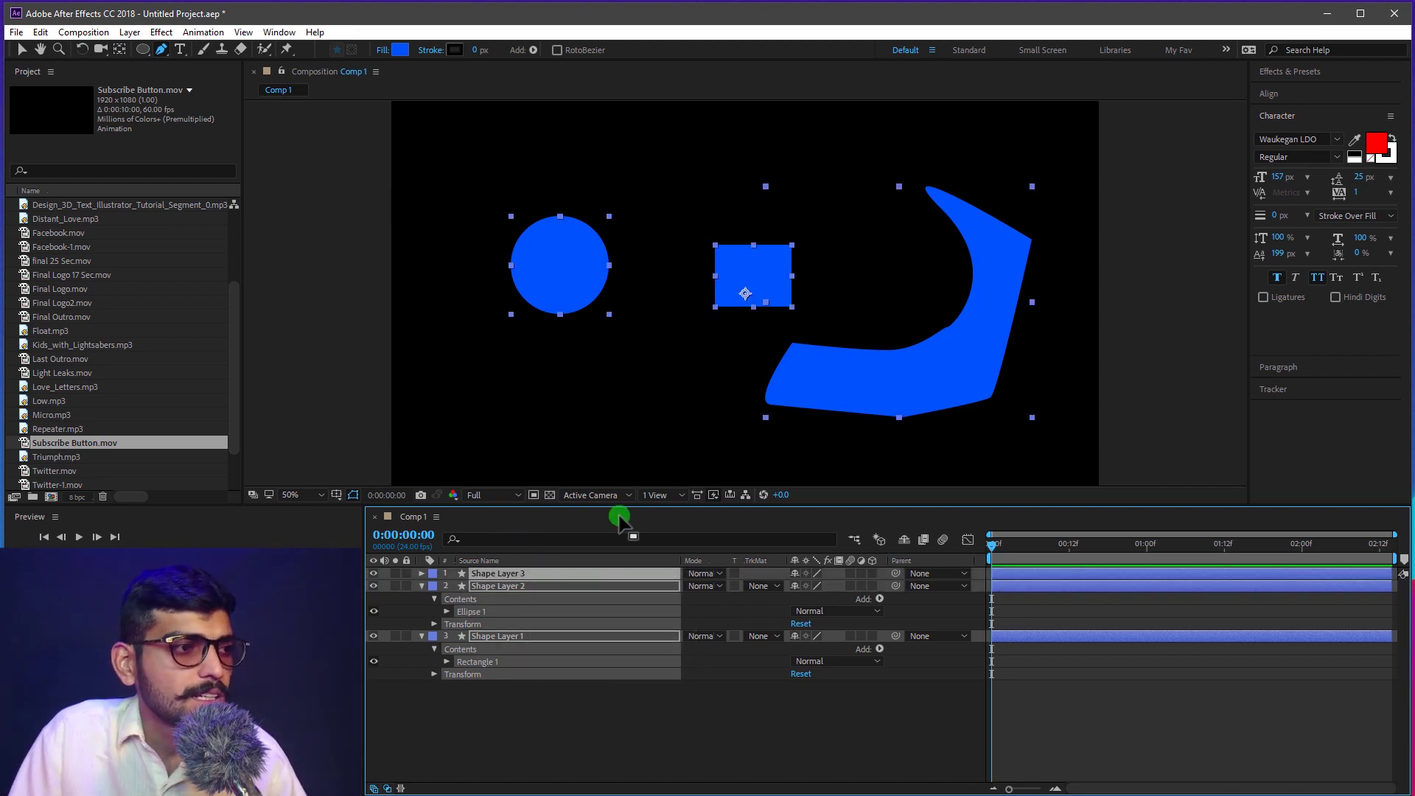
pyautogui.click(112, 42)
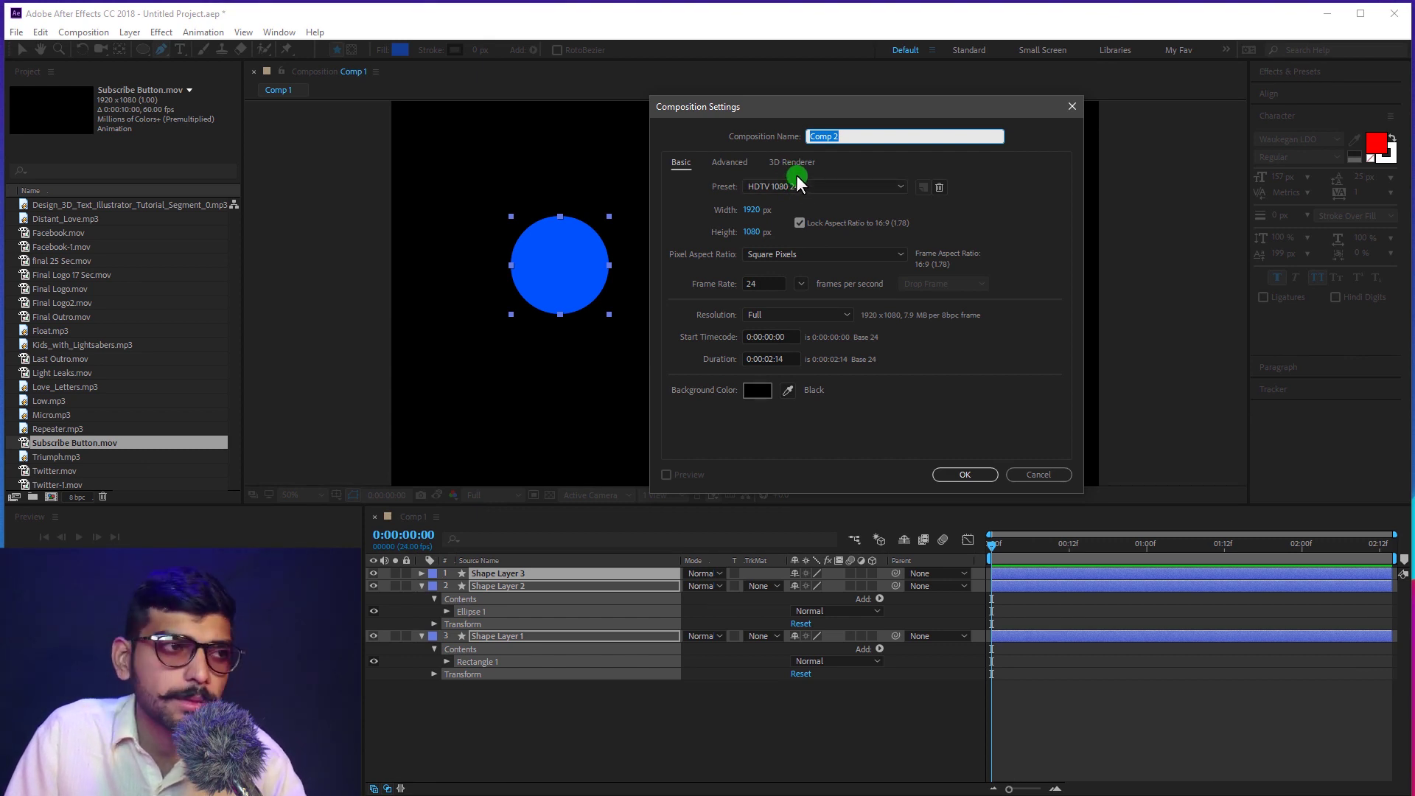
pyautogui.click(804, 190)
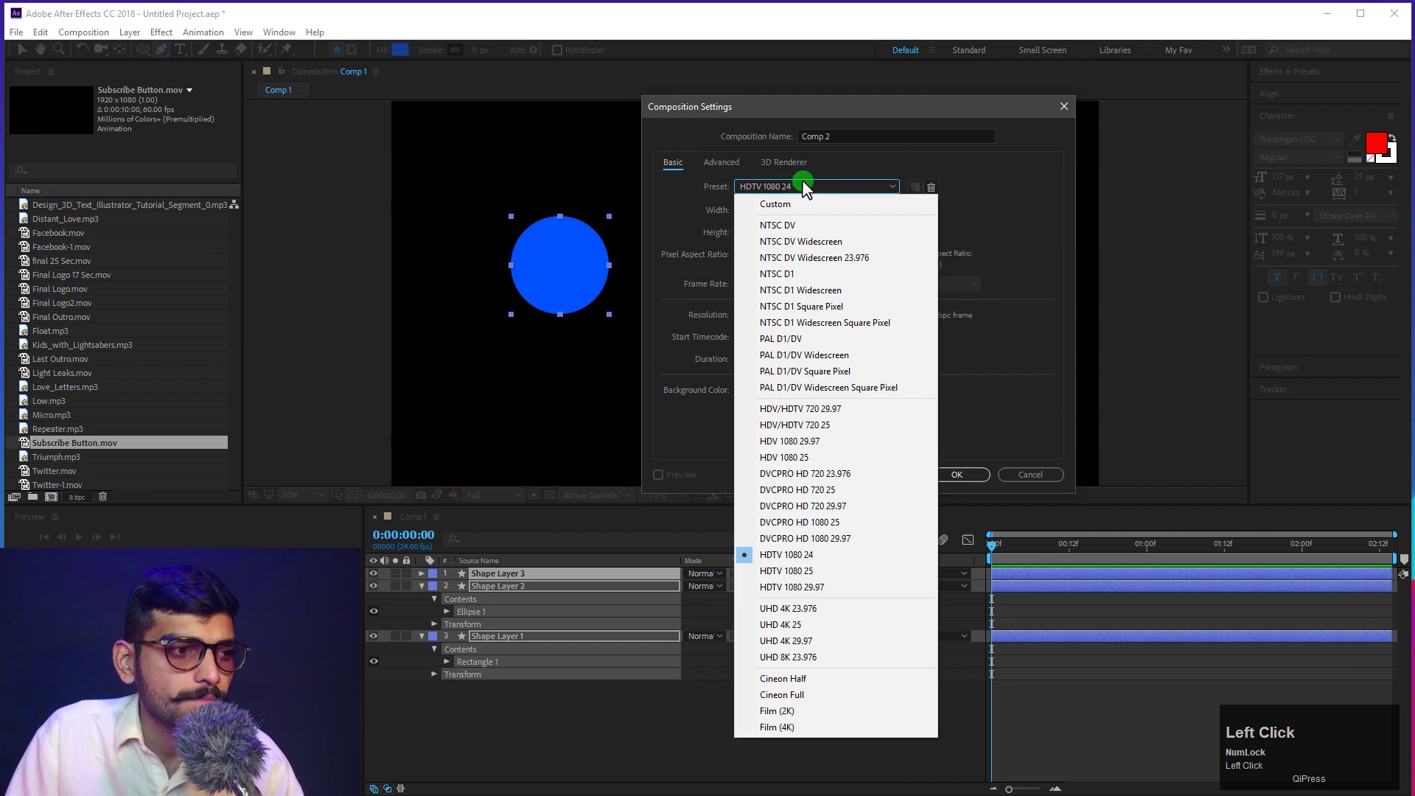
pyautogui.click(1025, 306)
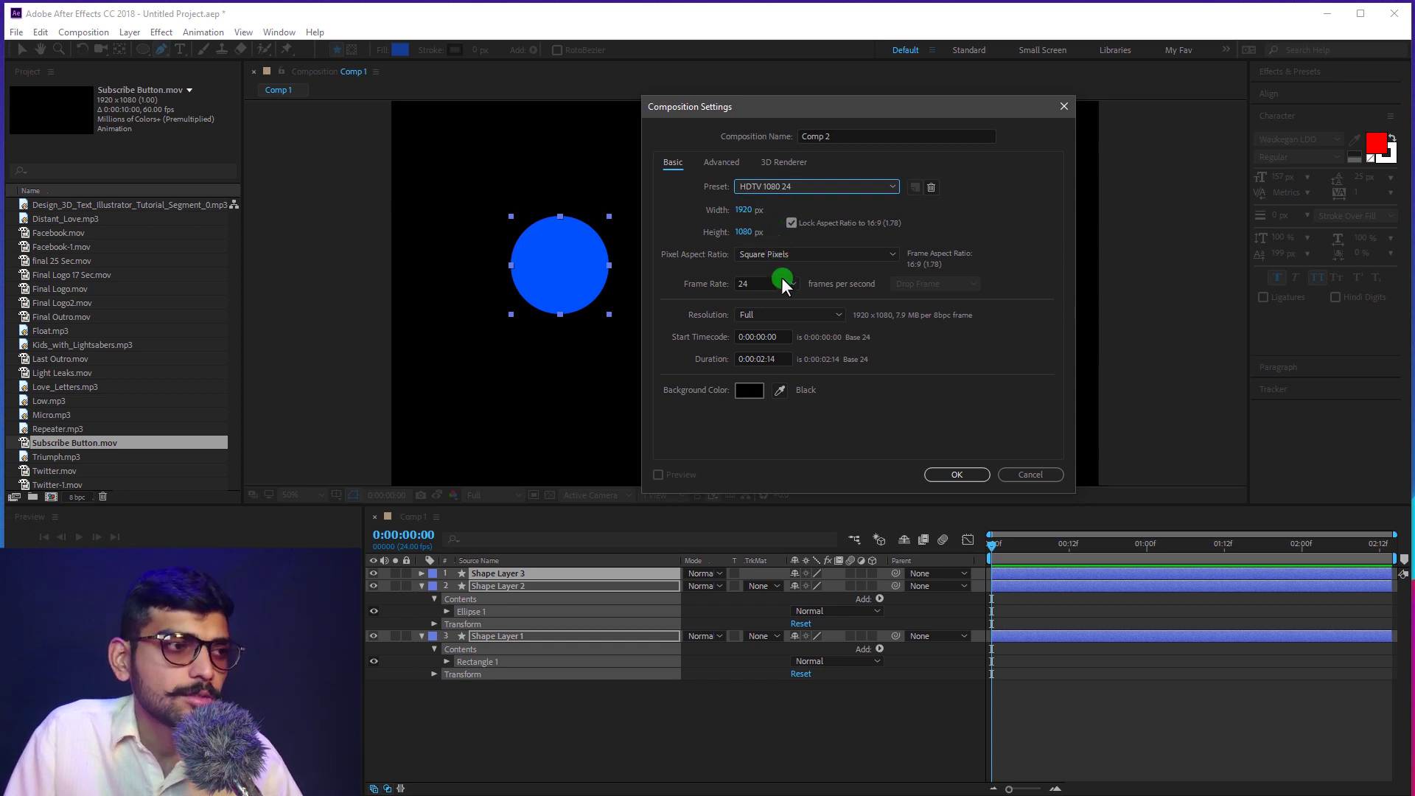
pyautogui.click(790, 259)
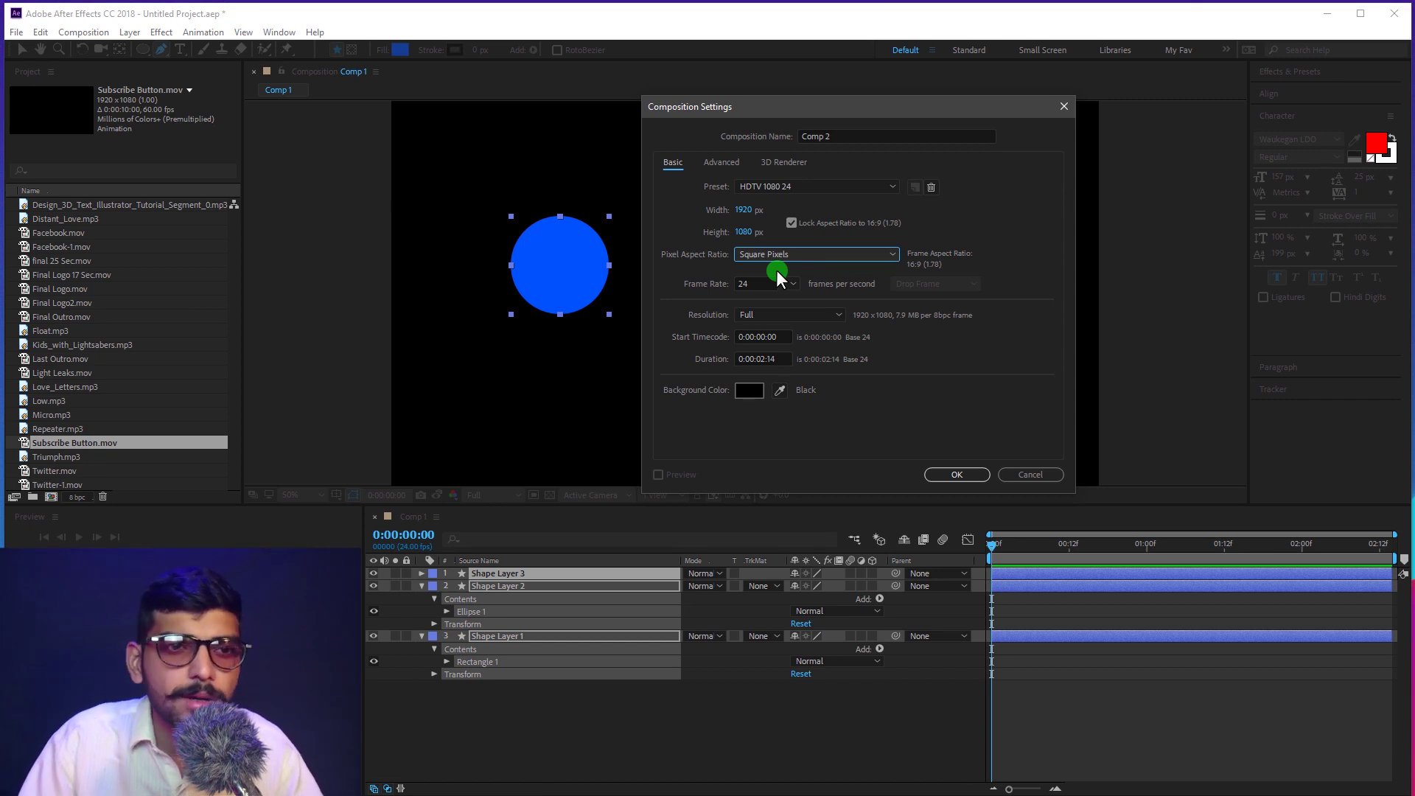
# Step: Give Comp 2 the HDTV 1080 29.97 preset, 29.97 fps with drop frame
pyautogui.click(807, 262)
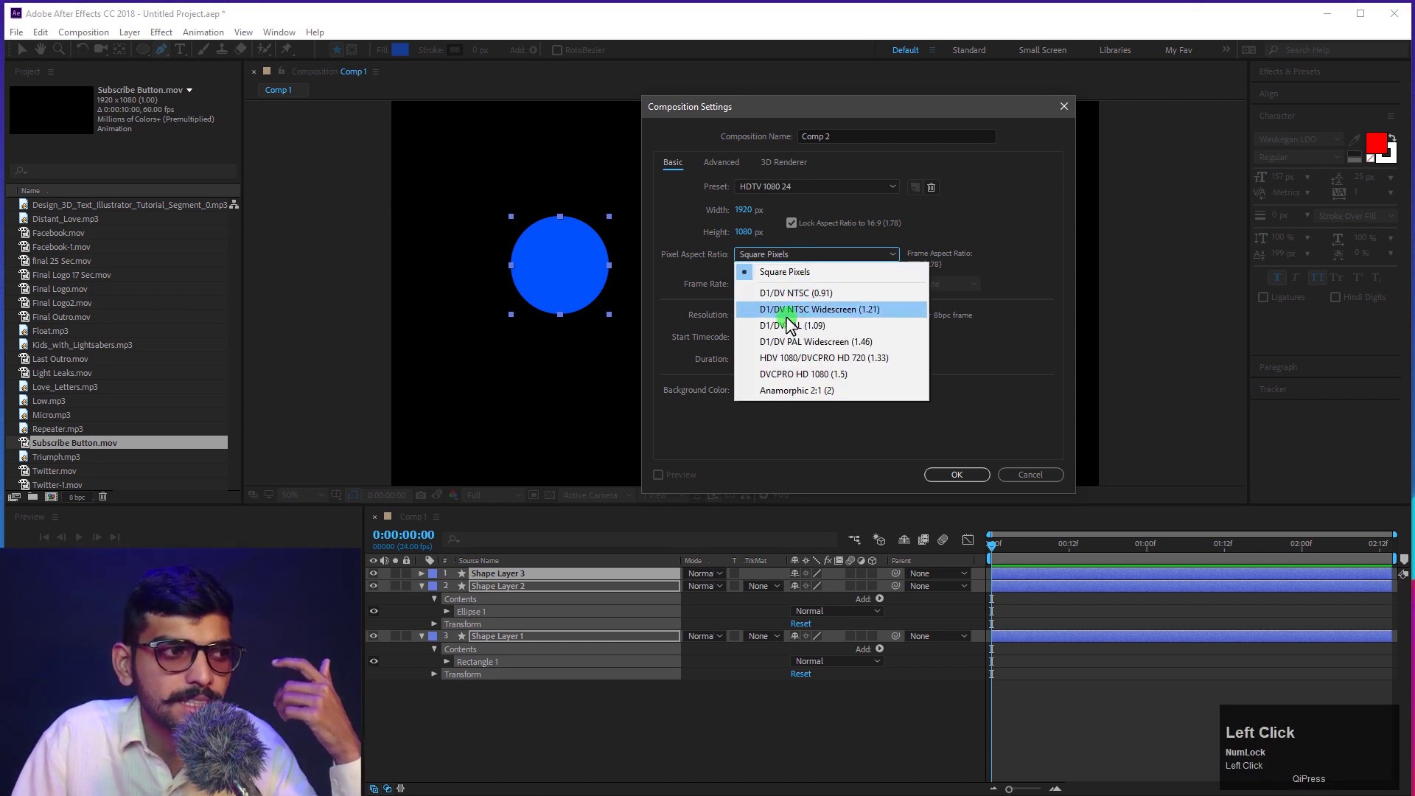
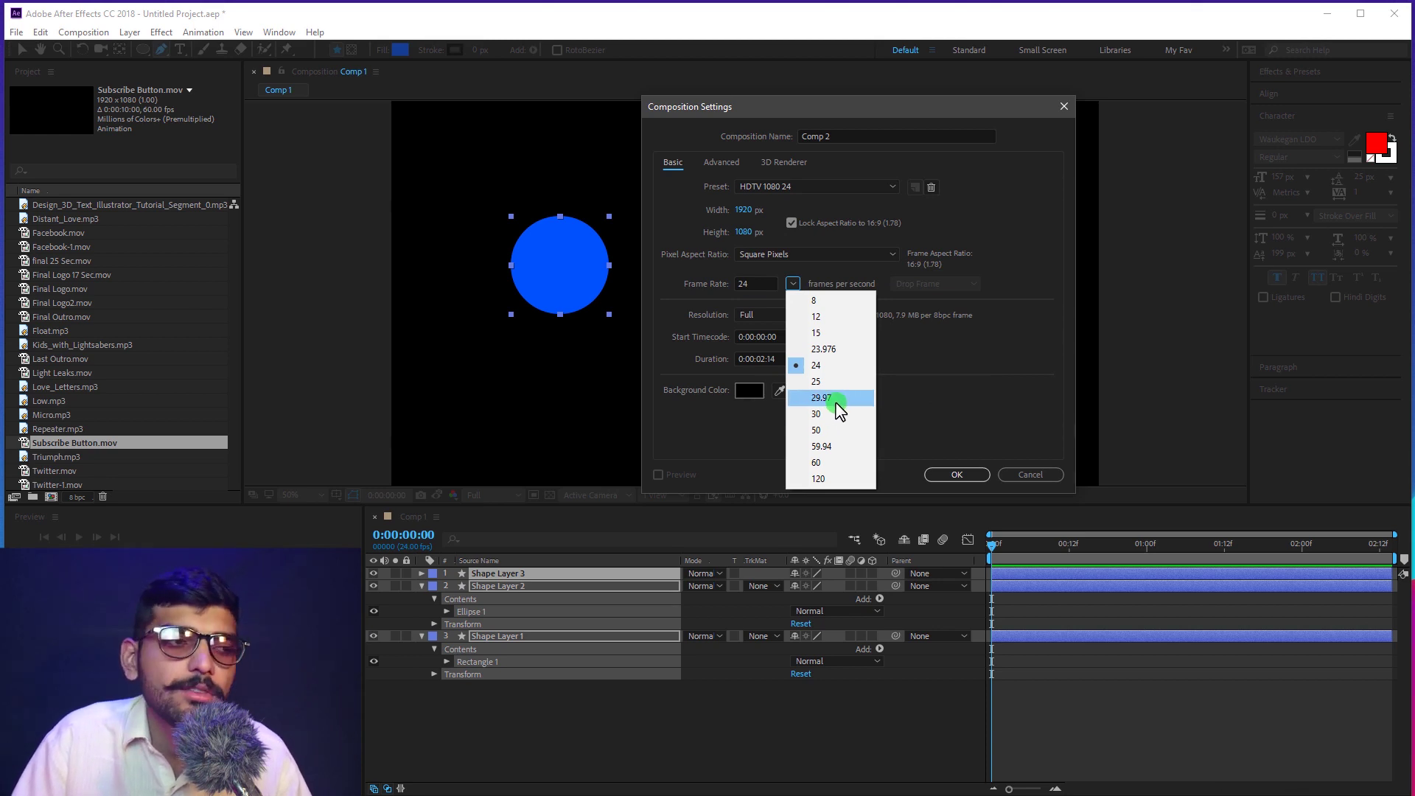
pyautogui.click(854, 415)
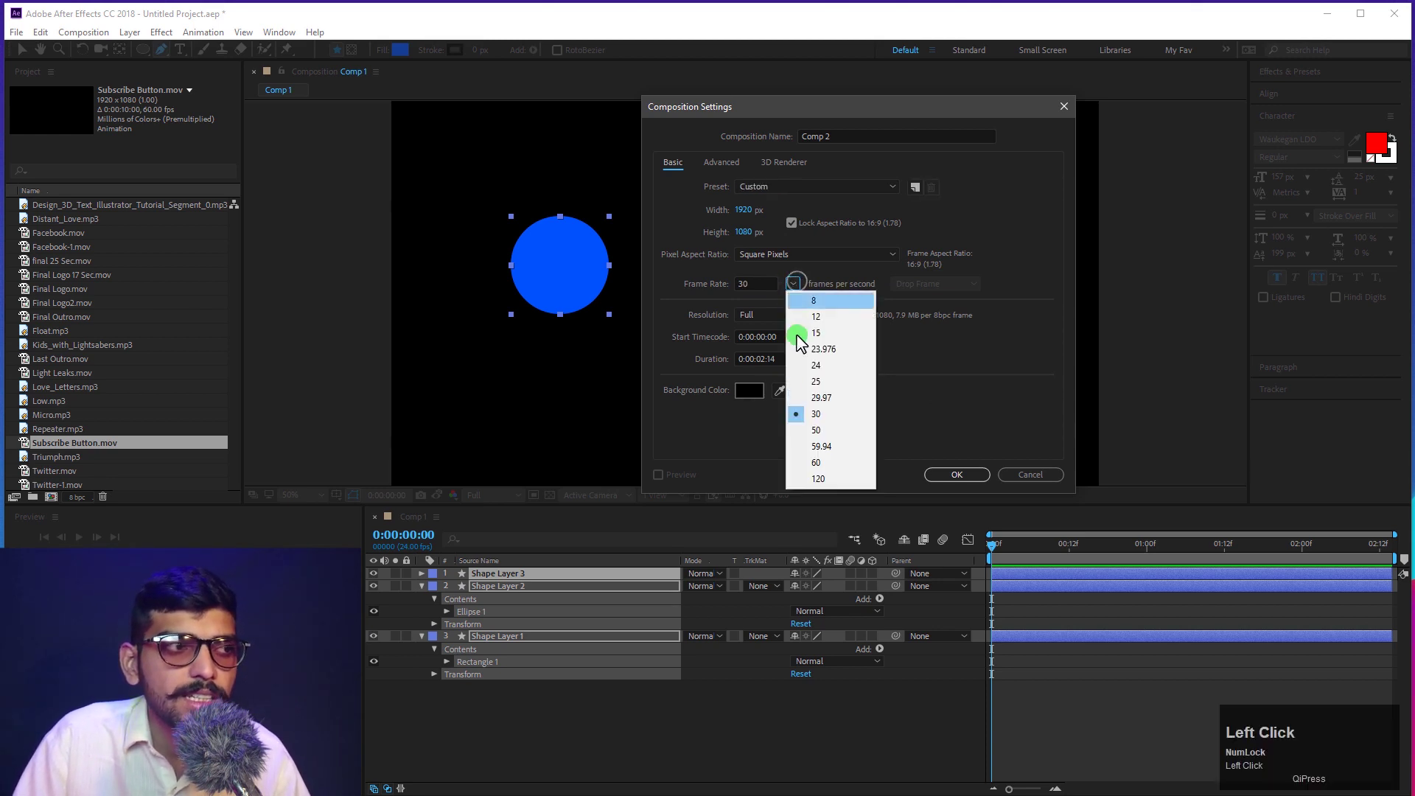
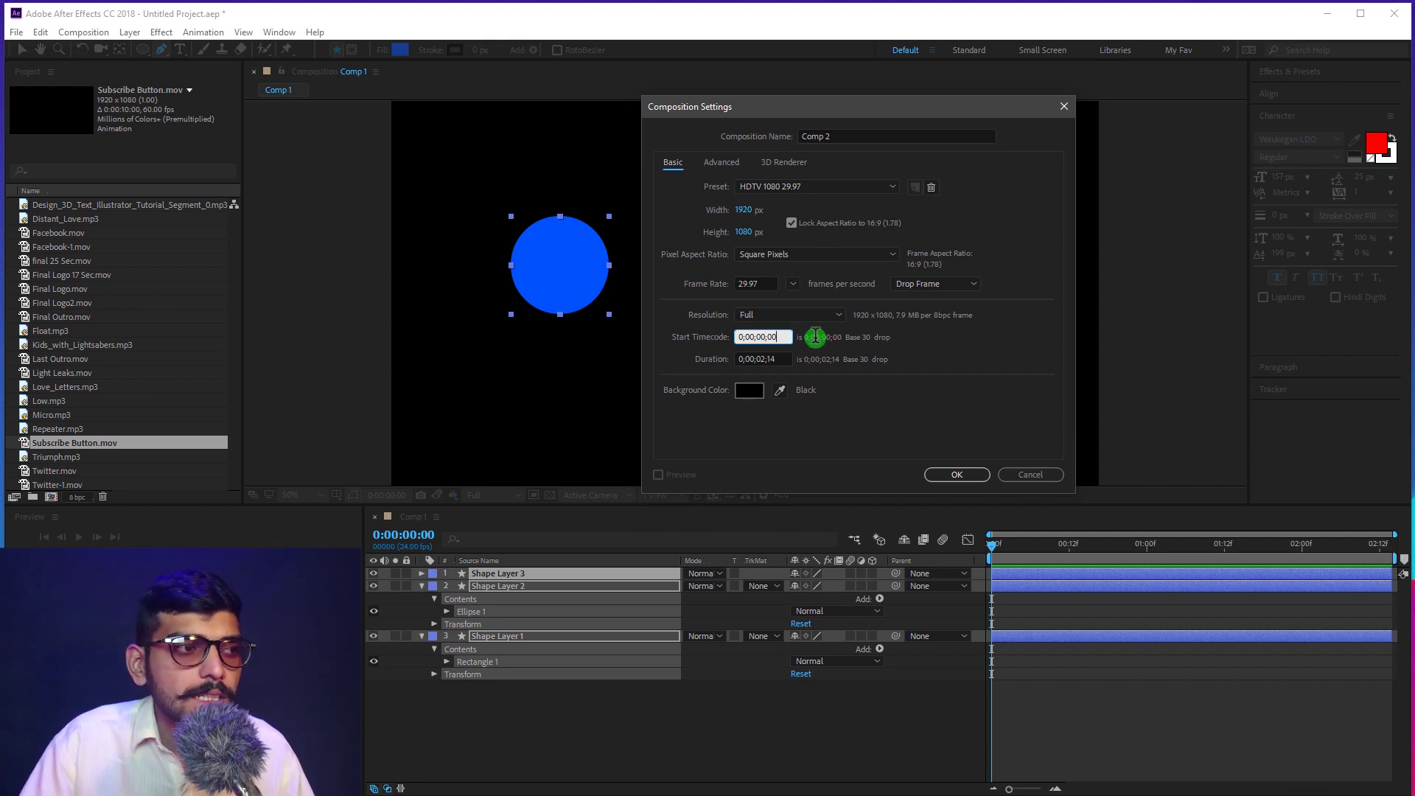
pyautogui.click(797, 319)
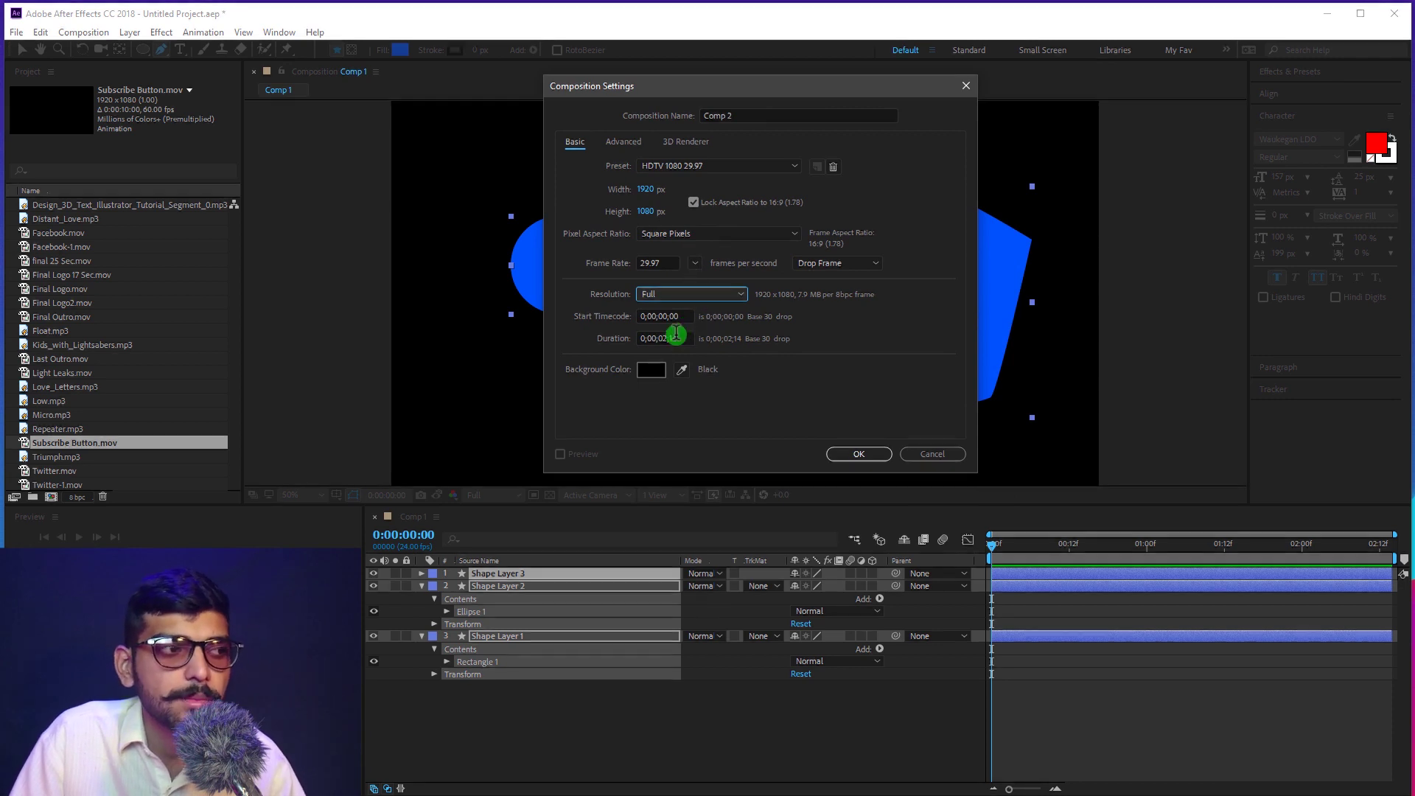
pyautogui.click(675, 103)
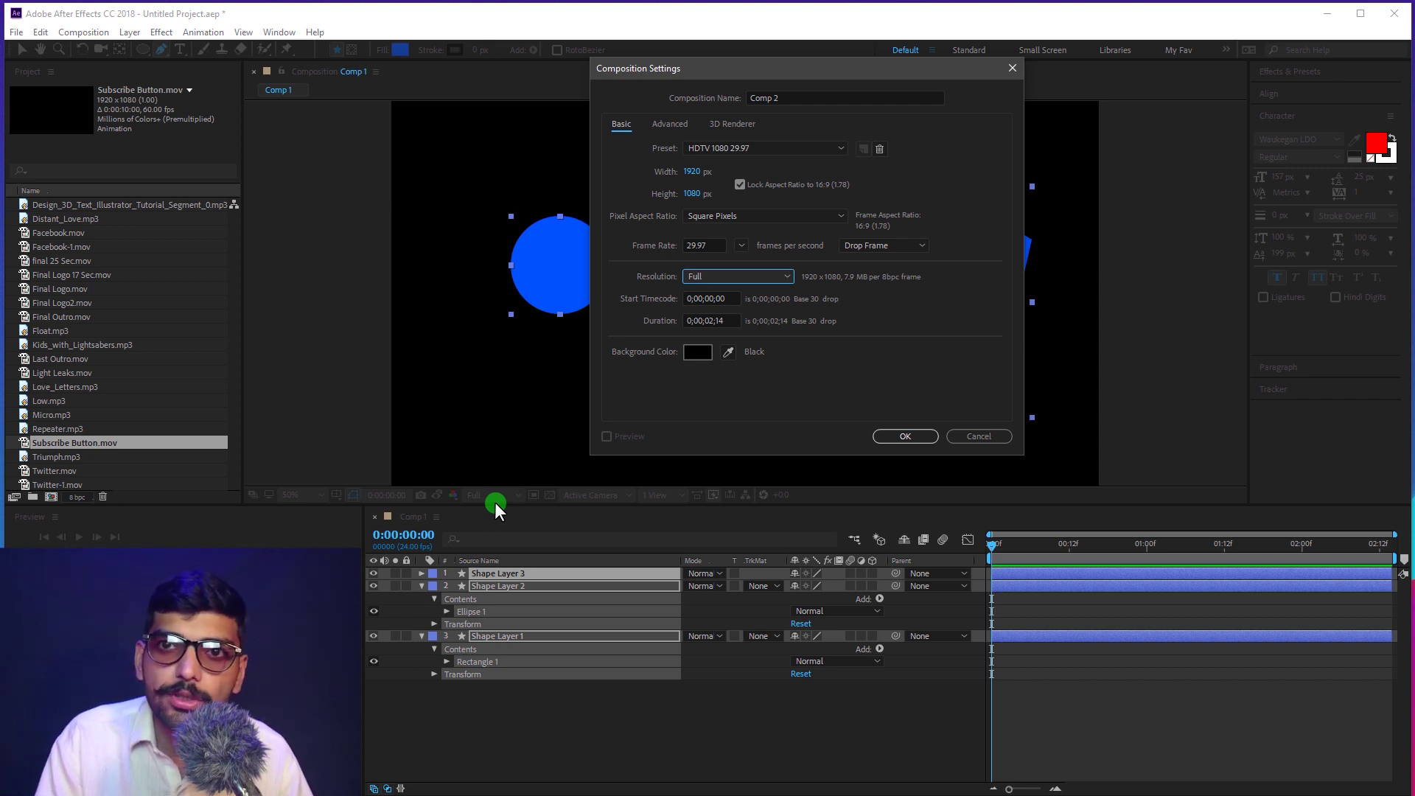
pyautogui.click(758, 281)
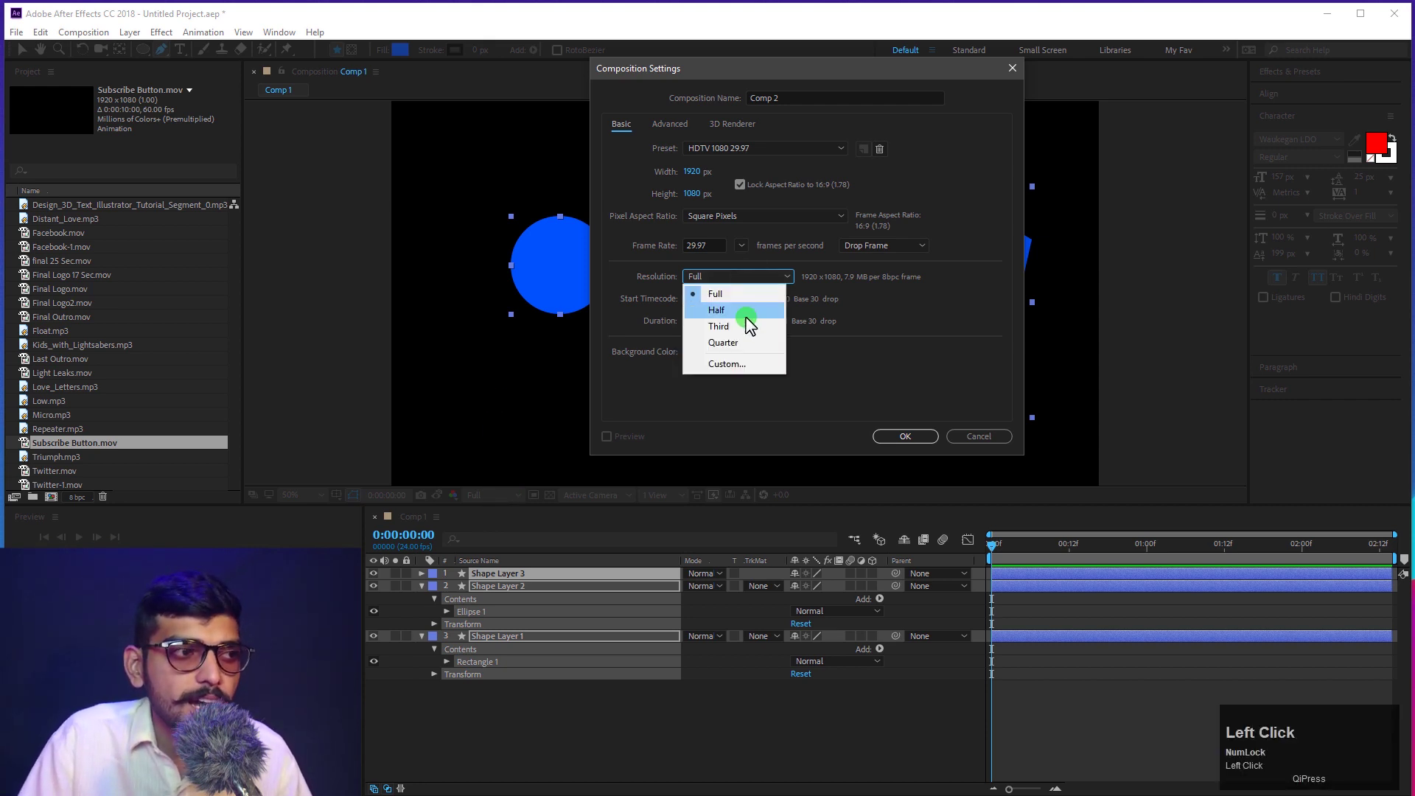
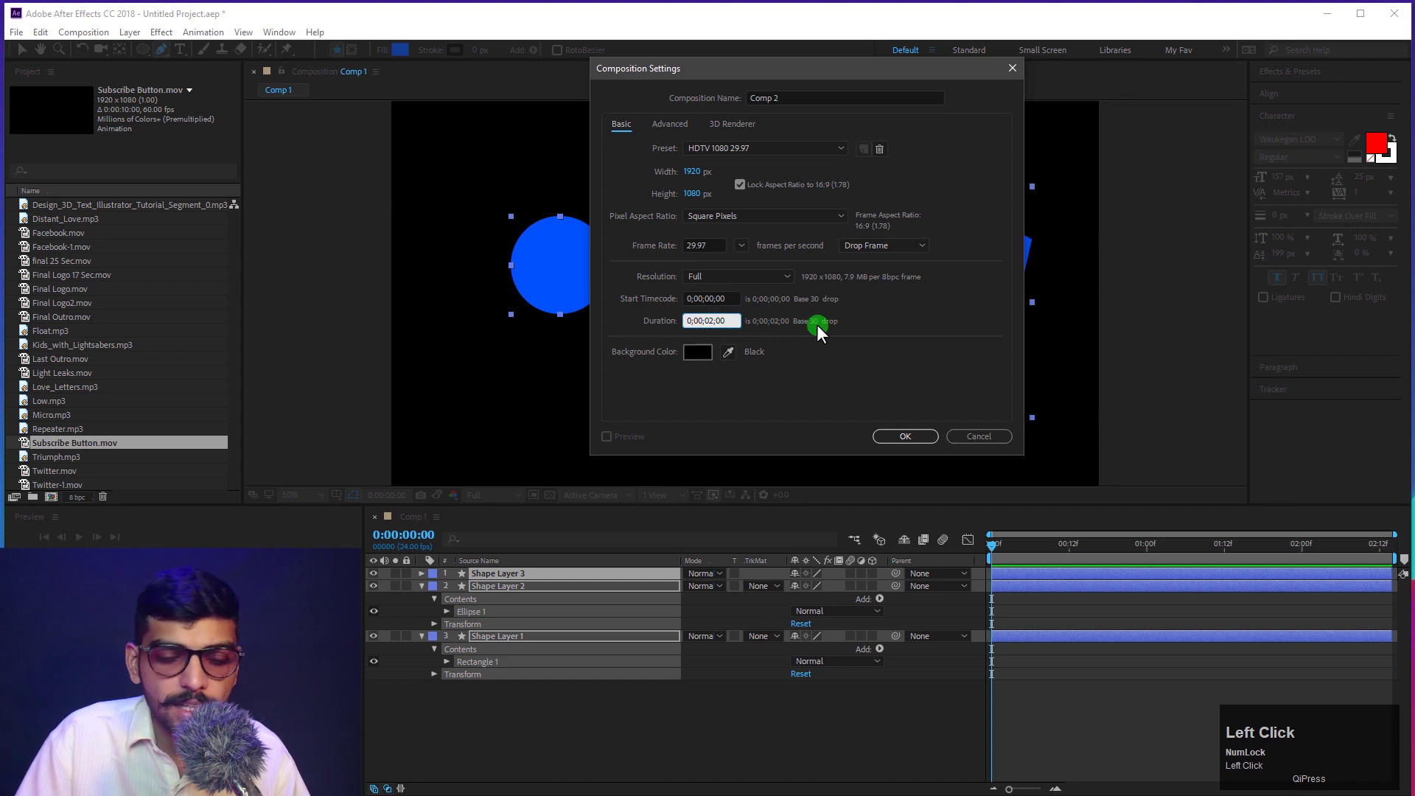
pyautogui.press('BackSpace')
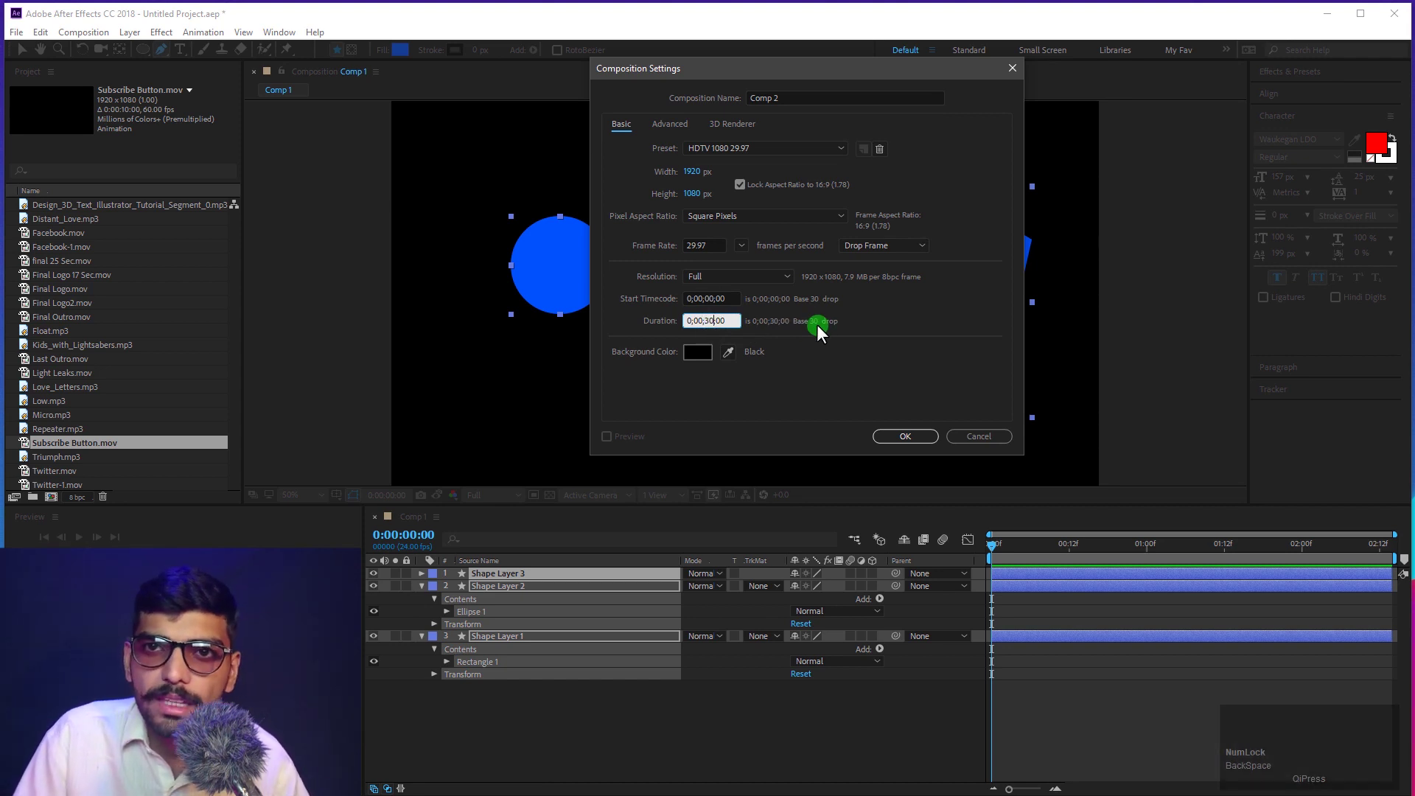
# Step: Confirm the settings to create the empty 30-second Comp 2 at 29.97 fps
pyautogui.moveTo(928, 434); pyautogui.dragTo(1140, 569)
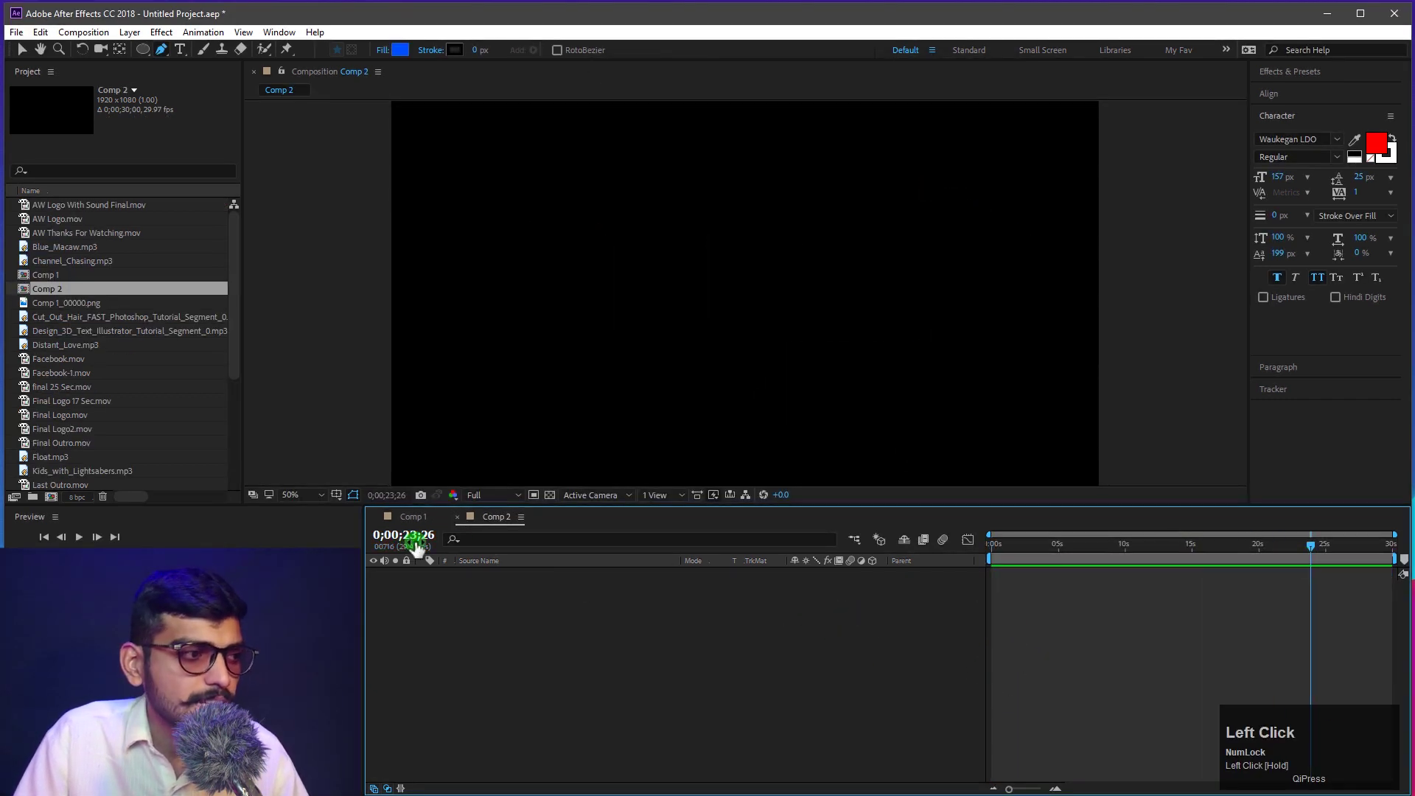
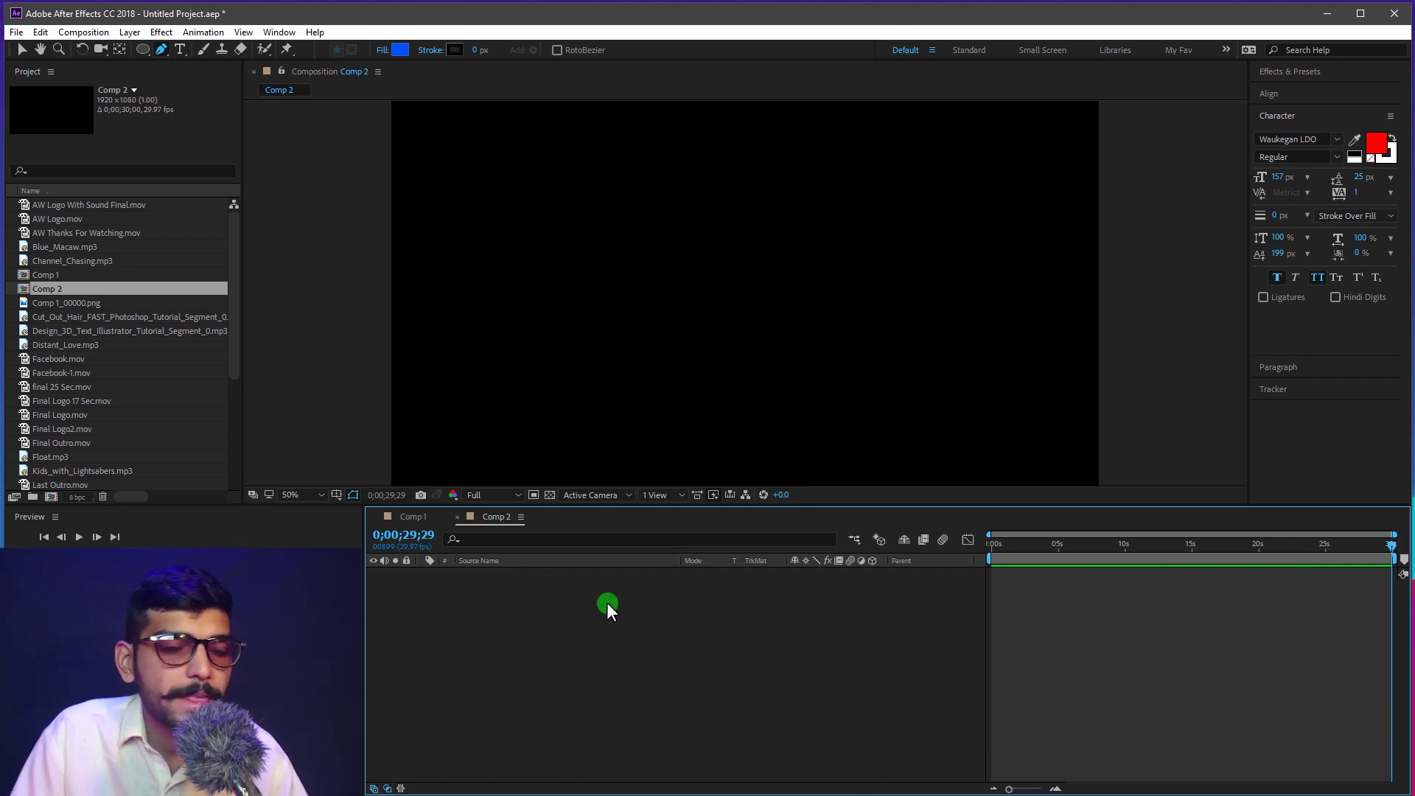
# Step: Review Comp 1's composition settings without changing them and dismiss the composition command list
pyautogui.click(415, 524)
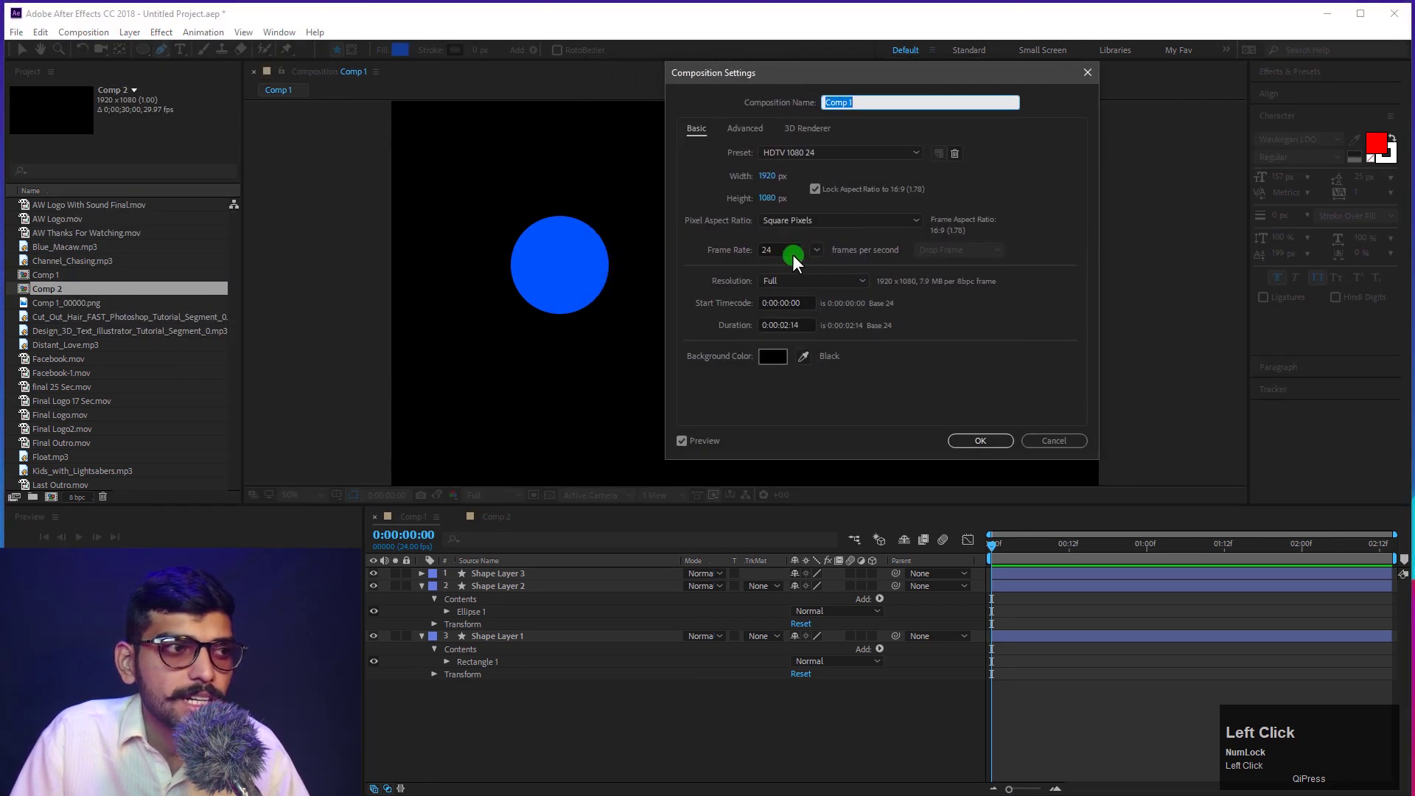
pyautogui.click(1032, 451)
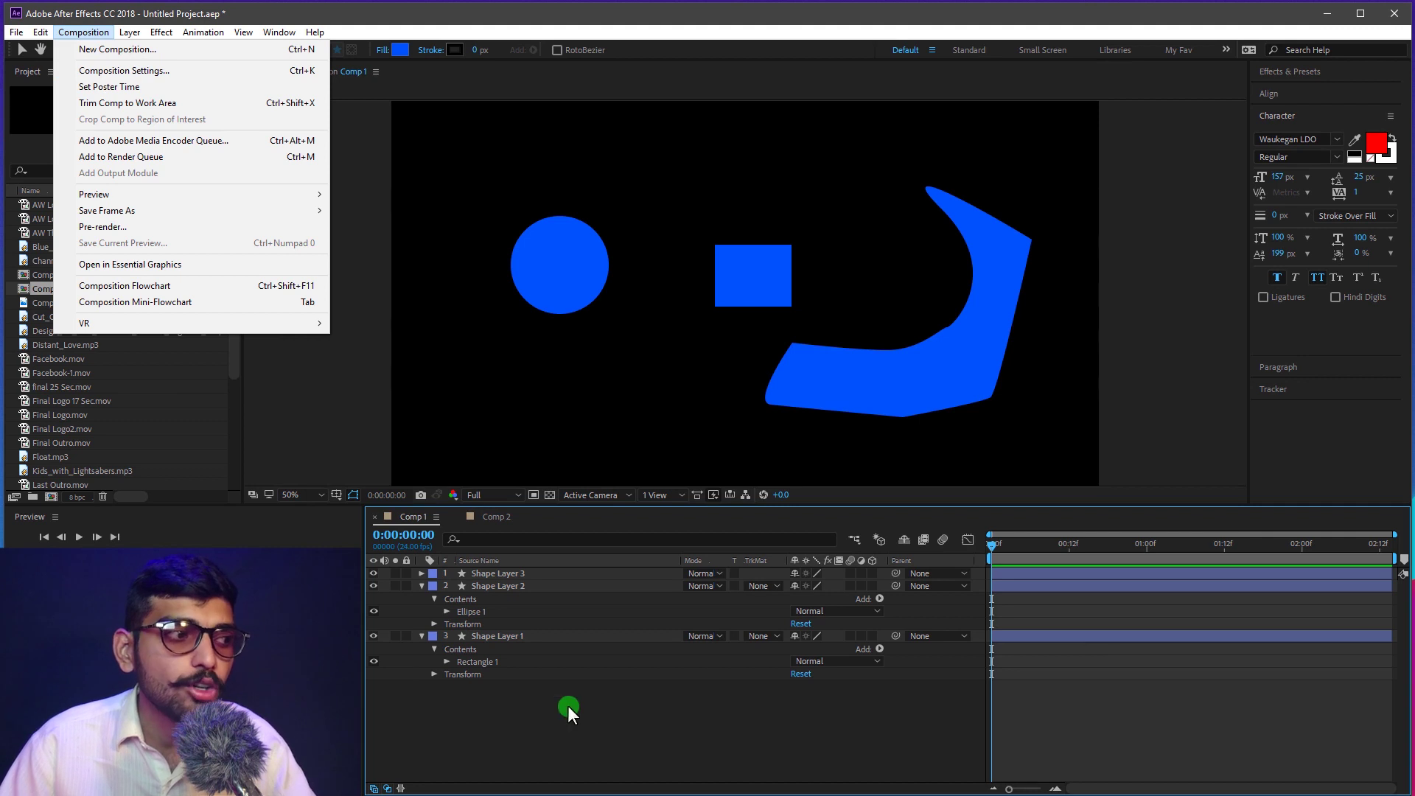
pyautogui.click(640, 725)
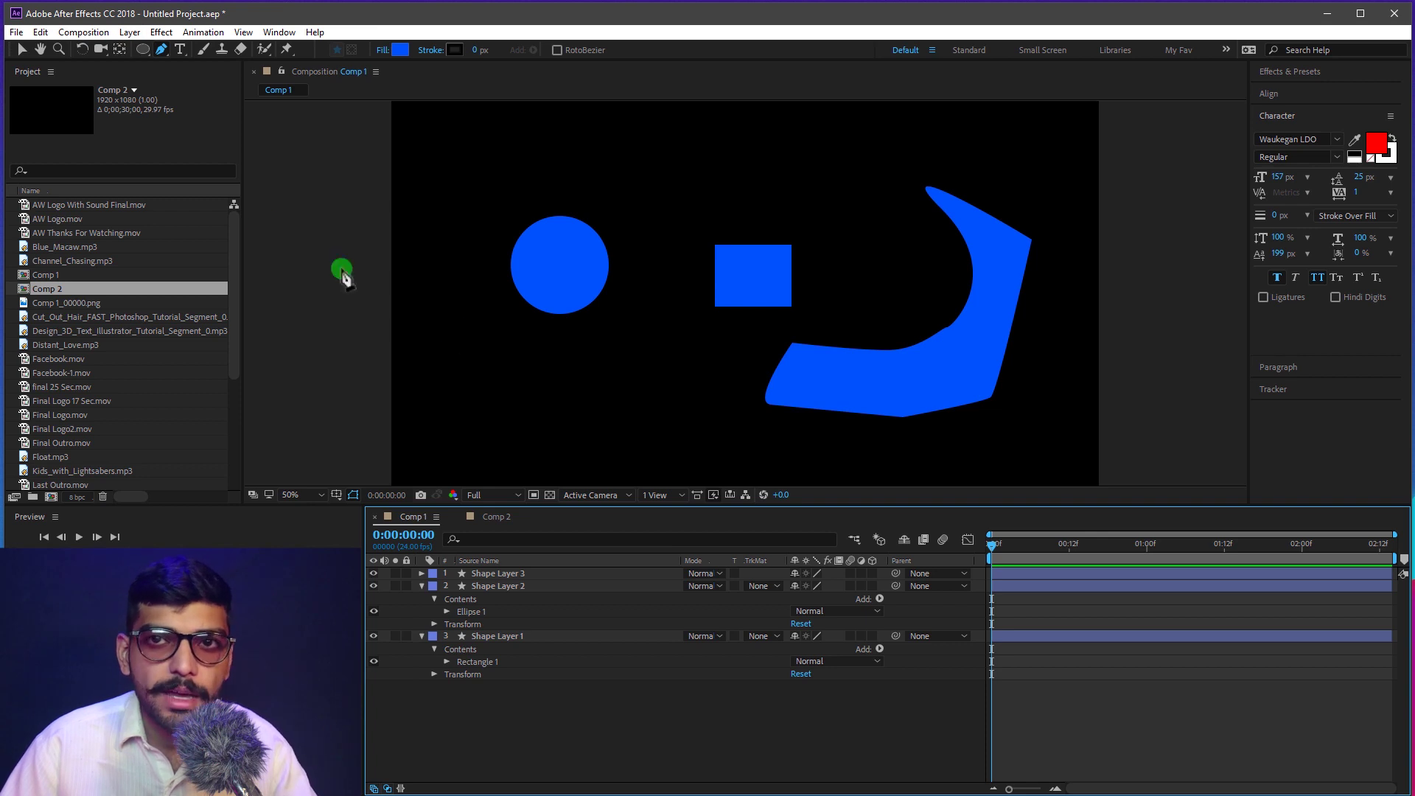
# Step: Choose the HDTV 1080 29.97 preset with drop frame in Comp 1's composition settings
pyautogui.click(111, 35)
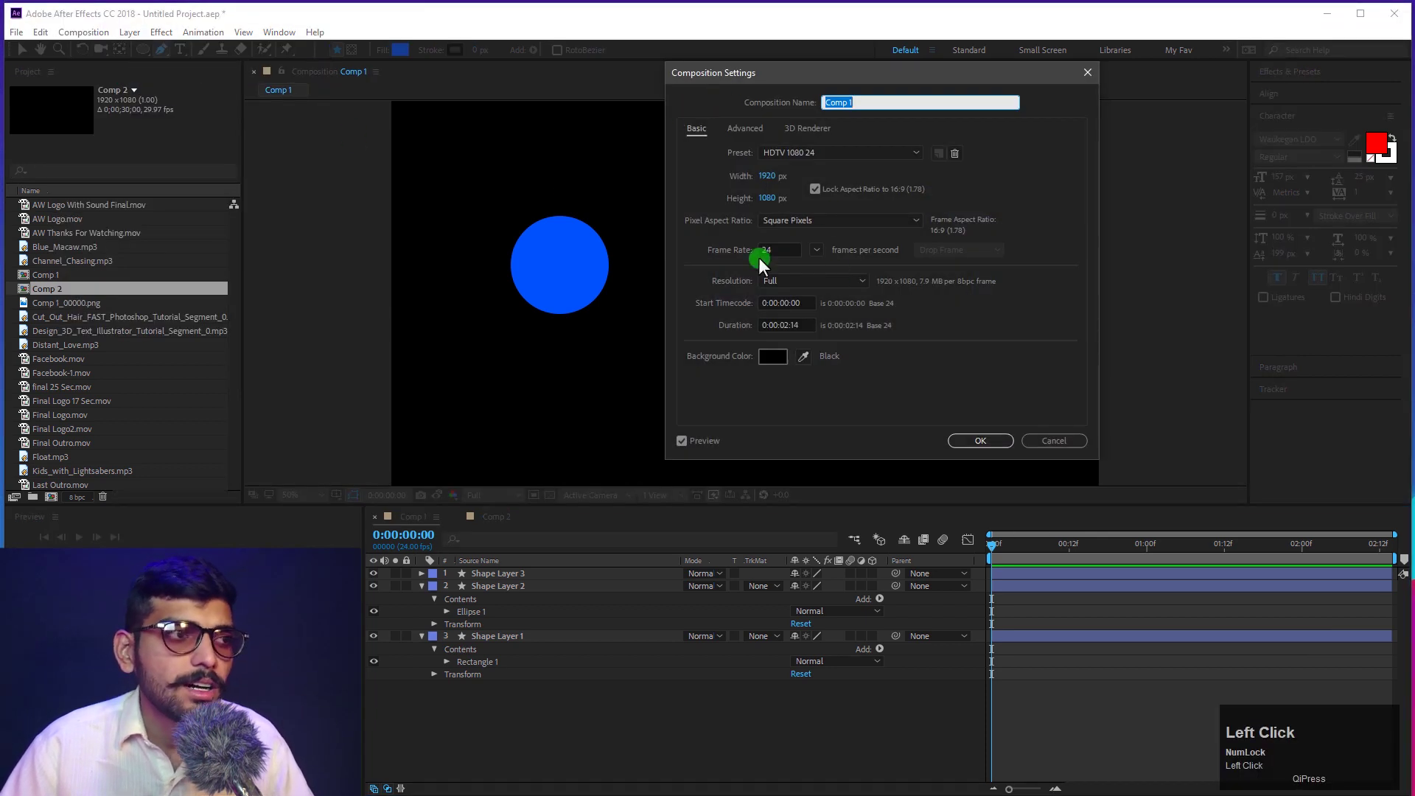
pyautogui.click(828, 255)
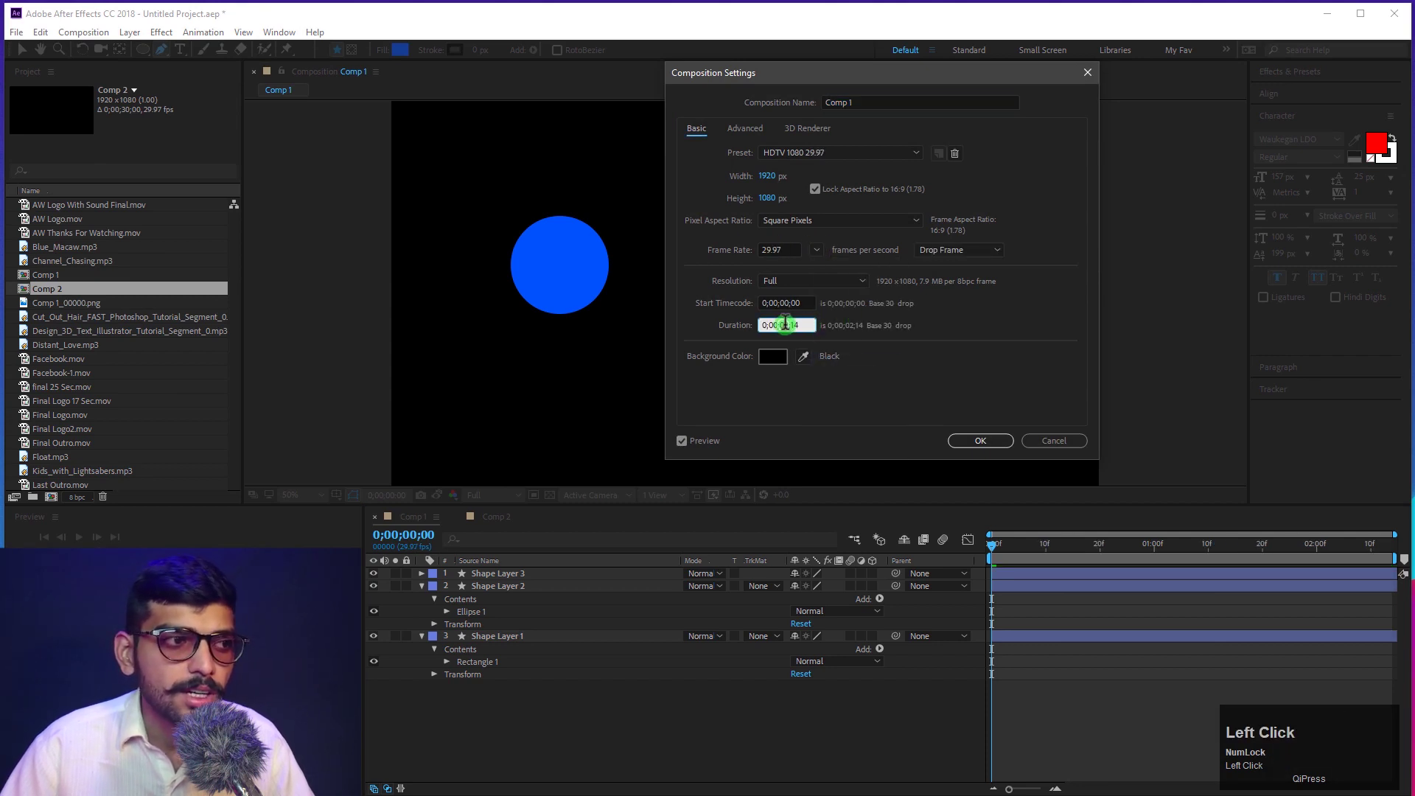
pyautogui.press('Right')
pyautogui.press('BackSpace')
pyautogui.press('Left')
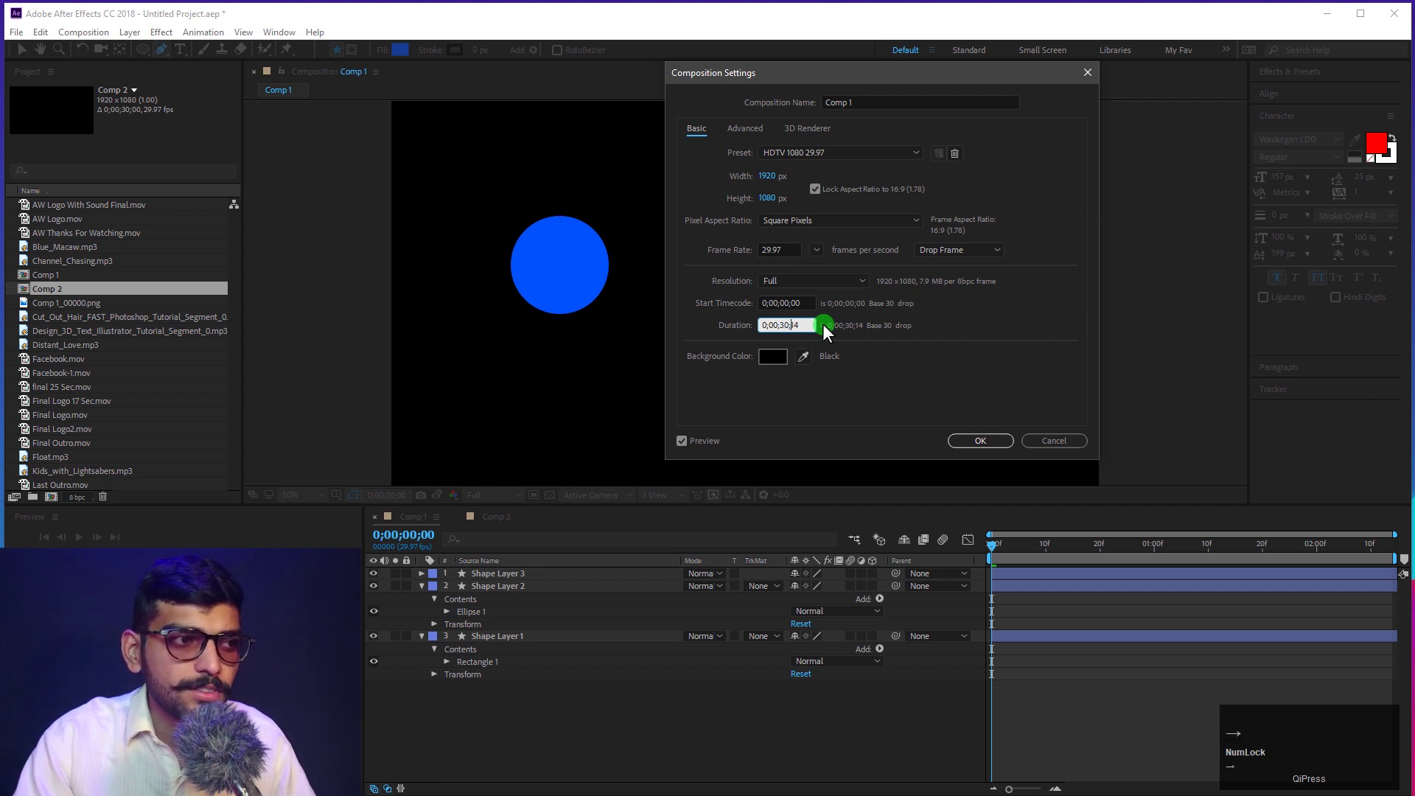
pyautogui.press('BackSpace')
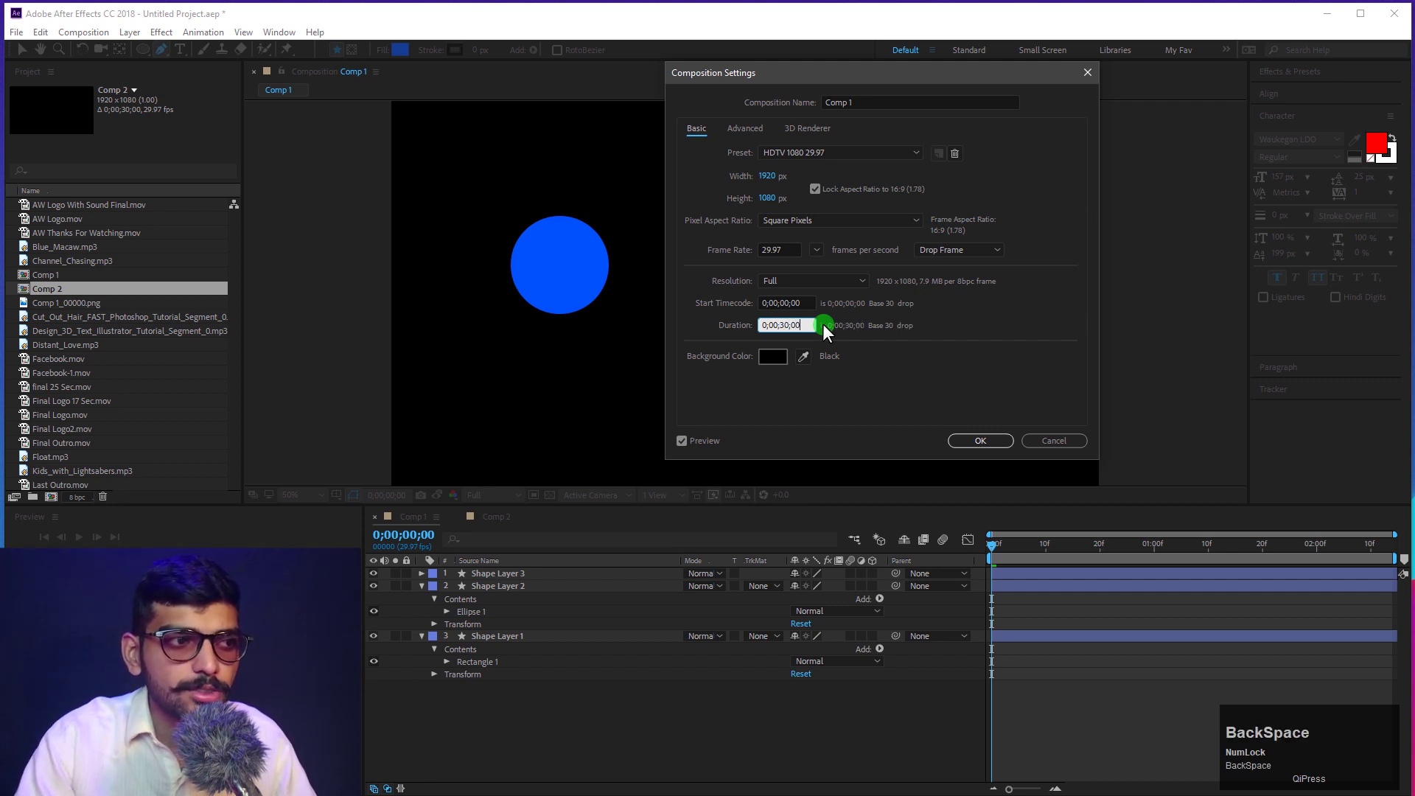
pyautogui.click(1016, 443)
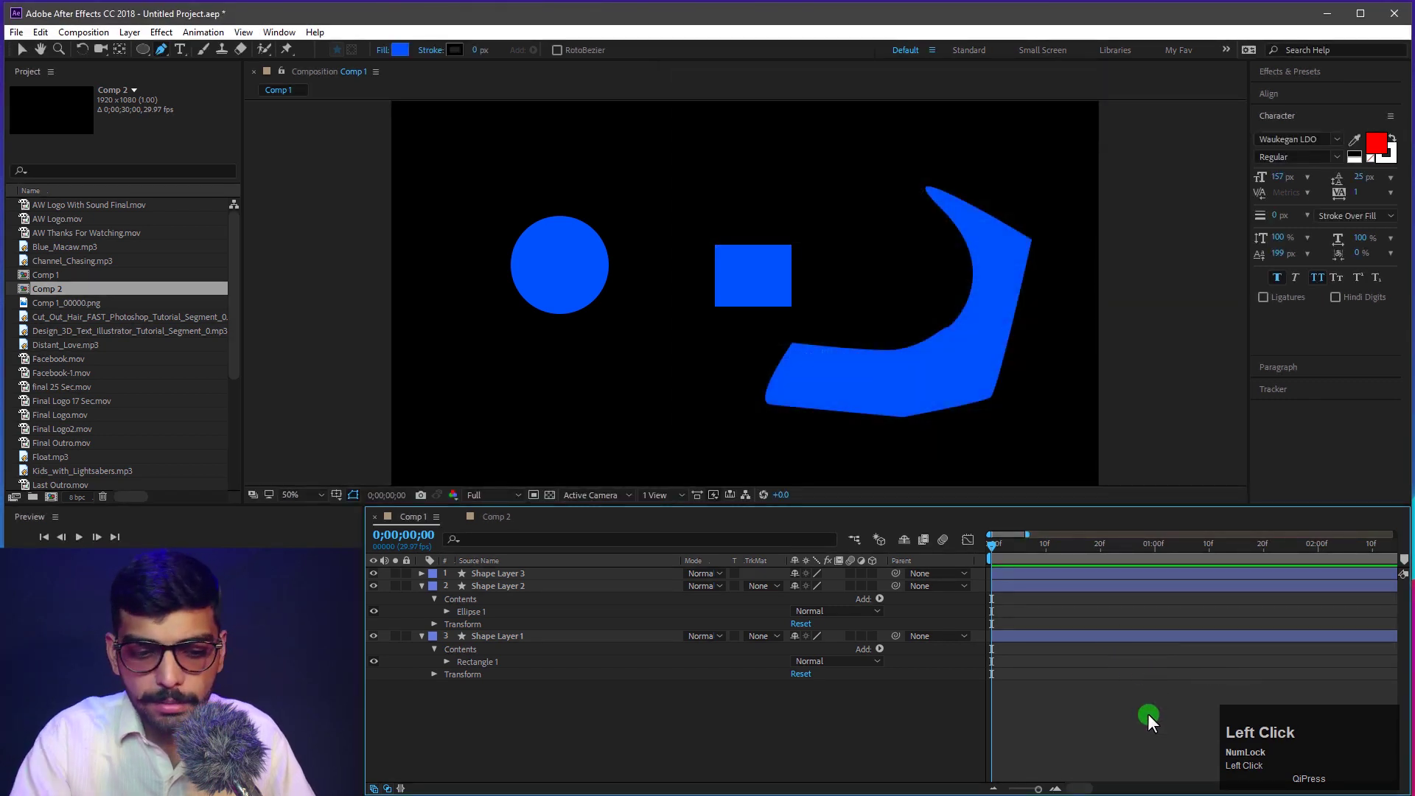
pyautogui.press('-')
pyautogui.press('-')
pyautogui.press('-')
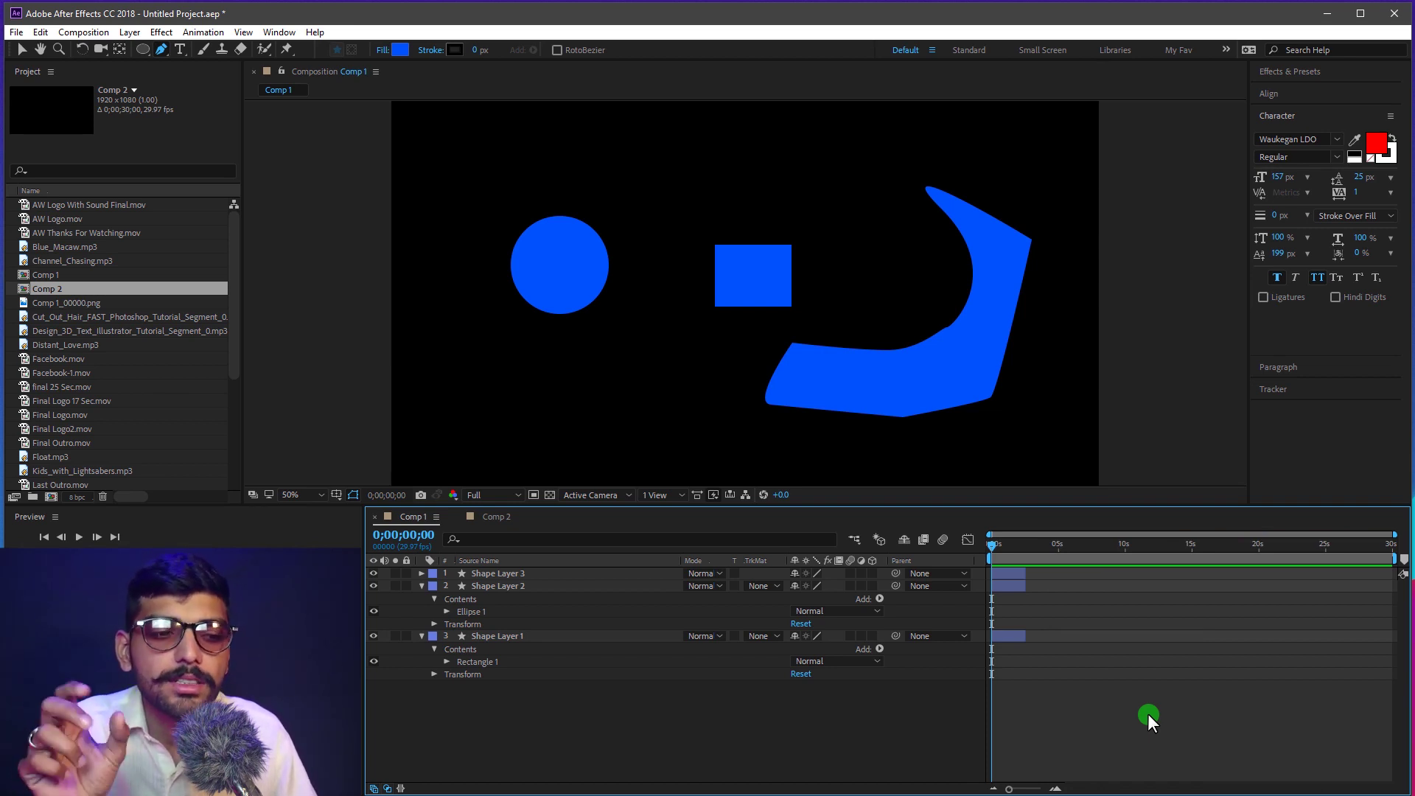
pyautogui.press('=')
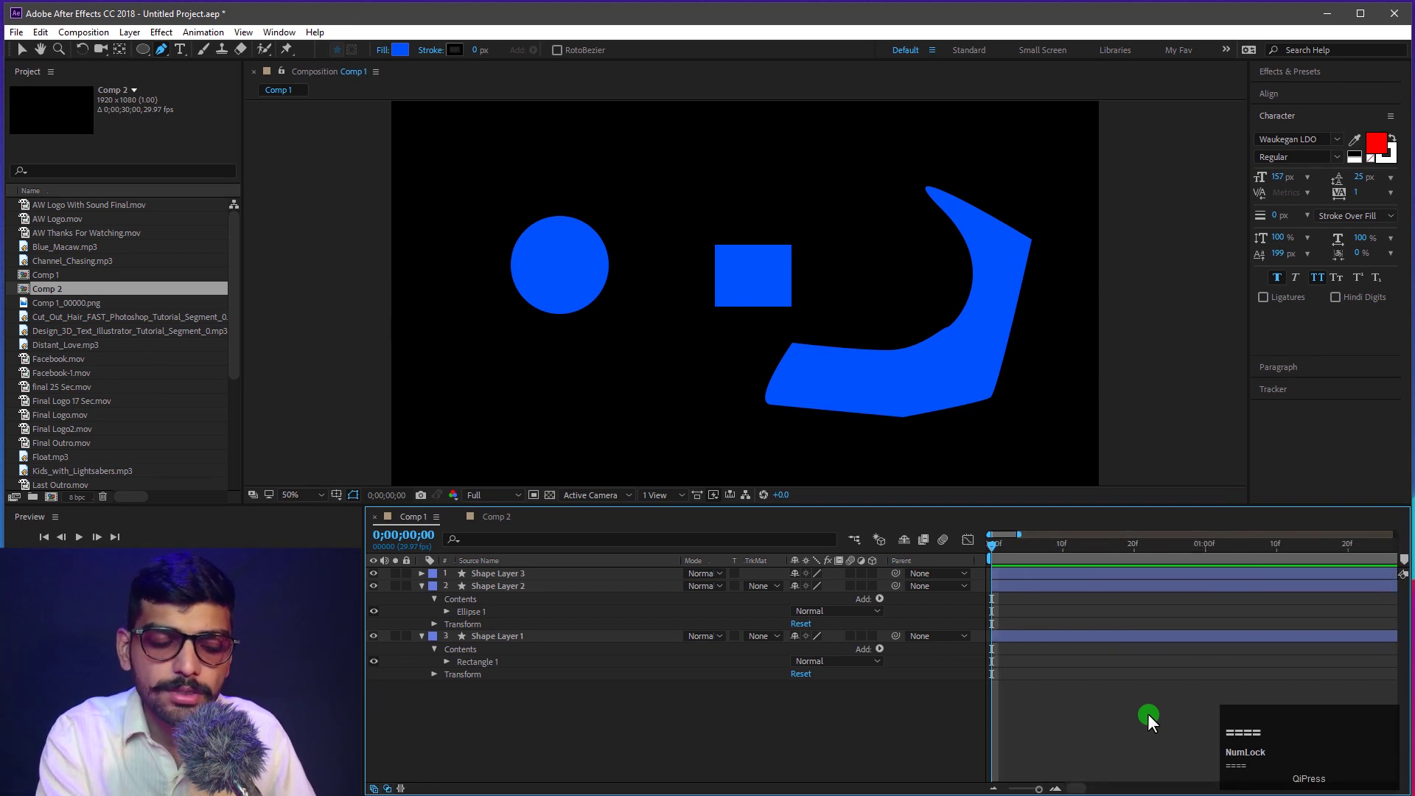
pyautogui.press('-')
pyautogui.press('-')
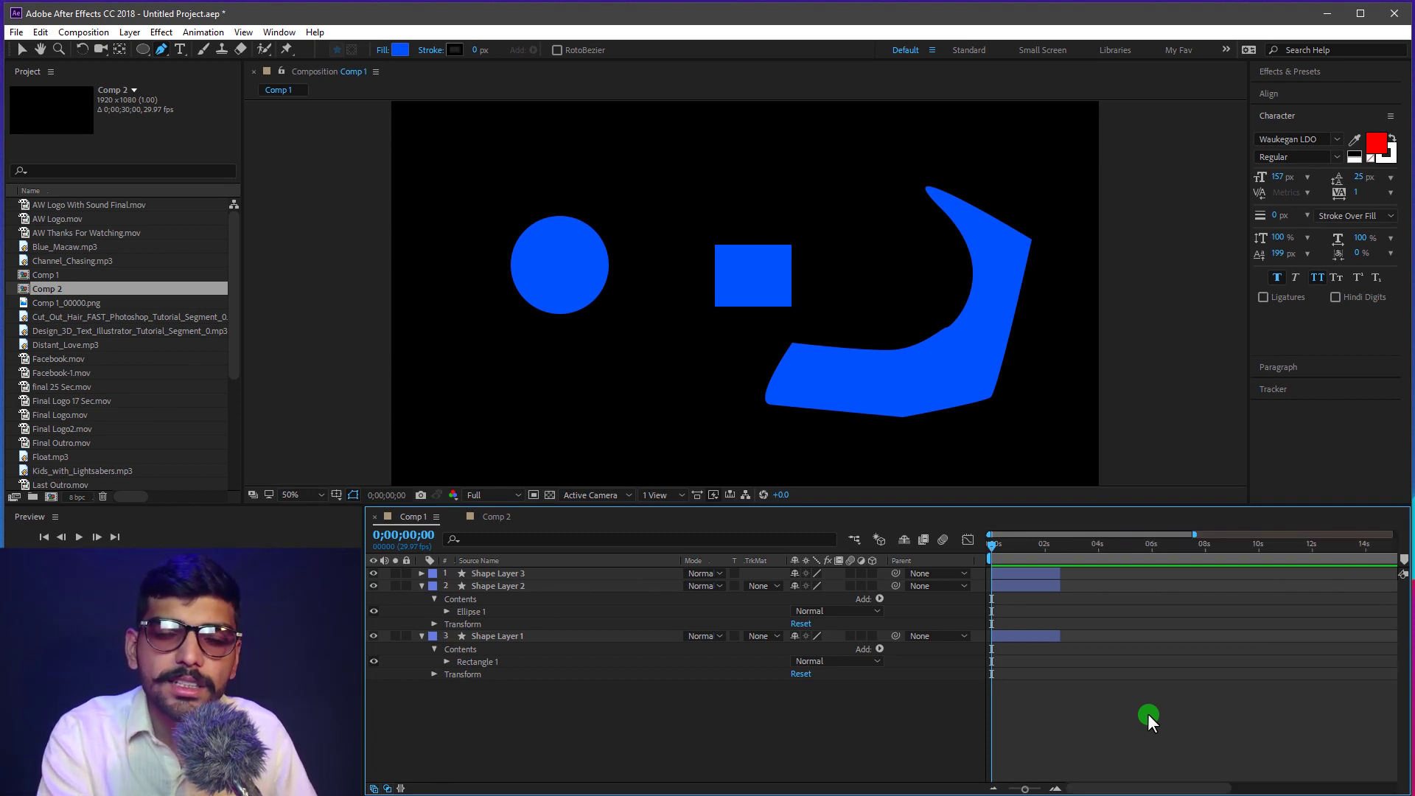
pyautogui.press('=')
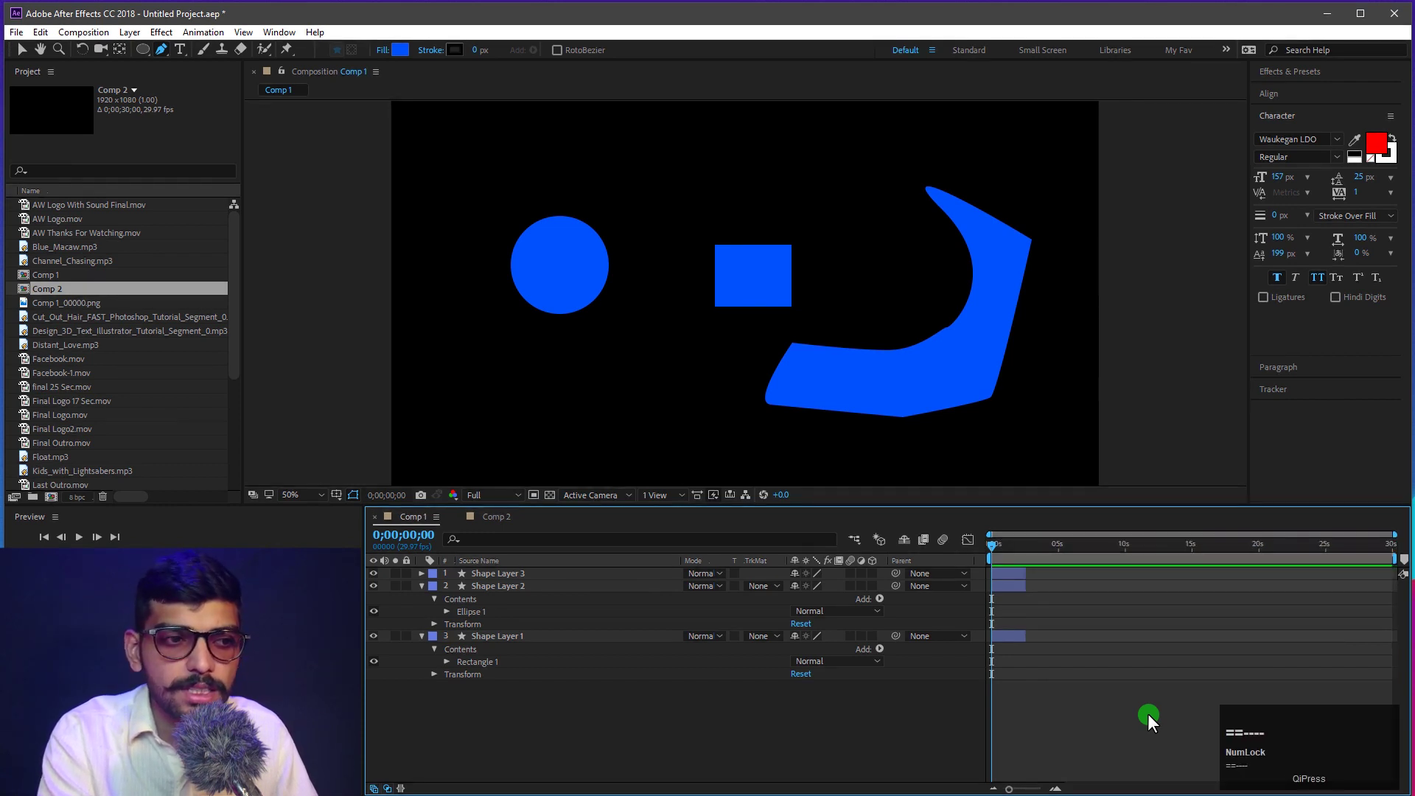
pyautogui.moveTo(1083, 658); pyautogui.dragTo(1051, 654)
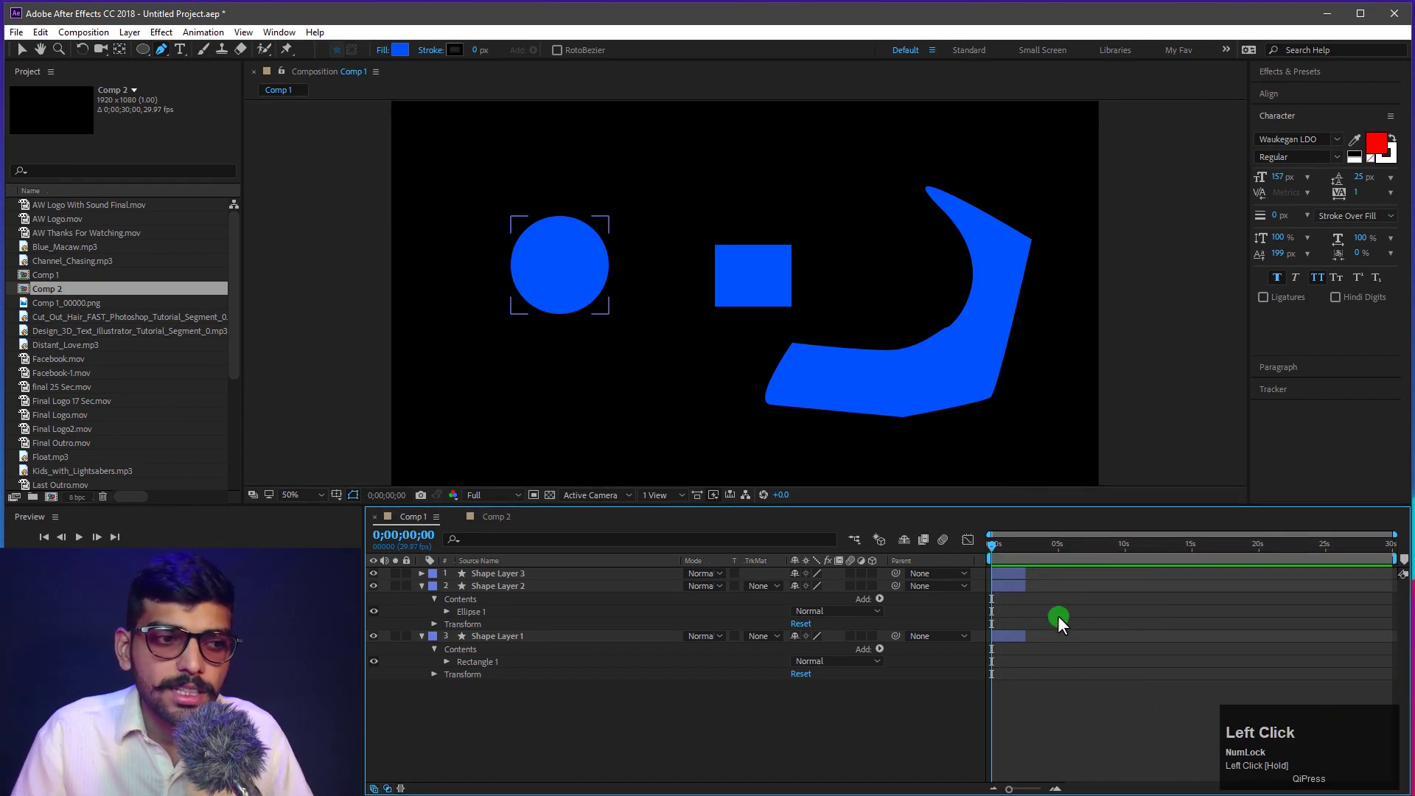